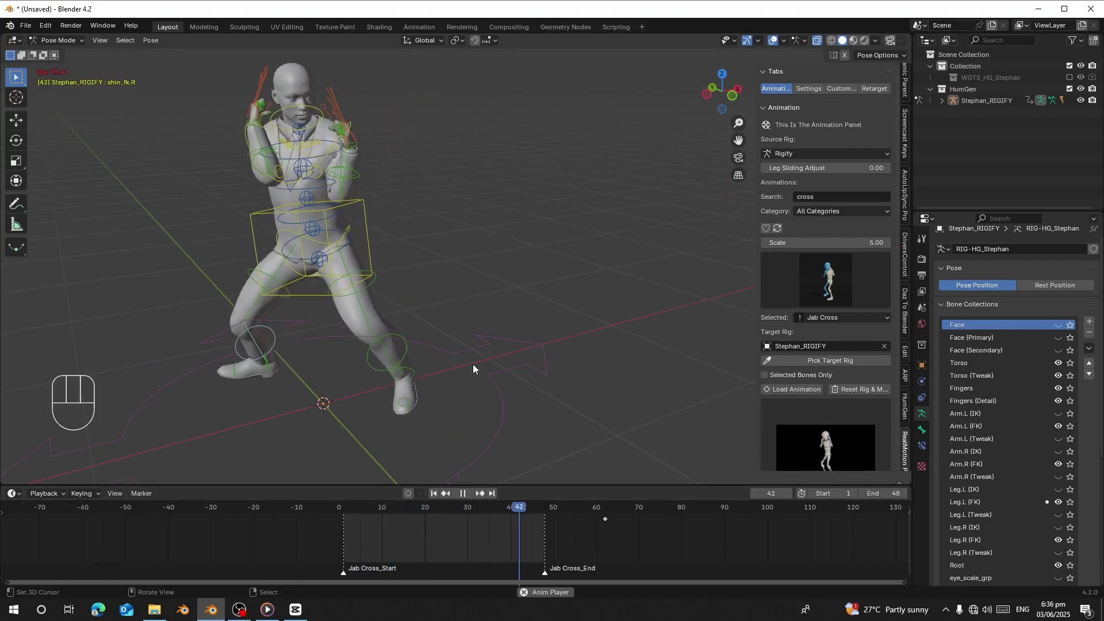
Scrub through the Jab Cross animation frames and toggle the rig between rest and pose position
middle_click(570, 321)
middle_click(573, 284)
middle_click(556, 306)
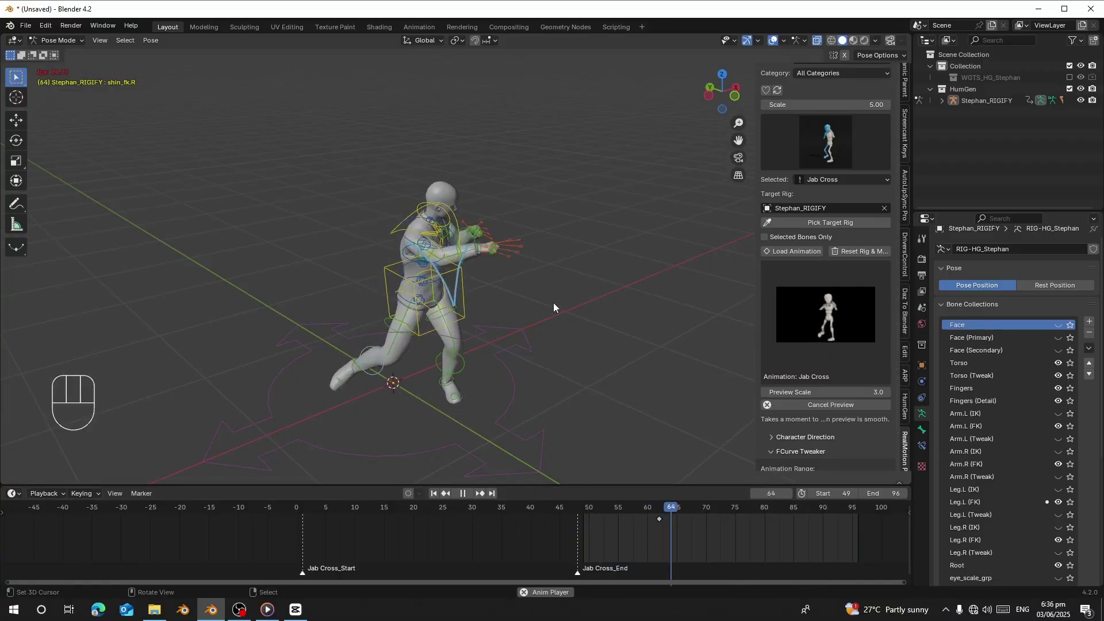
middle_click(548, 303)
middle_click(538, 297)
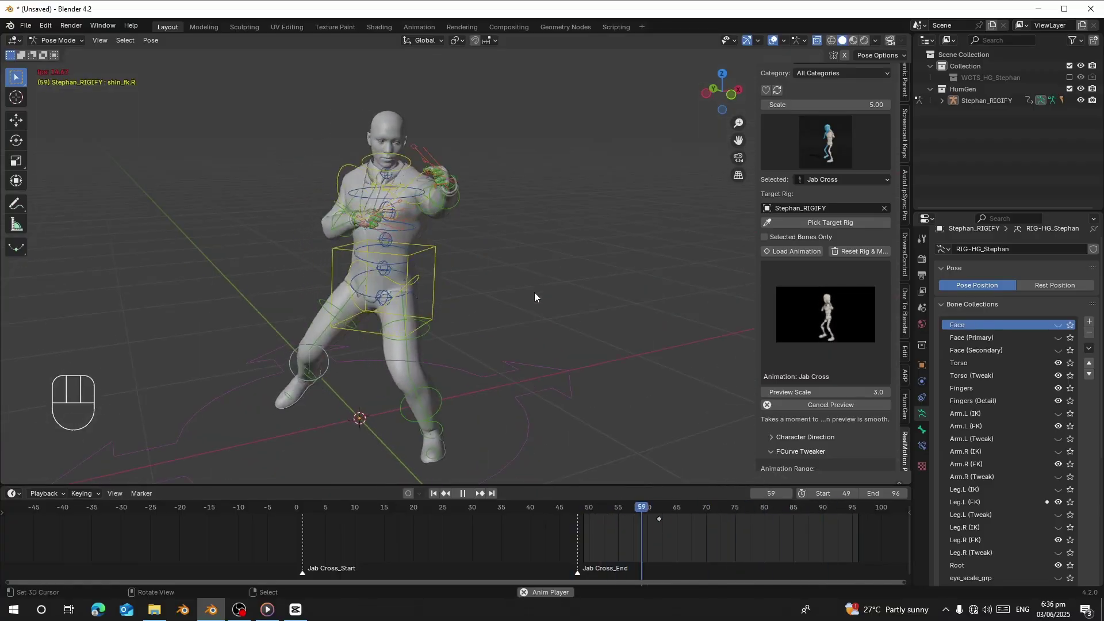
drag(631, 518, 589, 527)
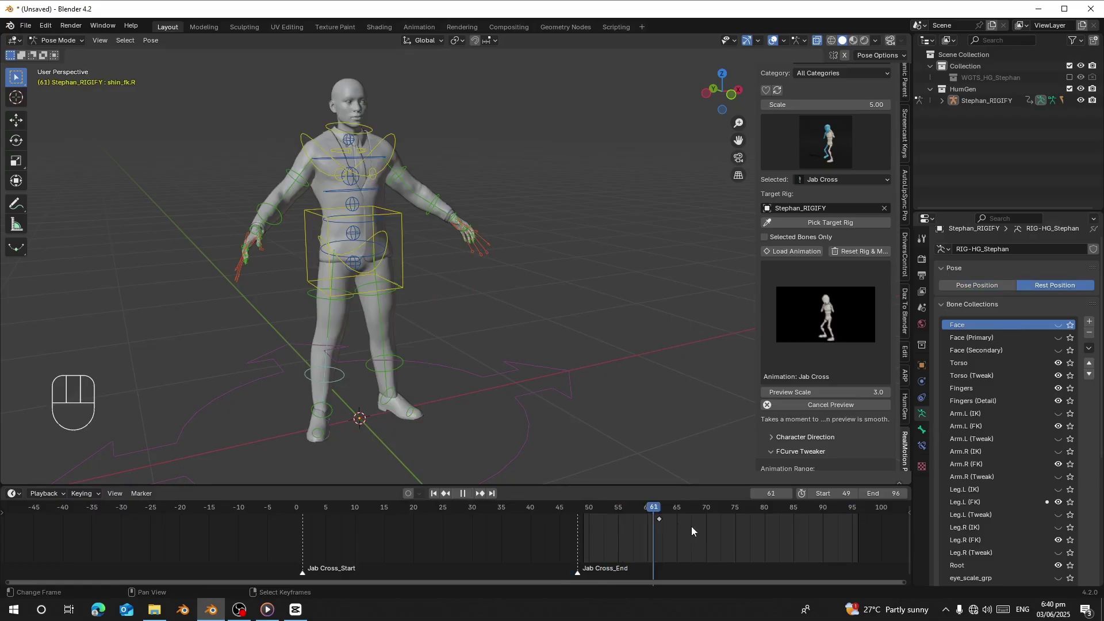
drag(627, 352, 563, 357)
click(639, 563)
click(969, 288)
click(638, 536)
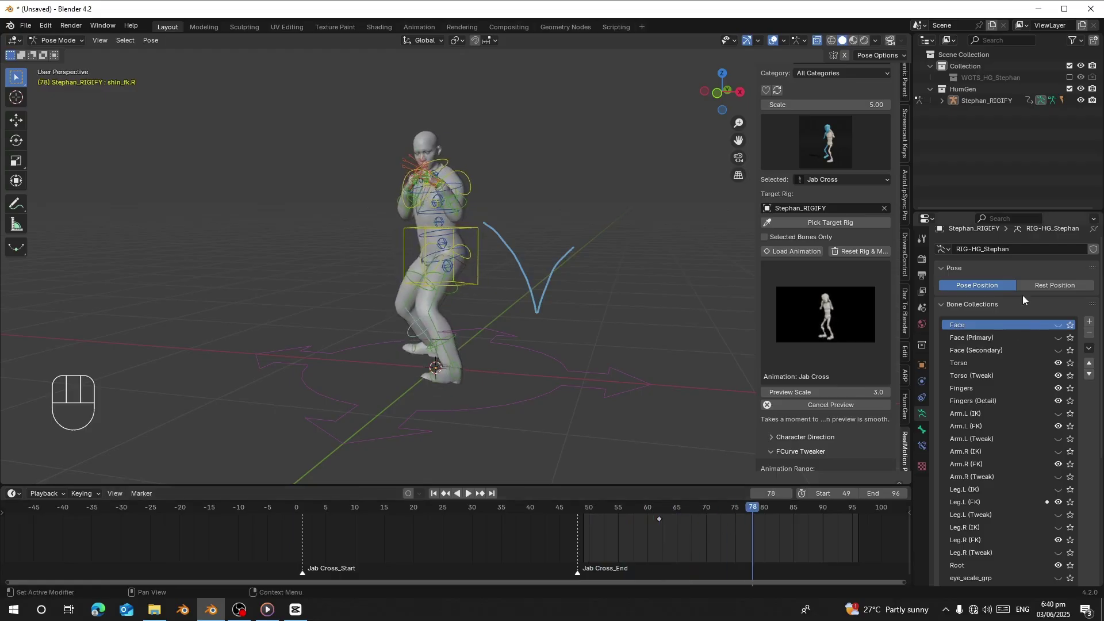
Switch the character to its retargeted walking action and view it in Object Mode
click(1026, 285)
middle_click(521, 318)
right_click(504, 262)
click(807, 379)
middle_click(502, 583)
drag(859, 440, 791, 353)
click(770, 329)
drag(807, 417, 388, 549)
drag(839, 414, 361, 398)
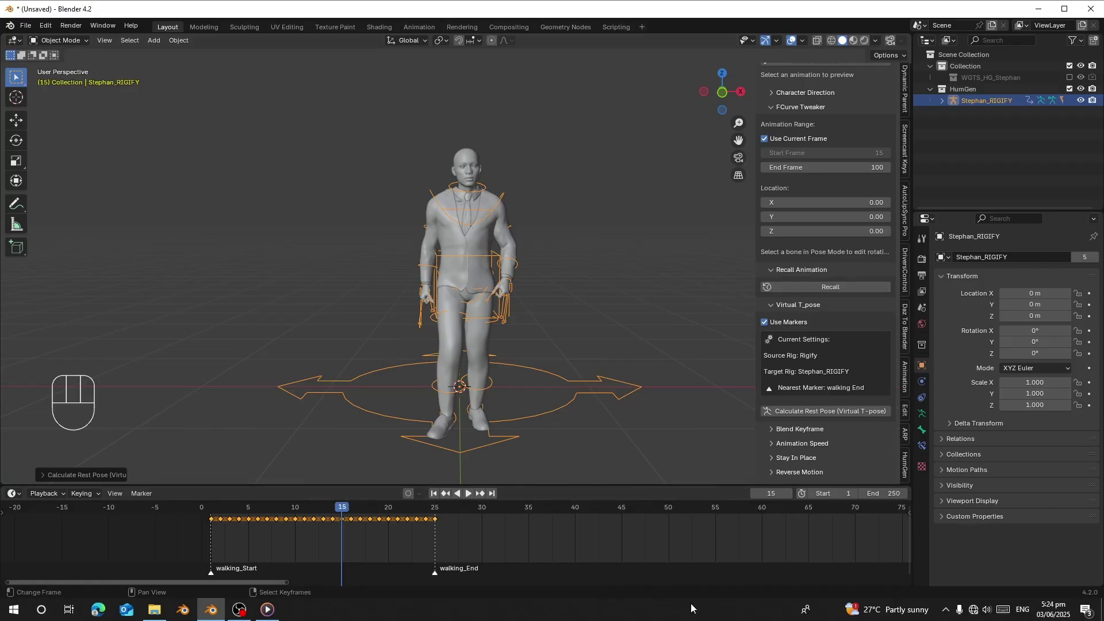
click(254, 536)
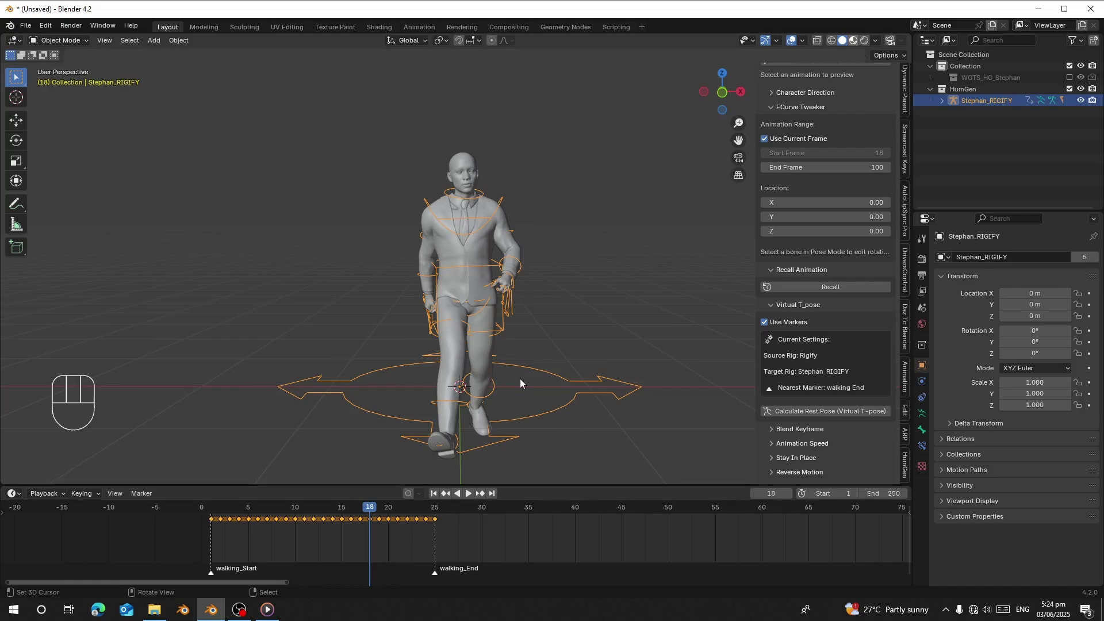
Delete every object in the scene and bring up the HumGen generator panel
key(a)
key(x)
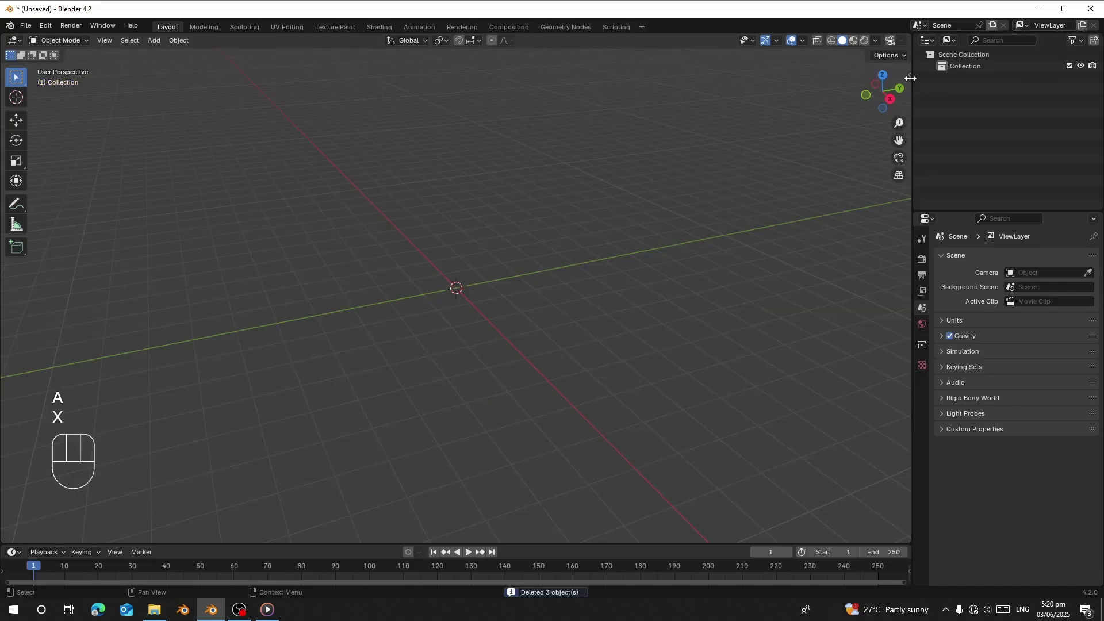
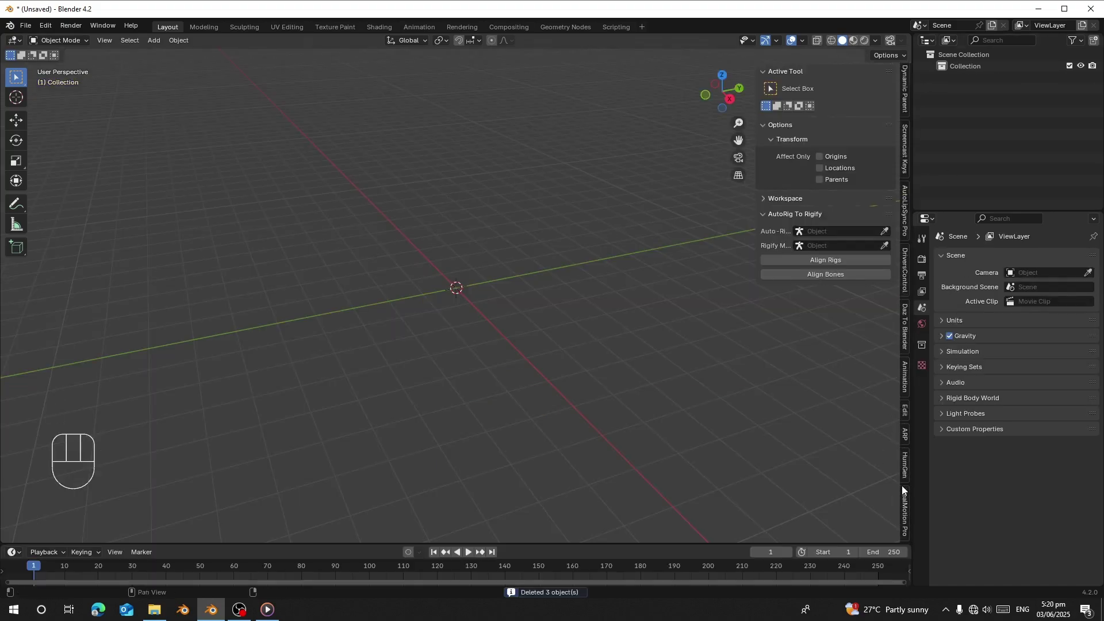
click(907, 477)
drag(342, 282, 392, 277)
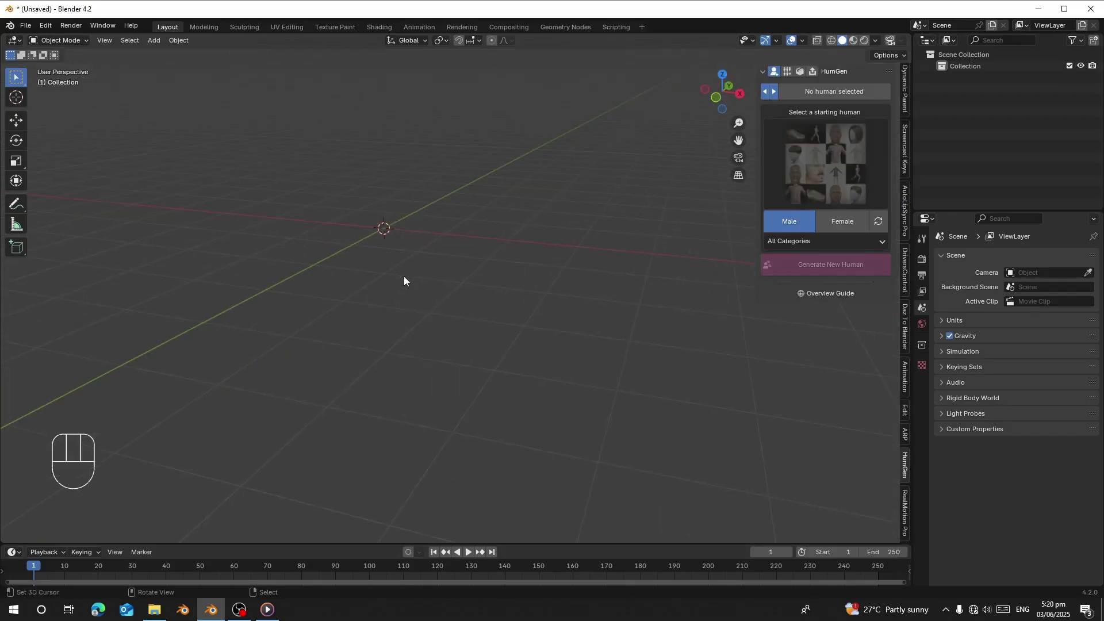
drag(395, 234, 435, 322)
Generate a new male HumGen human, Stephan, standing at the origin
middle_click(429, 307)
drag(807, 159, 555, 292)
click(815, 272)
middle_click(484, 258)
Step through the body customisation and on to the next HumGen category for Stephan
click(803, 124)
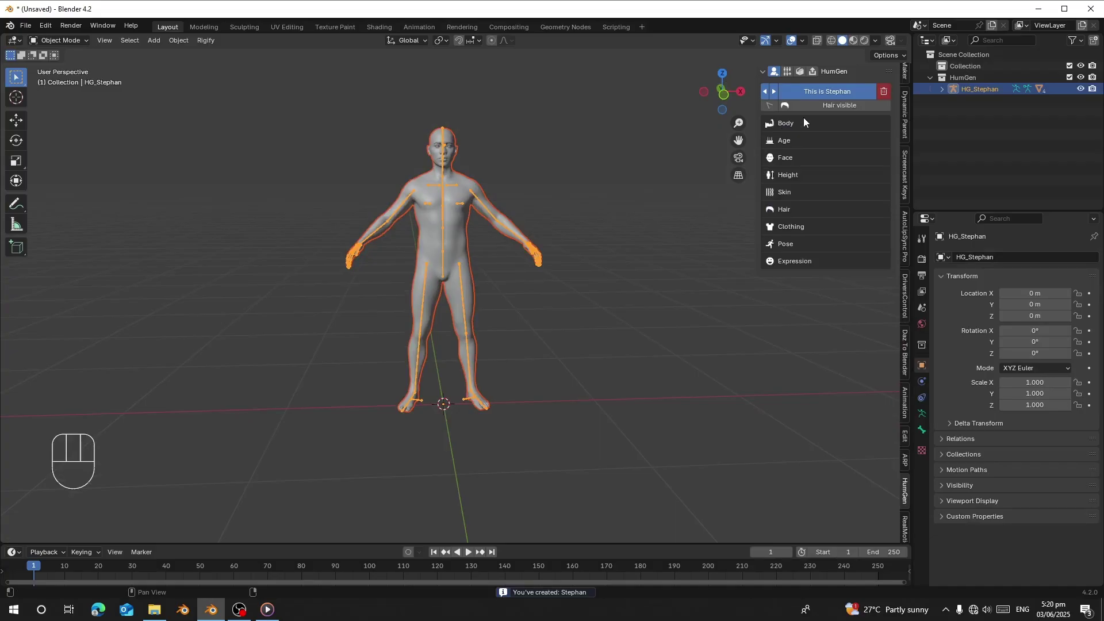
click(773, 133)
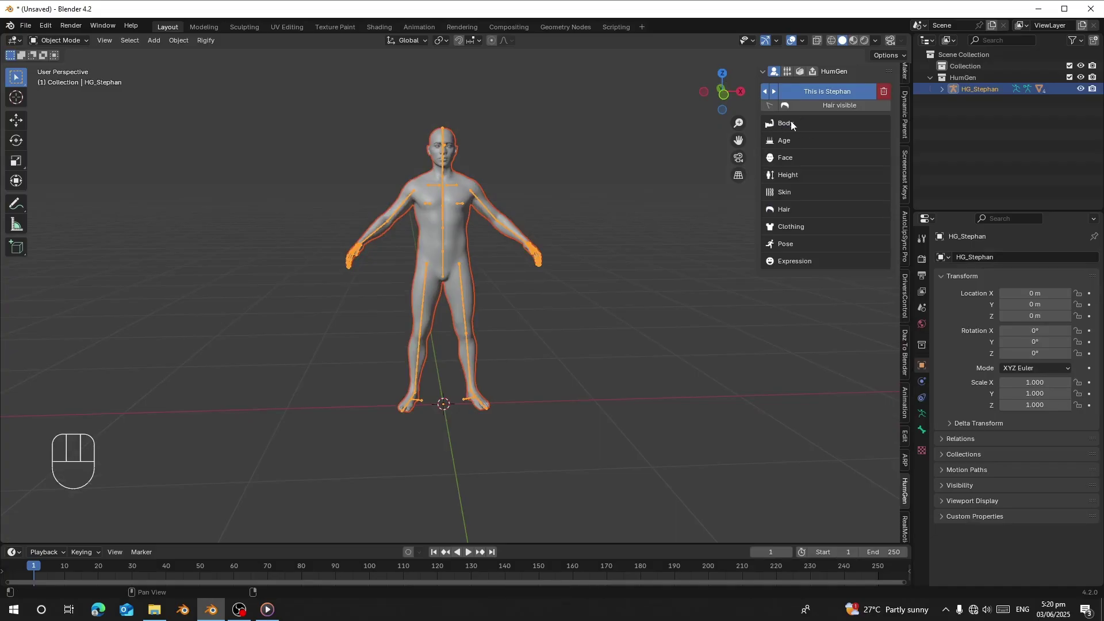
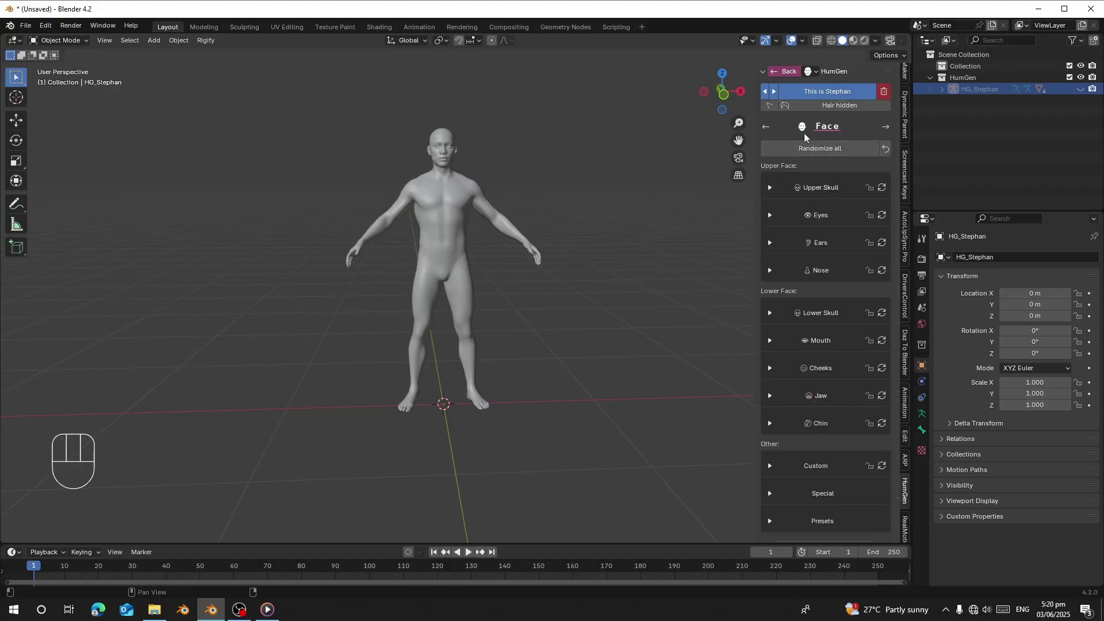
click(891, 132)
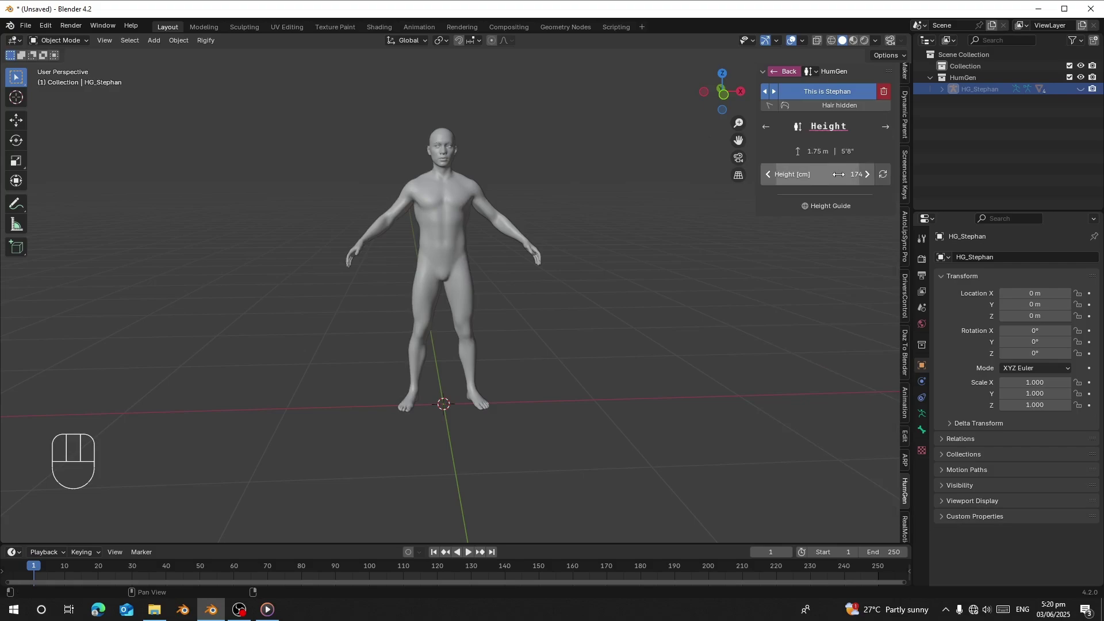
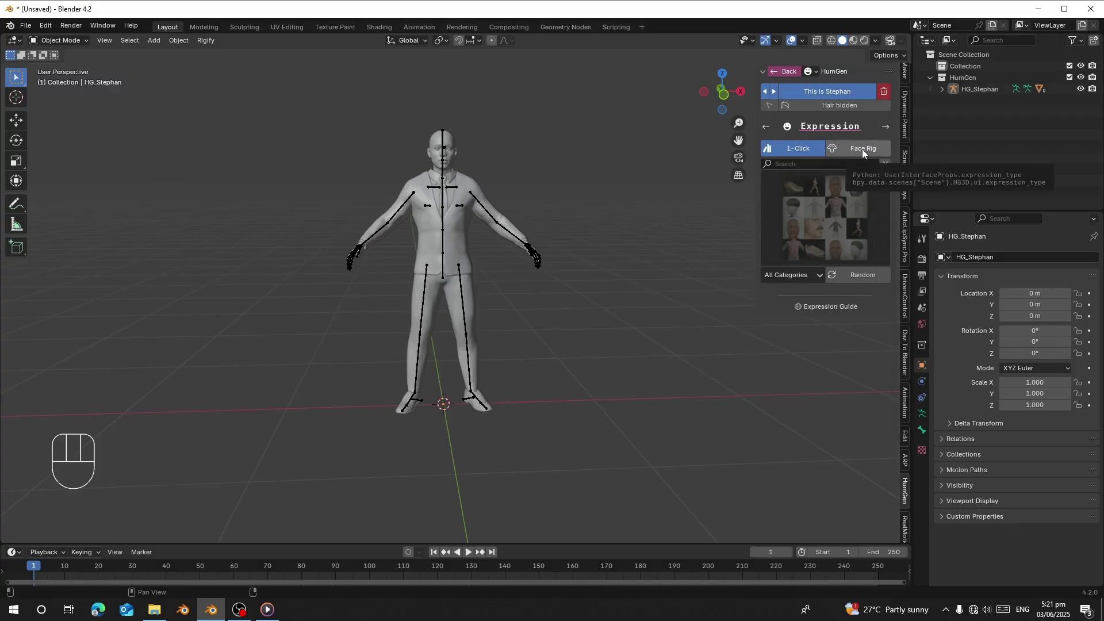
Add a Face Rig to Stephan from Expression options and move on to the Pose category
click(865, 153)
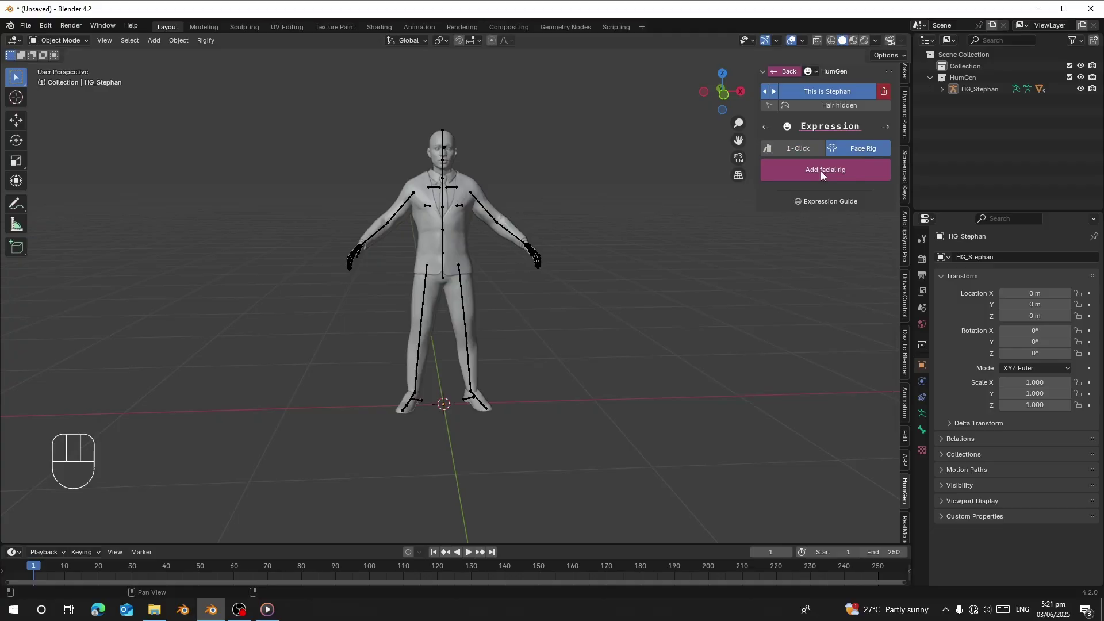
click(831, 175)
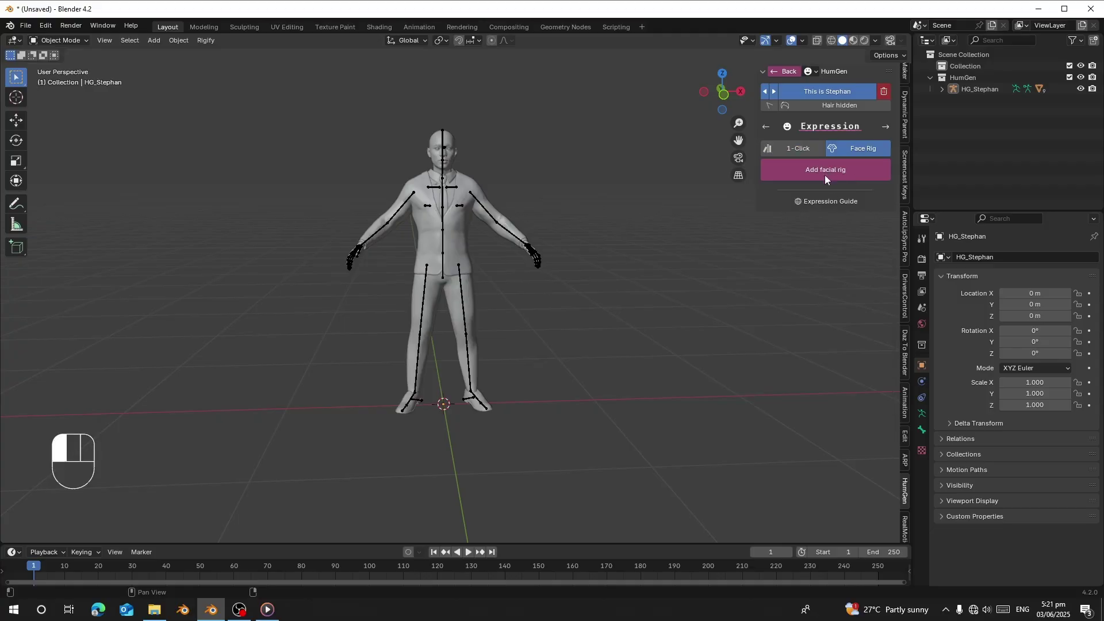
click(769, 131)
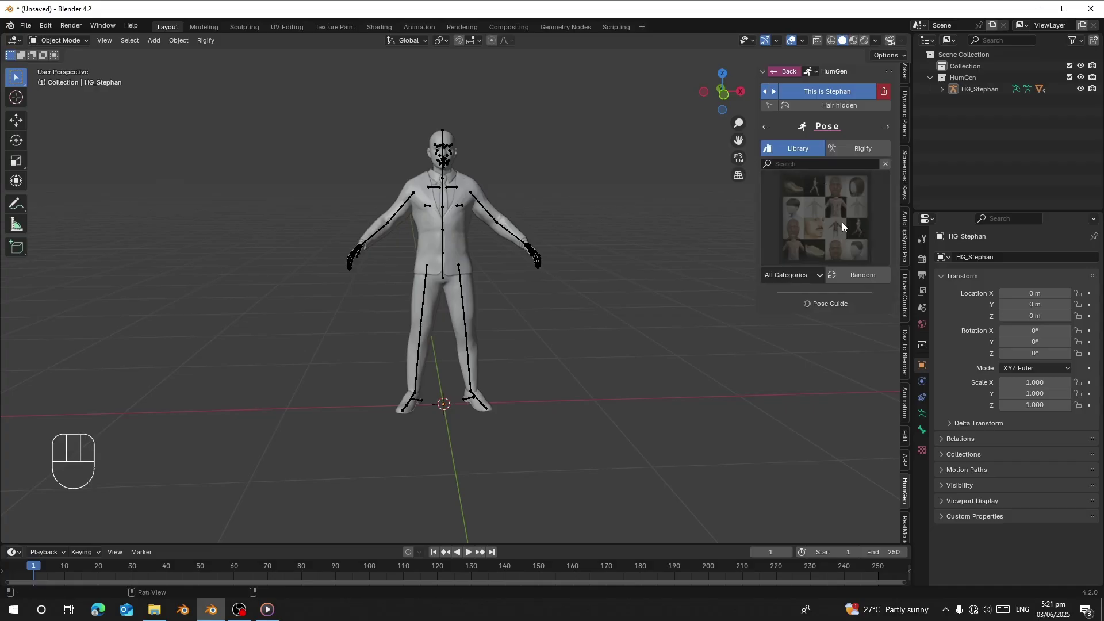
Generate a Rigify rig for Stephan so control widgets appear around his body
drag(846, 226, 816, 292)
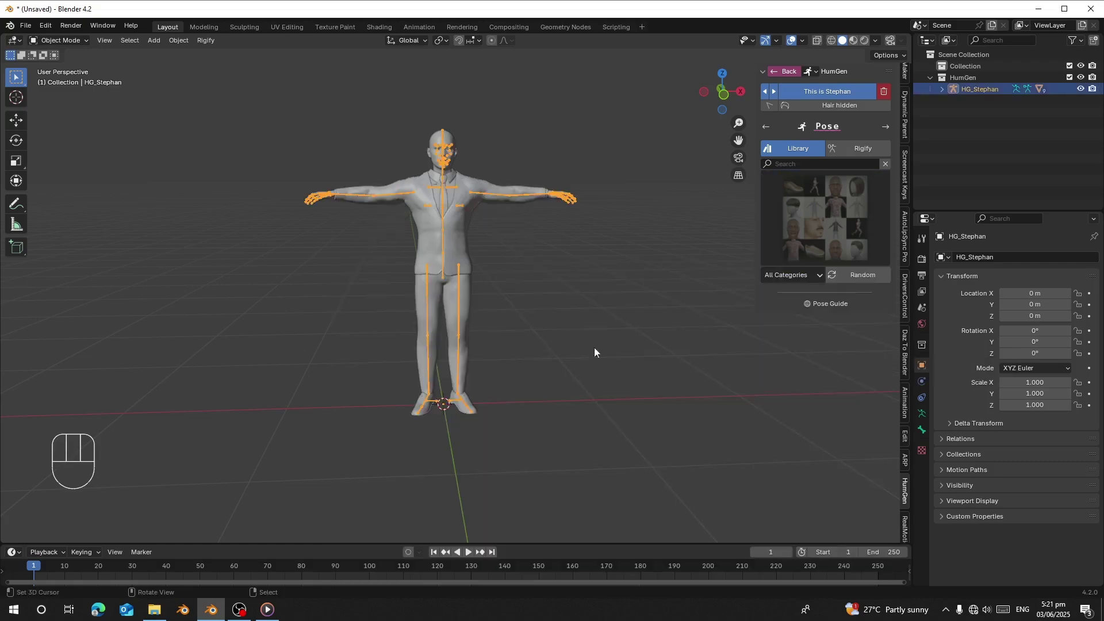
drag(534, 284, 489, 306)
drag(464, 263, 505, 261)
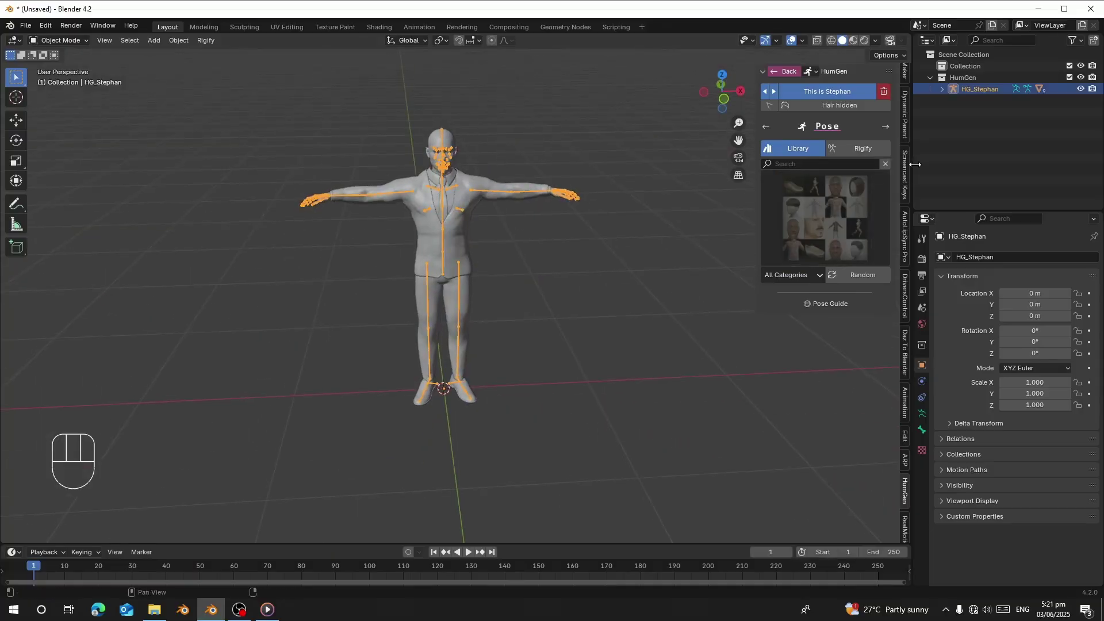
click(864, 153)
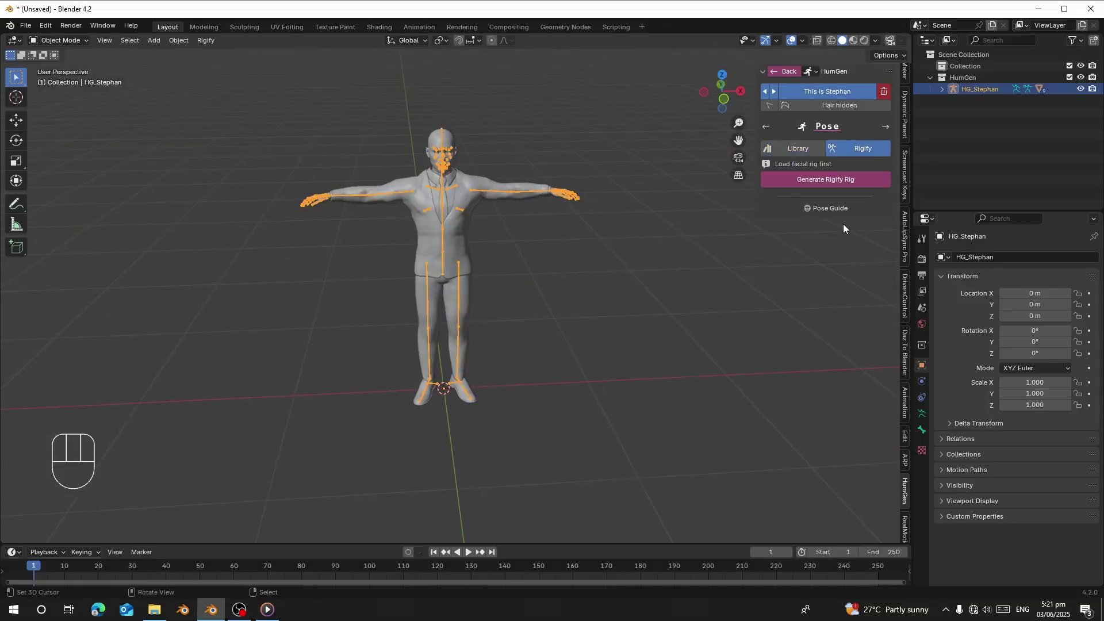
drag(819, 186, 476, 252)
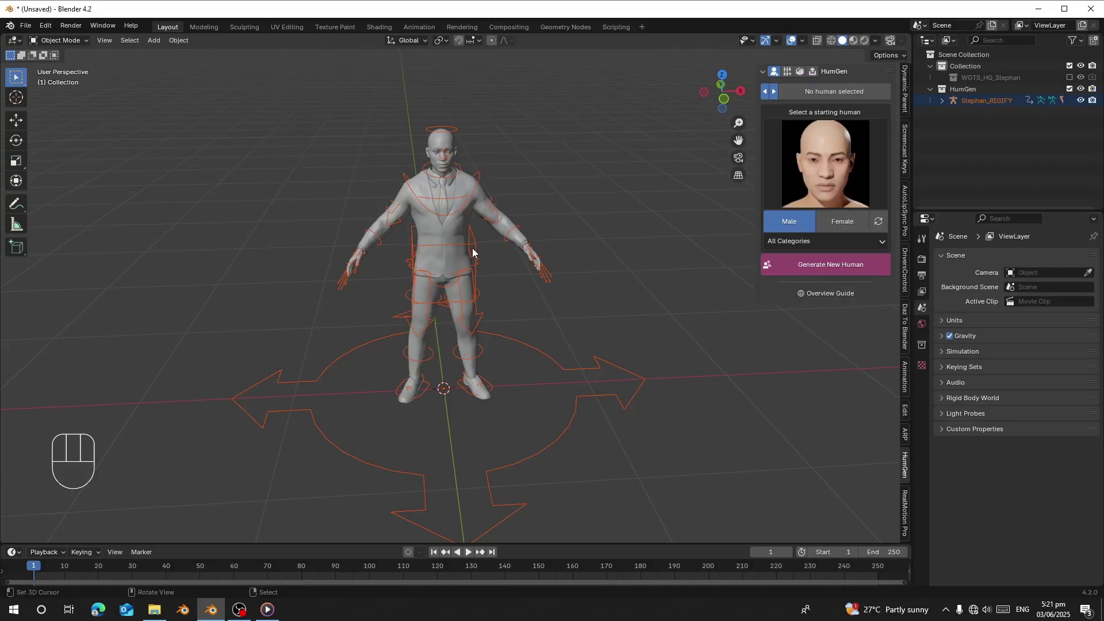
Select Stephan_RIGIFY and show the ReallyMotion retargeting panel with its bone collections
drag(454, 304, 465, 290)
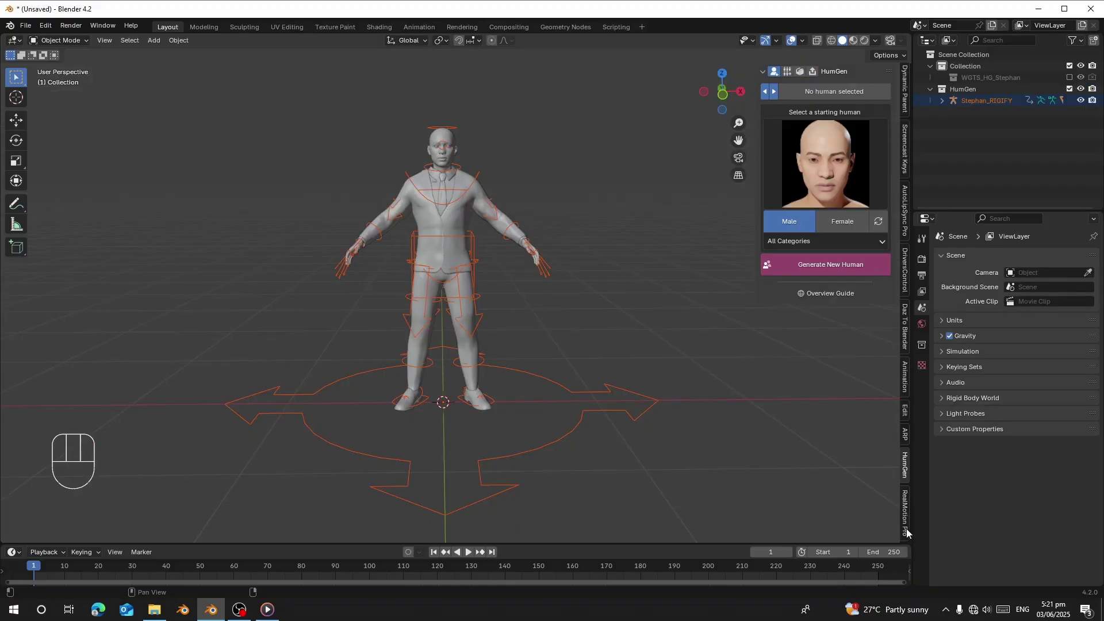
click(910, 532)
right_click(489, 251)
Set the retargeting add-on's rig choice to Rigify on its Settings page
click(923, 421)
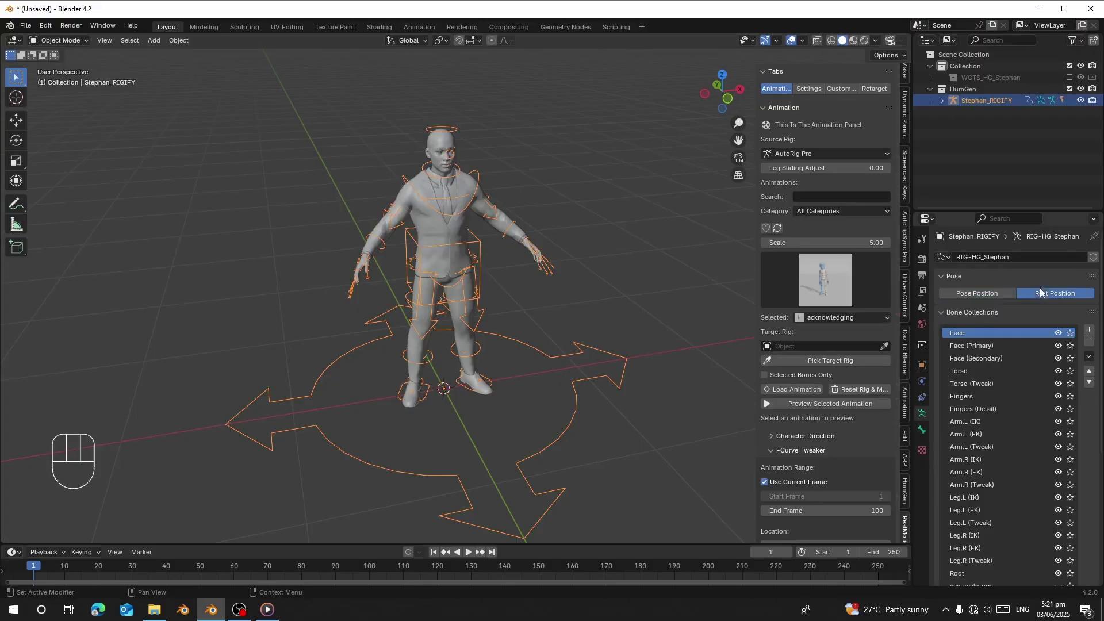
drag(443, 200, 421, 193)
drag(417, 185, 426, 249)
click(812, 91)
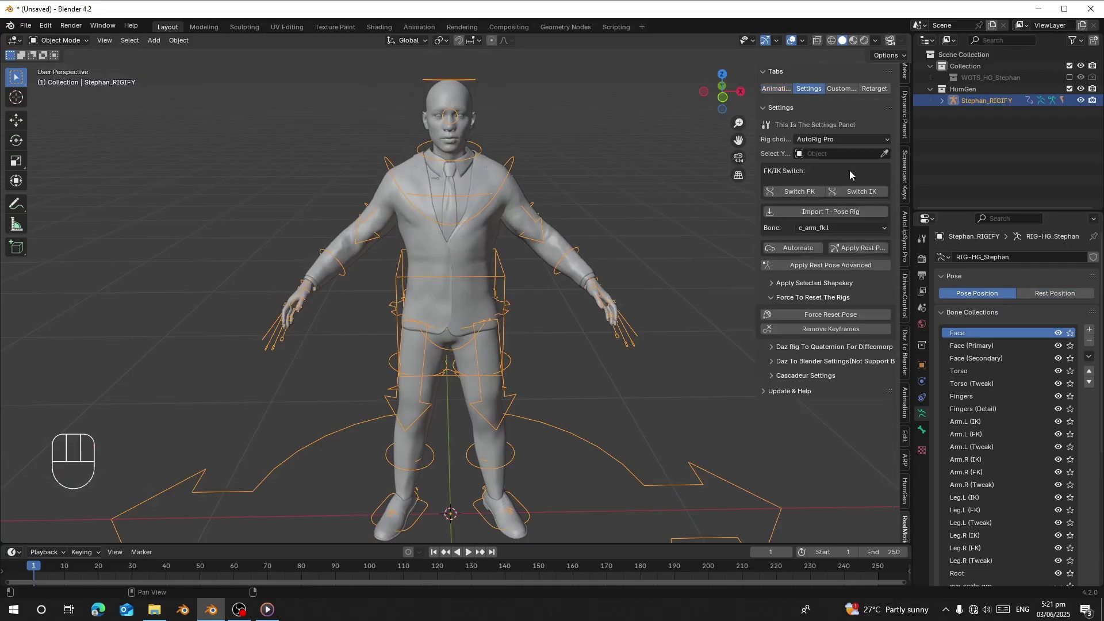
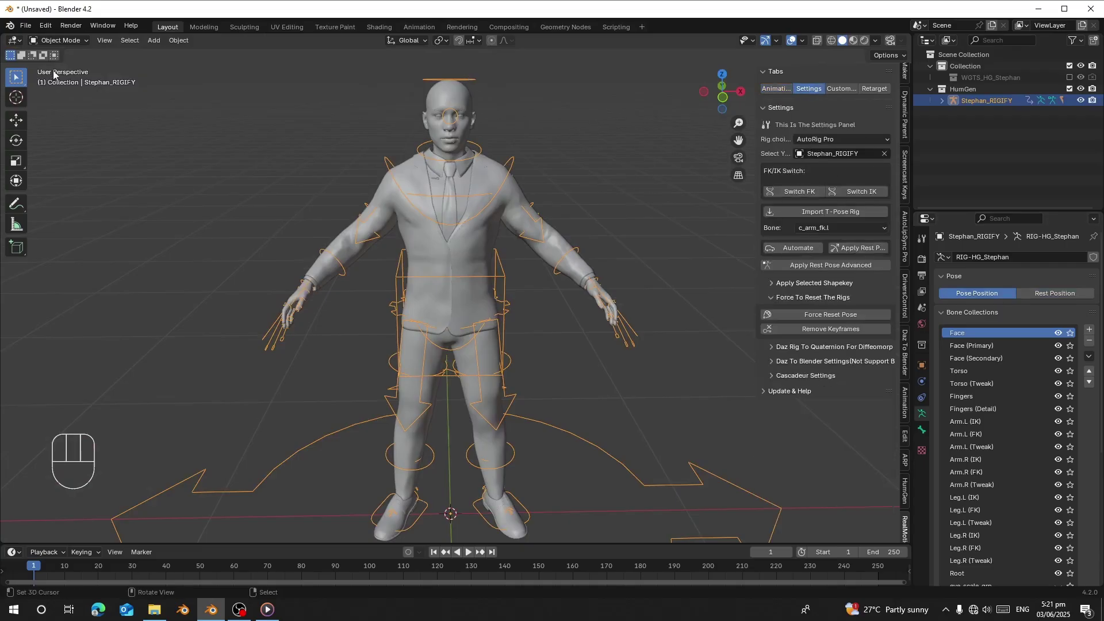
drag(65, 42, 351, 113)
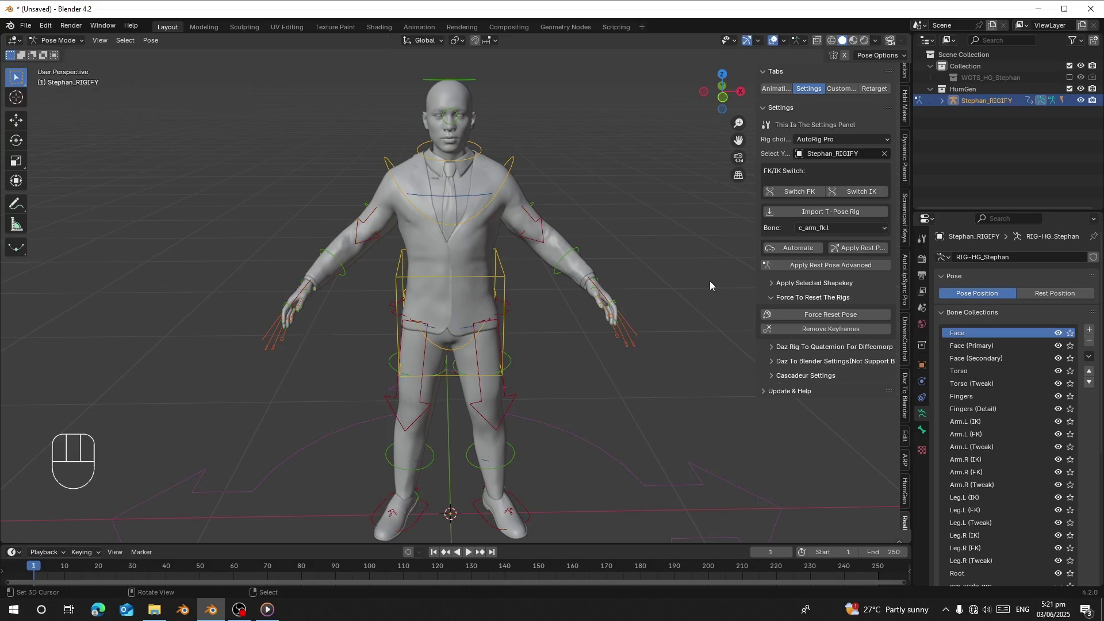
Try moving and rotating bones, then switch the rig's limbs to FK mode
right_click(604, 276)
right_click(610, 297)
right_click(610, 296)
right_click(608, 300)
key(g)
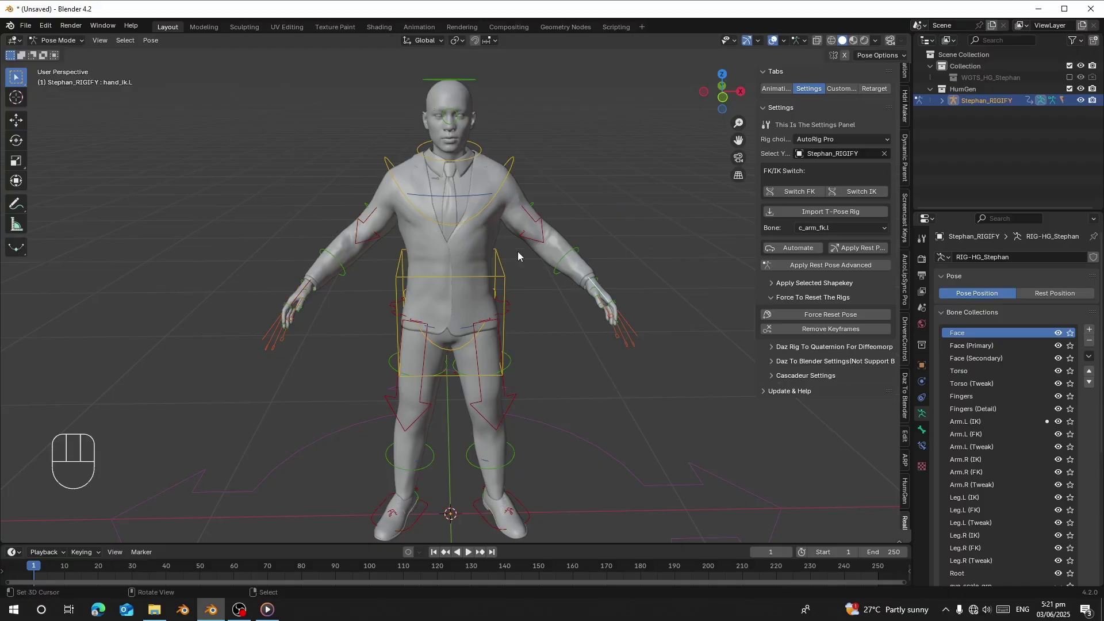
key(r)
drag(817, 148, 824, 168)
click(801, 199)
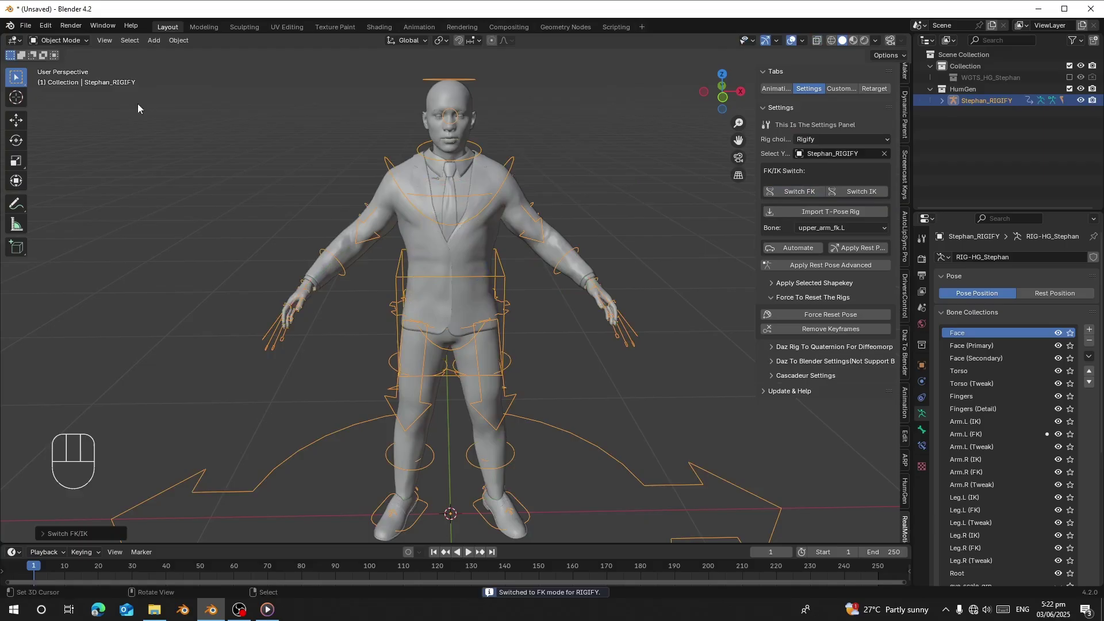
Test rotating upper_arm_fk.L, return to Object Mode and show the add-on's Animation settings
drag(67, 43, 180, 112)
key(r)
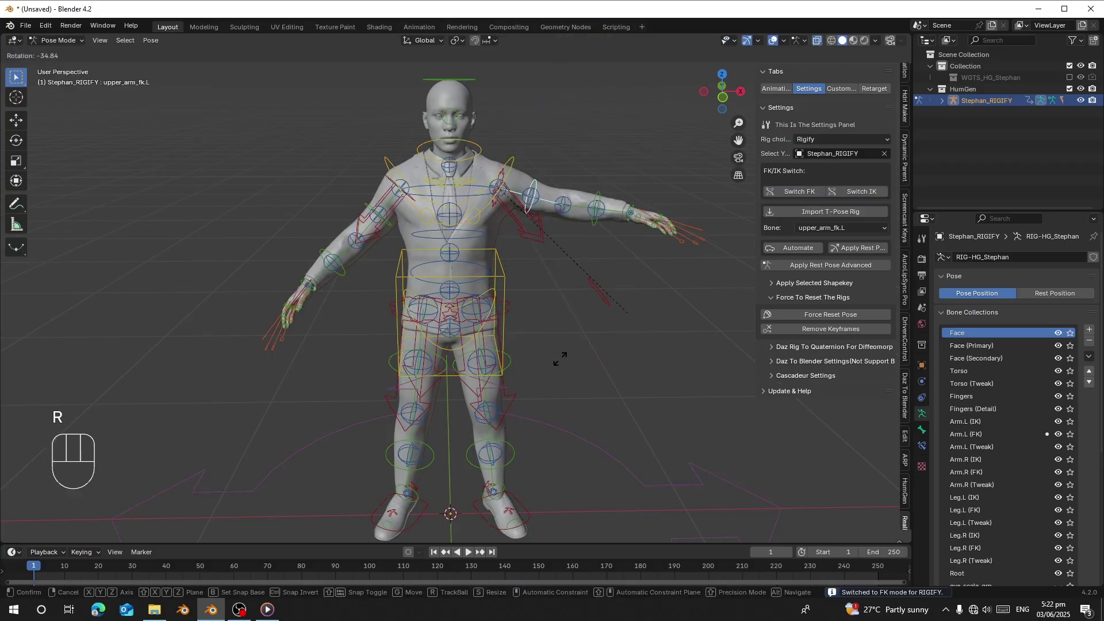
click(64, 46)
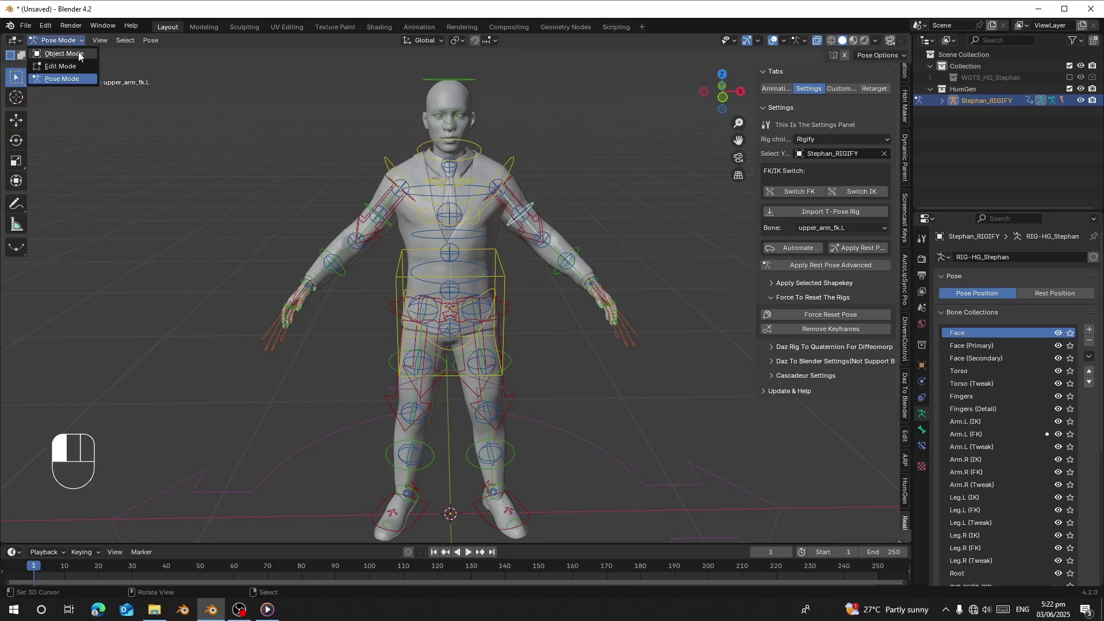
right_click(451, 86)
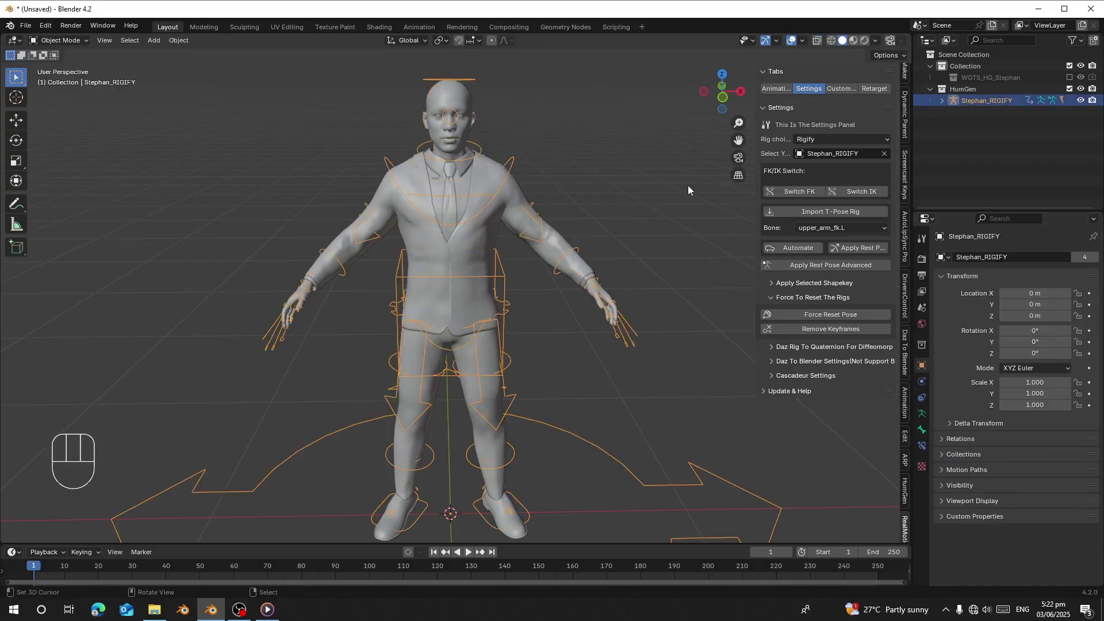
click(774, 93)
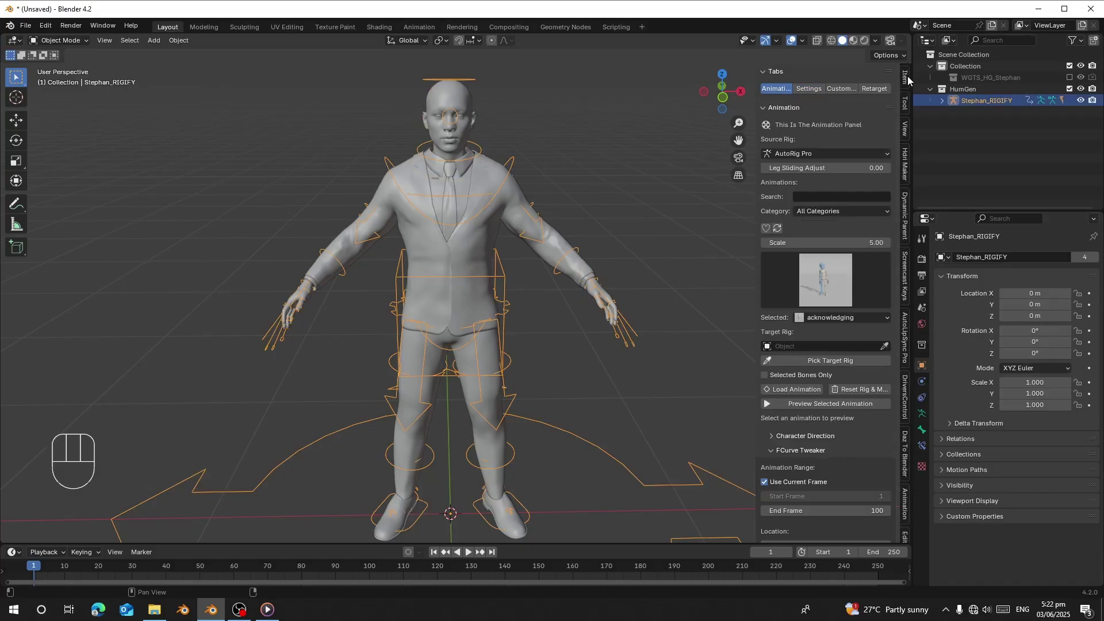
Hide the Face, IK and Tweak rig layers in the Item tab, then return to Animation settings
click(911, 80)
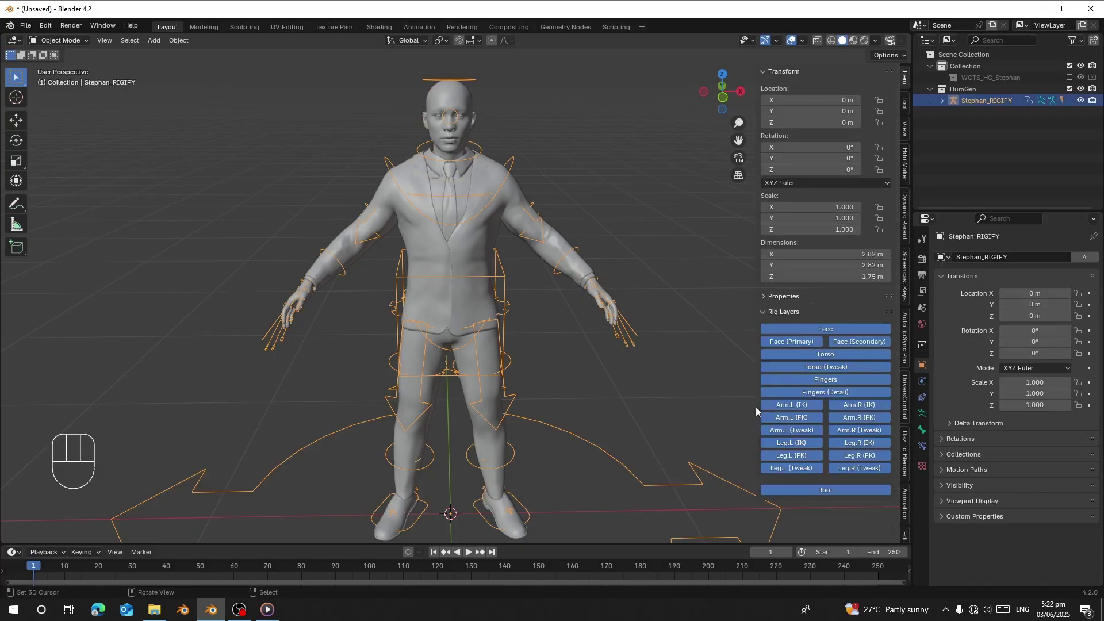
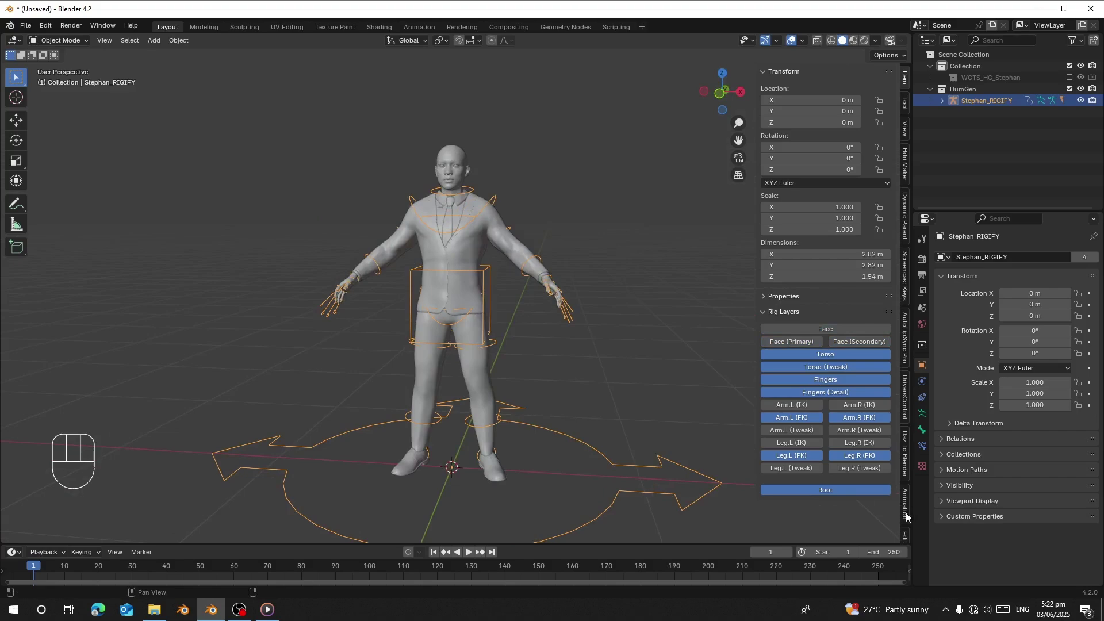
click(908, 530)
Set Source Rig to Rigify and search for the 'walking' animation
drag(492, 282, 503, 267)
middle_click(463, 316)
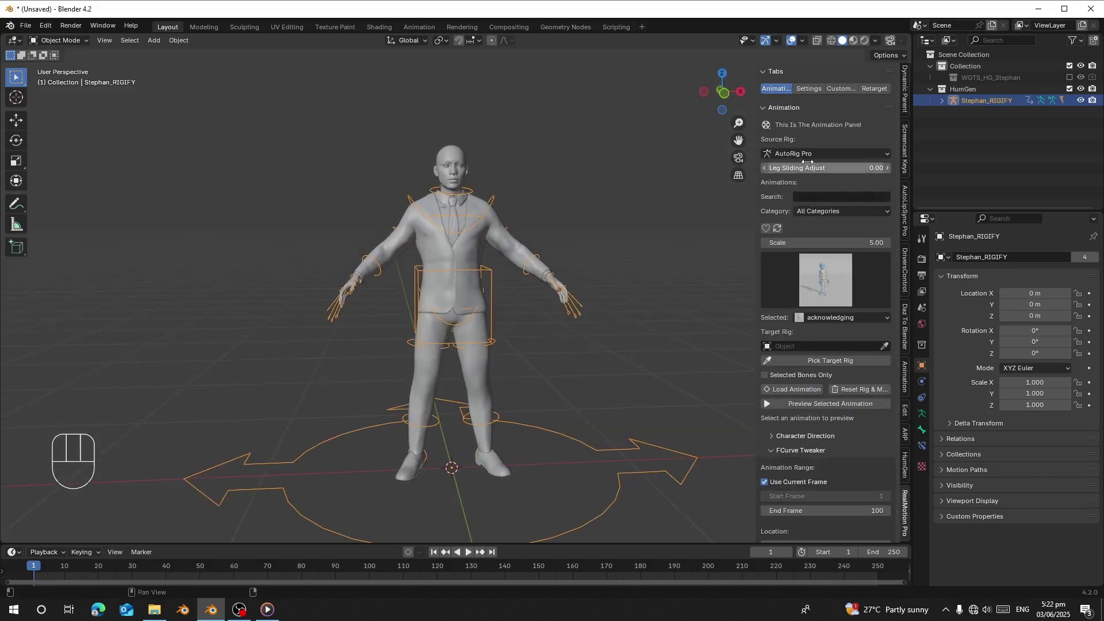
drag(791, 157, 803, 183)
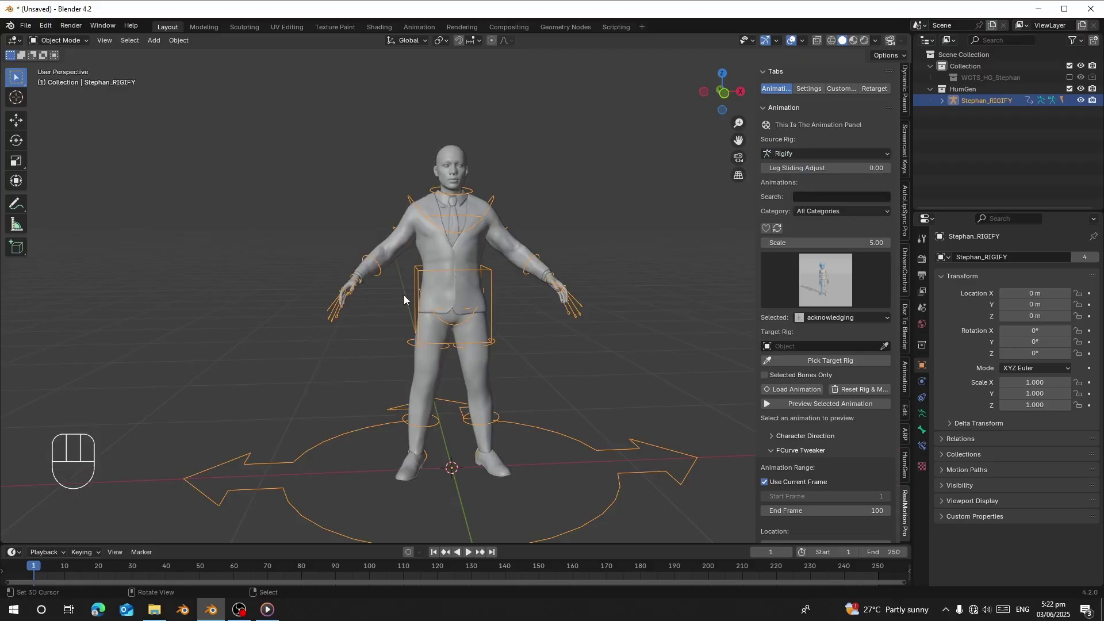
click(809, 364)
Pick Stephan_RIGIFY as target, preview the walking animation and load it onto the rig
drag(819, 200, 834, 436)
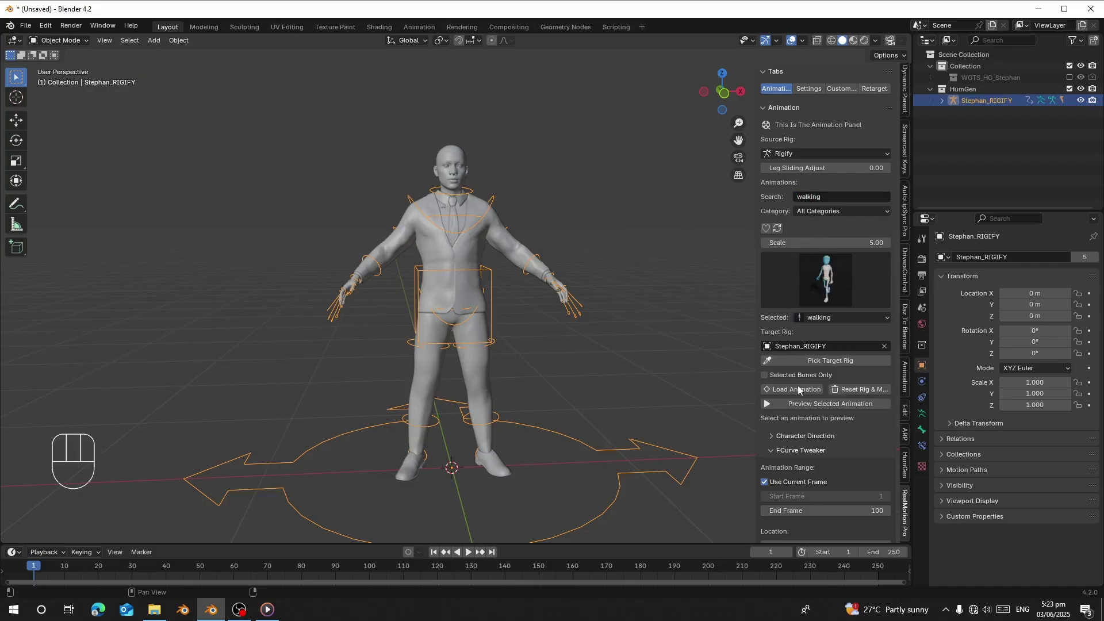
click(808, 410)
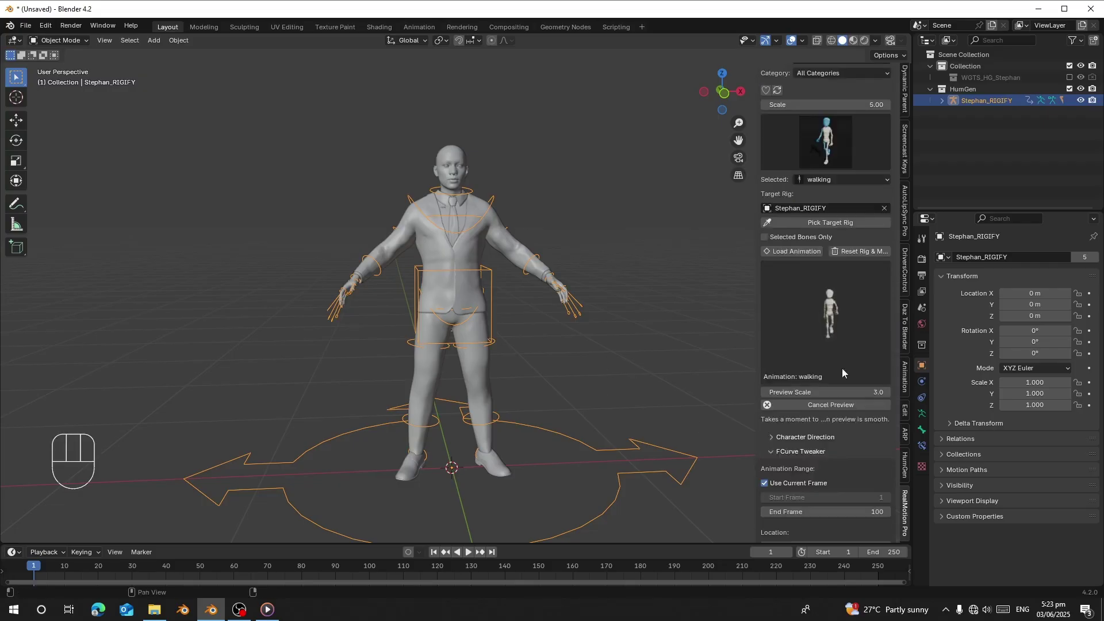
click(797, 256)
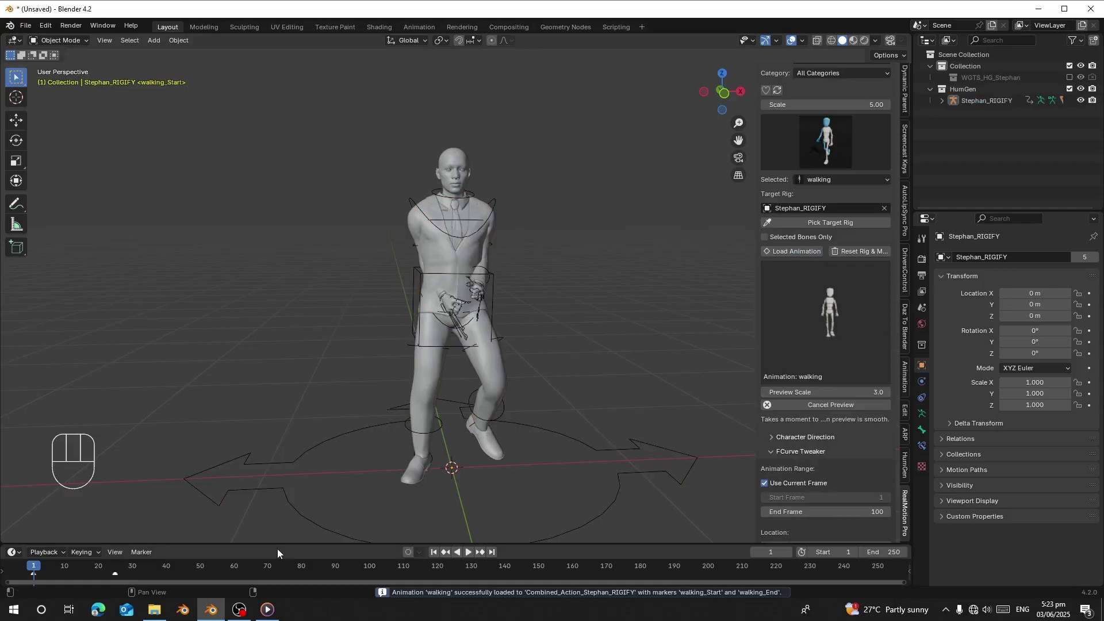
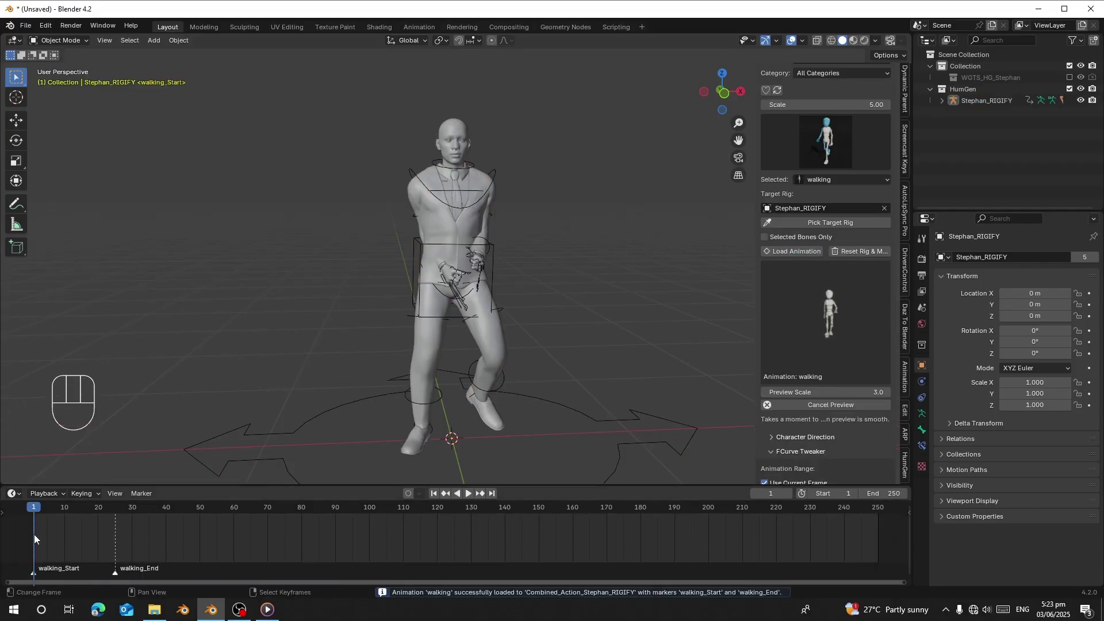
Play the retargeted walking animation on the enlarged timeline, then stop playback
click(66, 536)
key(space)
middle_click(525, 401)
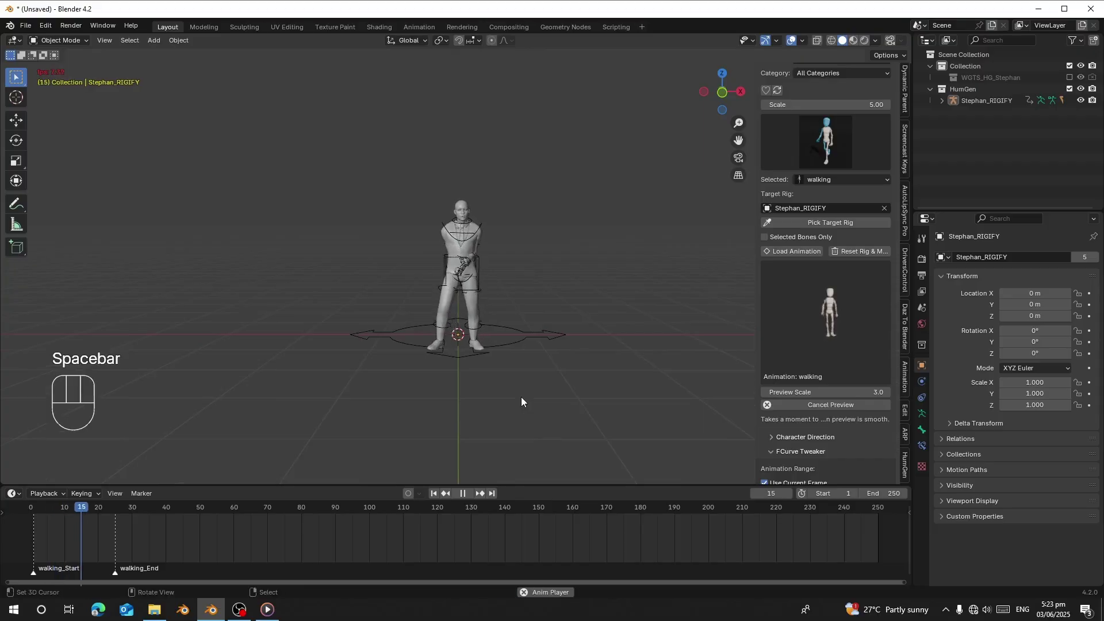
key(space)
click(779, 412)
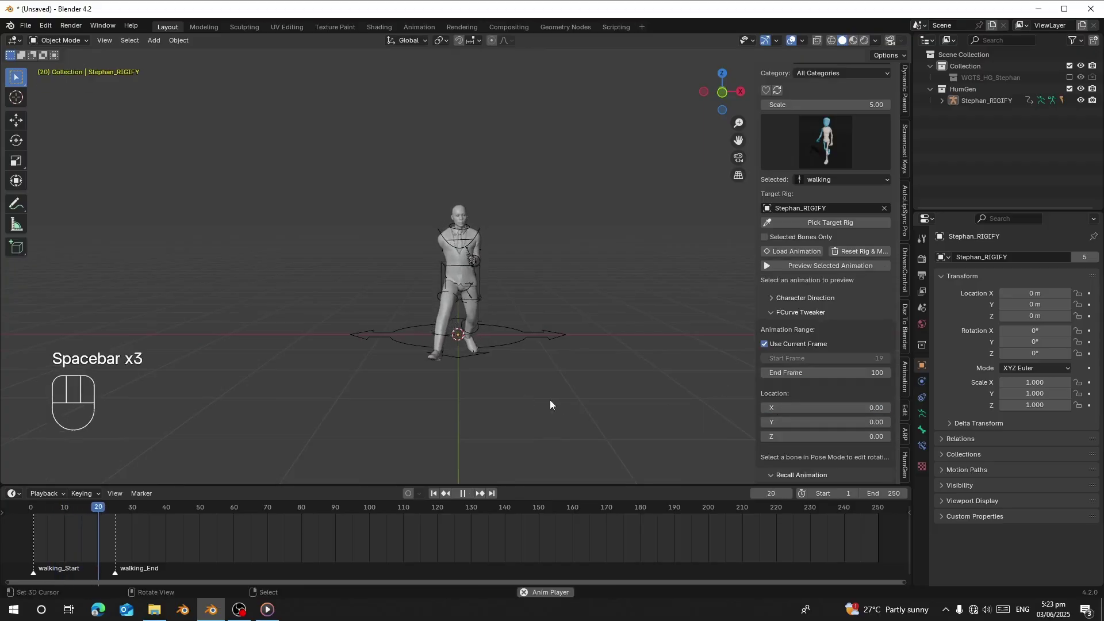
right_click(503, 261)
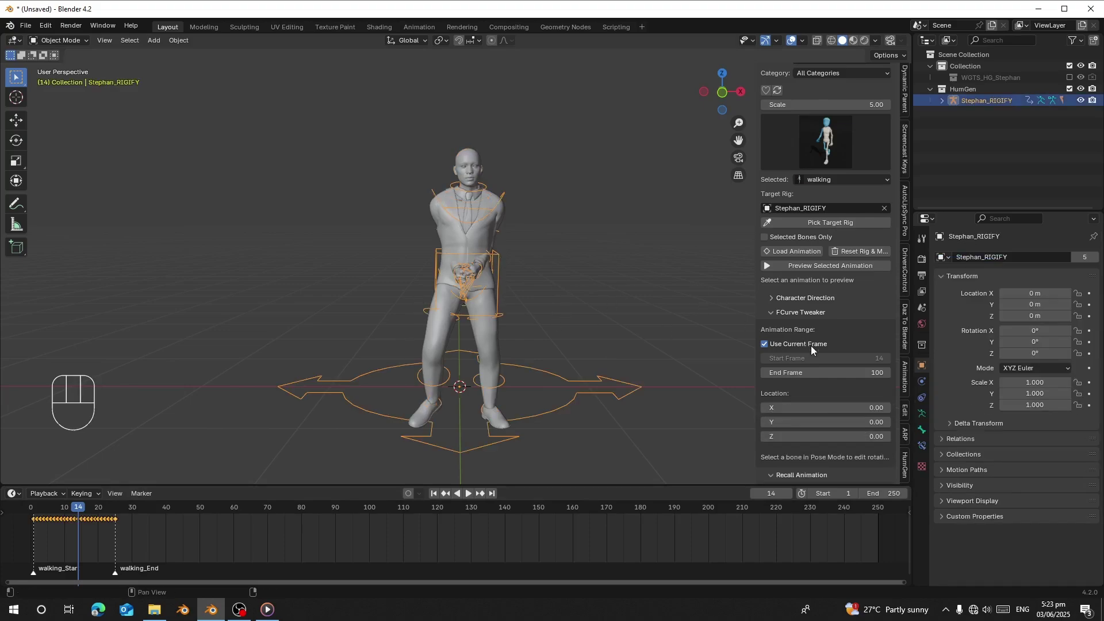
Frame the walking keyframes between the walking_Start and walking_End markers in view
click(807, 379)
middle_click(222, 540)
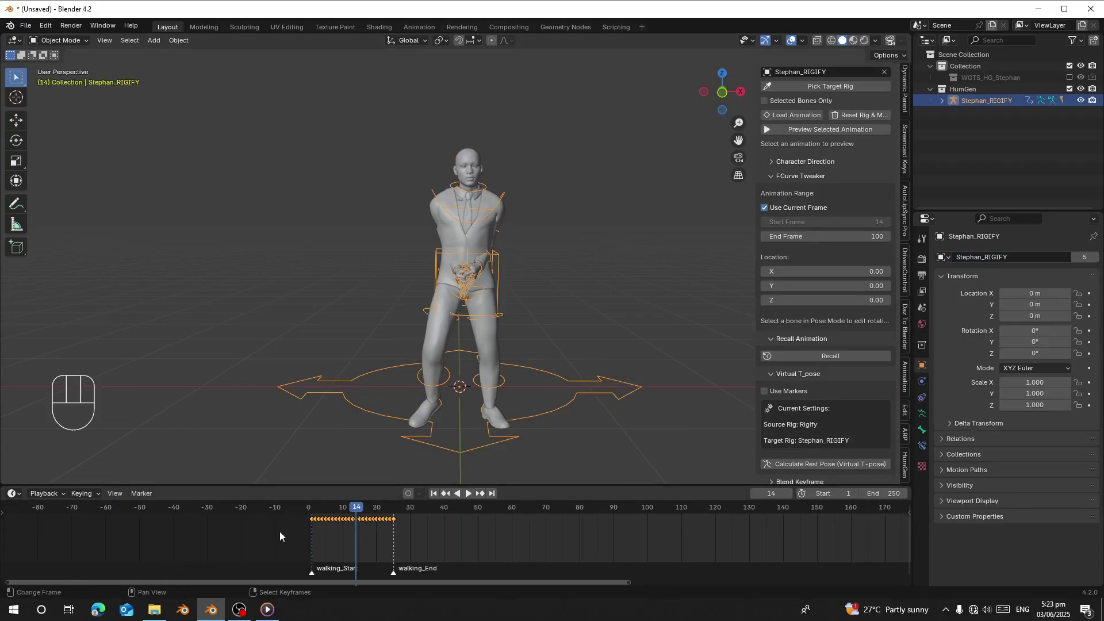
middle_click(266, 540)
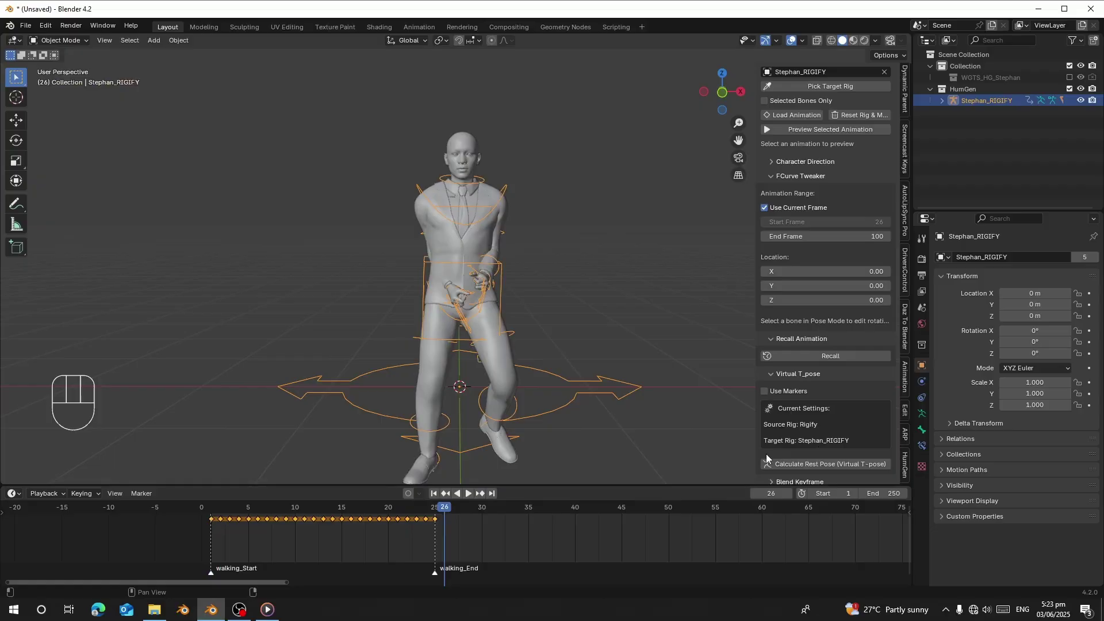
Enable Use Markers under Virtual T_pose so the rest pose uses the walk's markers
click(885, 493)
drag(835, 399, 791, 353)
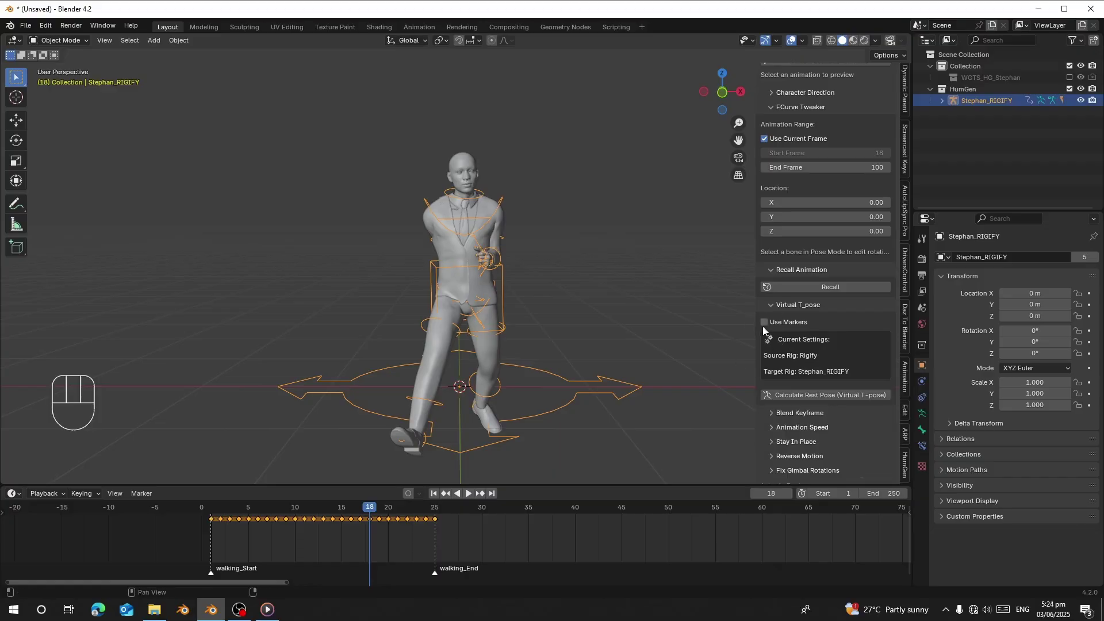
click(770, 330)
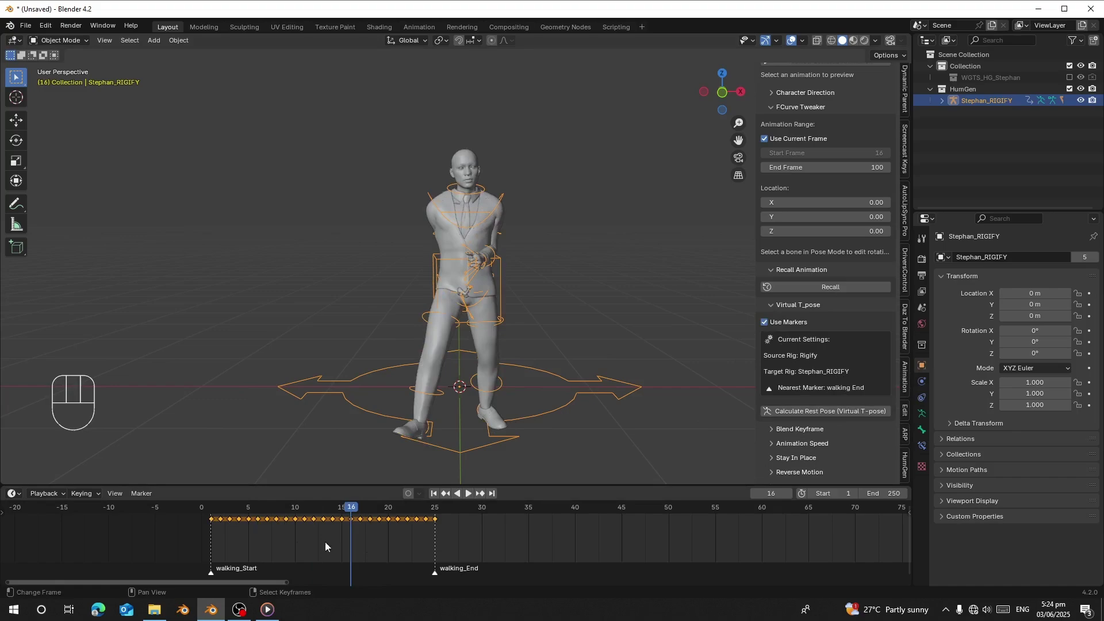
Recalculate the virtual T-pose rest pose for 10 bones over frames 1–25 and play the upright walk
click(217, 532)
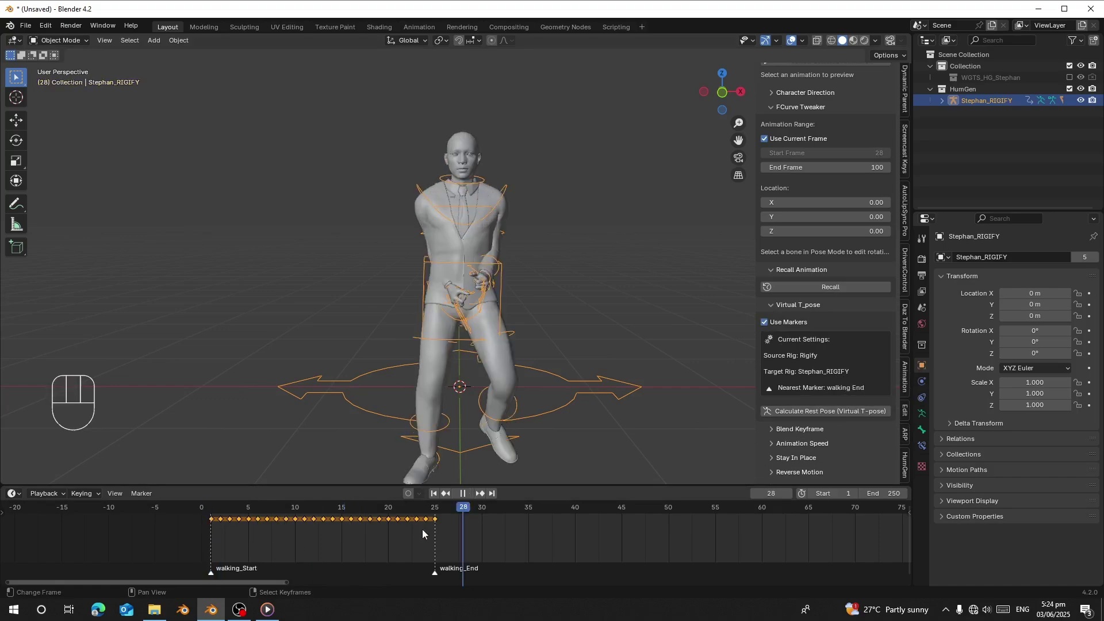
drag(807, 417, 346, 542)
click(296, 548)
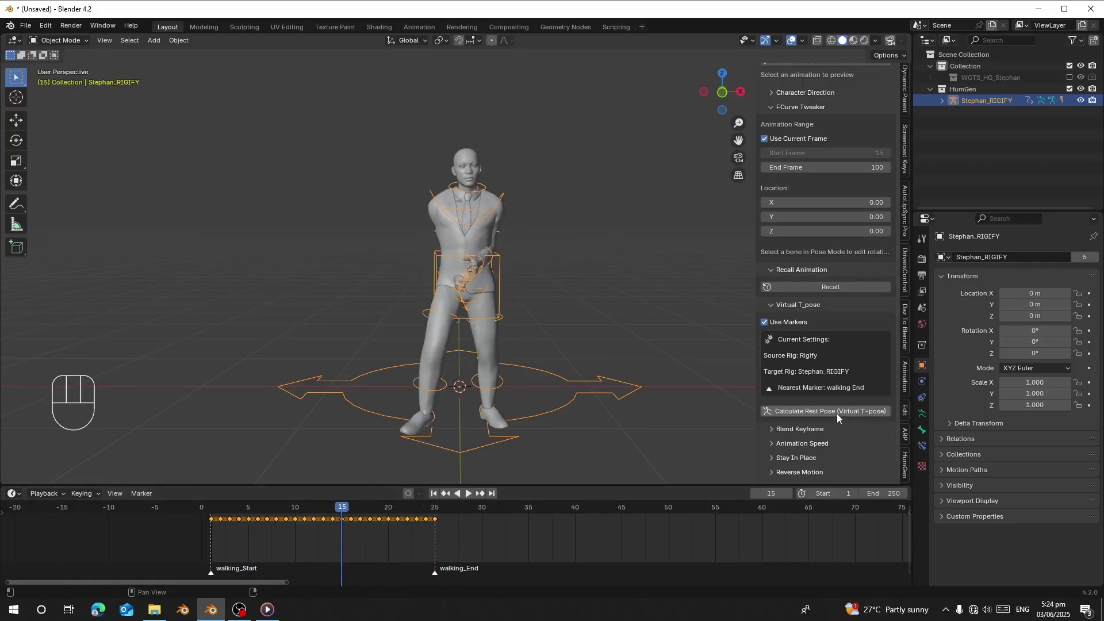
drag(838, 412, 502, 386)
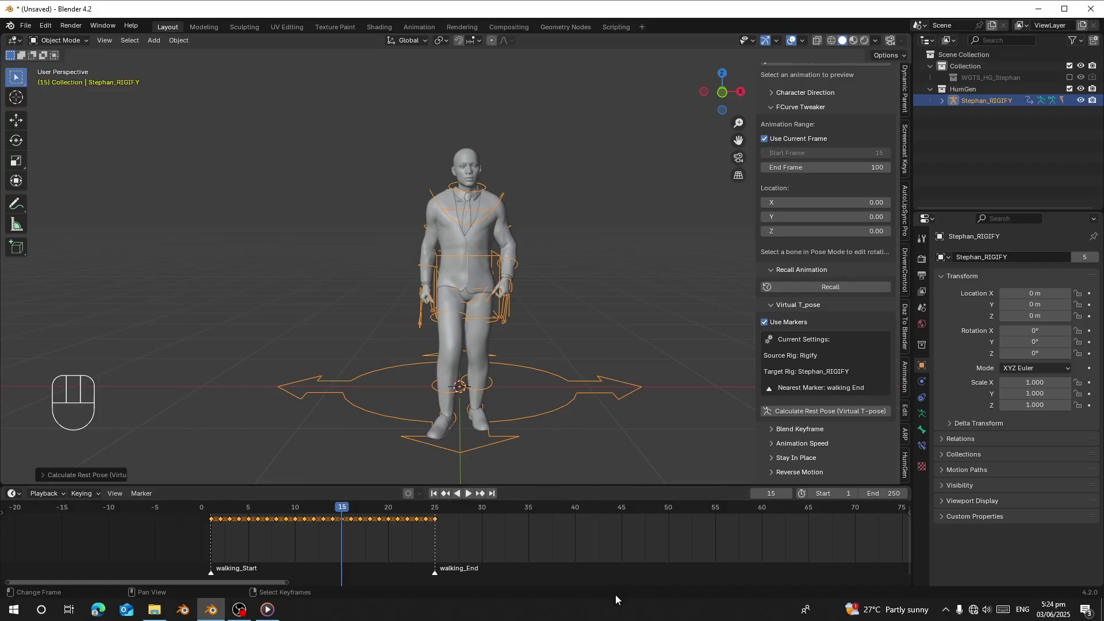
Leave the HumGen skin settings and return to the main HumGen categories
click(255, 535)
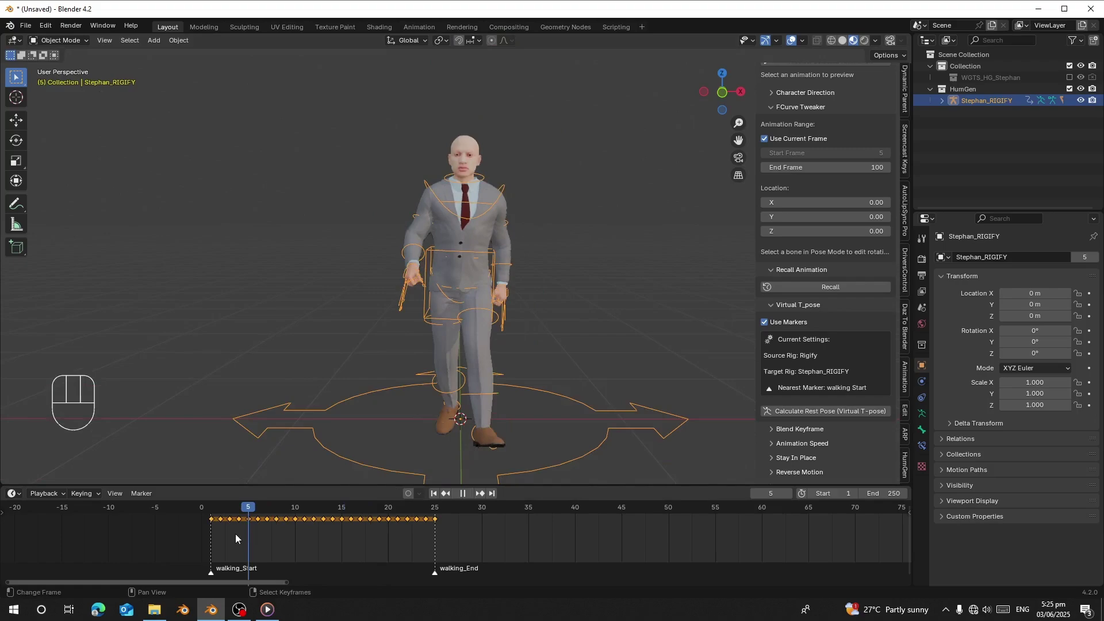
click(905, 468)
drag(799, 280, 800, 308)
drag(807, 234, 732, 305)
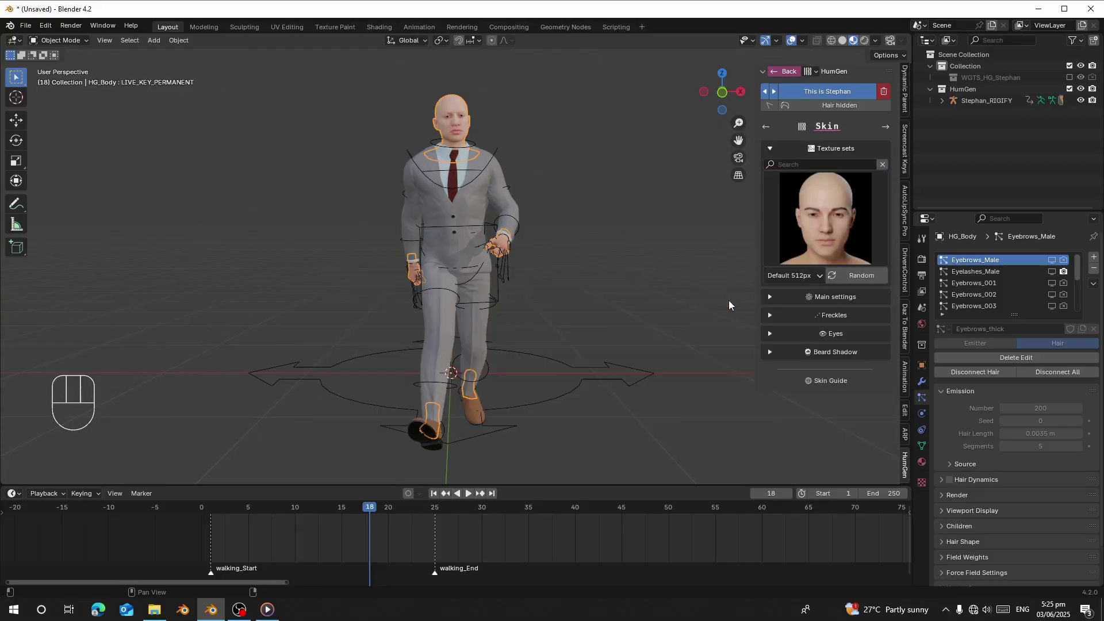
click(927, 264)
drag(943, 474, 977, 495)
Select the Stephan_RIGIFY rig and play its retargeted walking animation
click(484, 261)
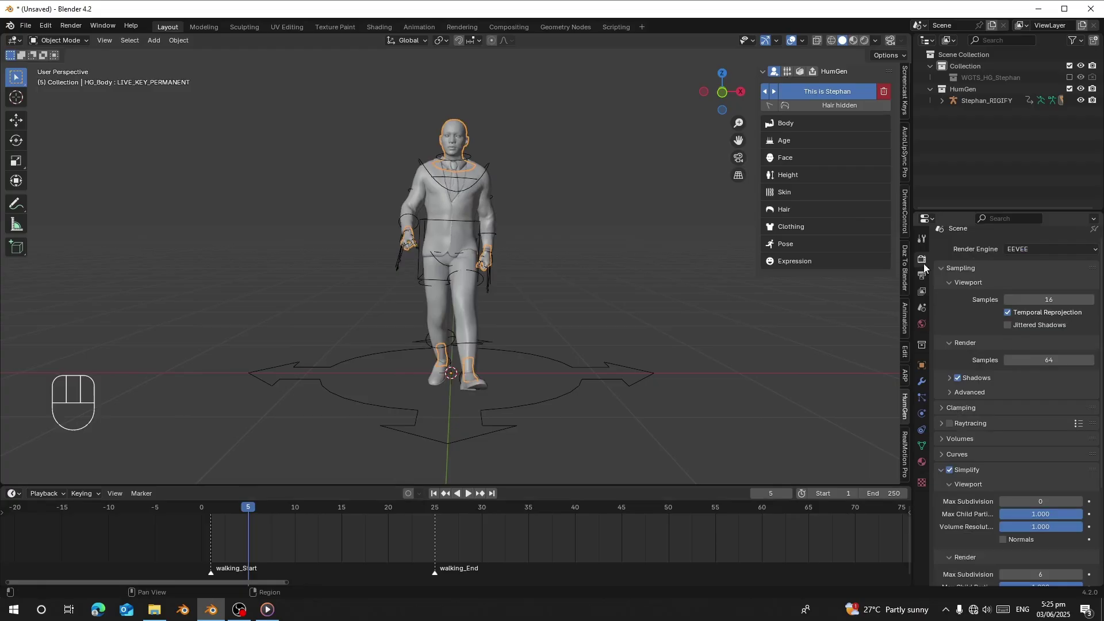
key(space)
drag(432, 354, 425, 390)
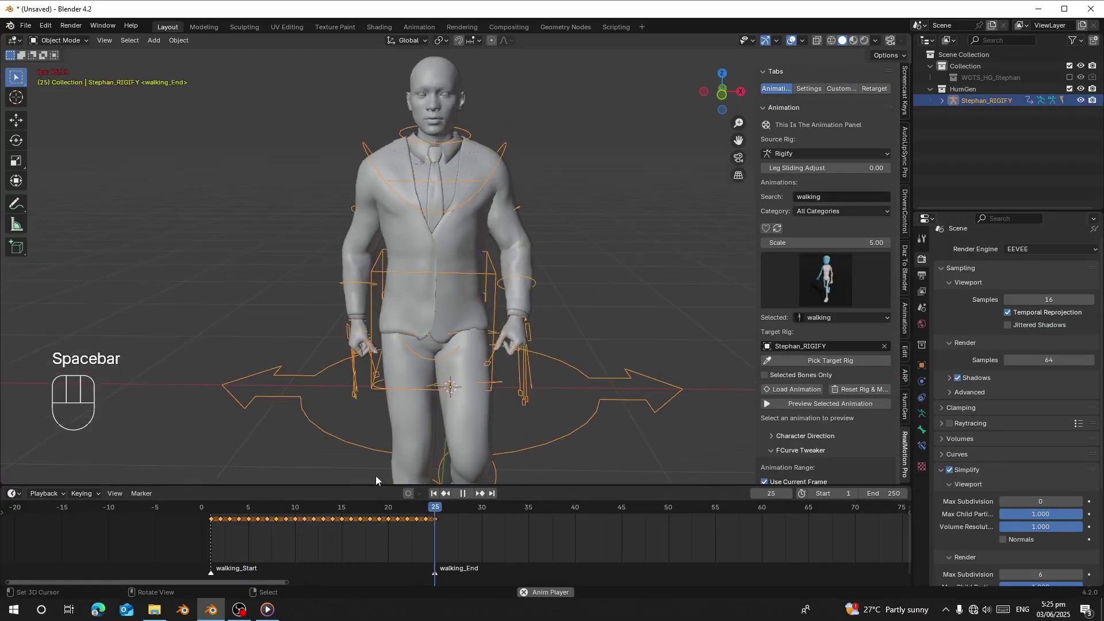
Watch the walking playback from several angles and stop it
click(359, 396)
middle_click(451, 383)
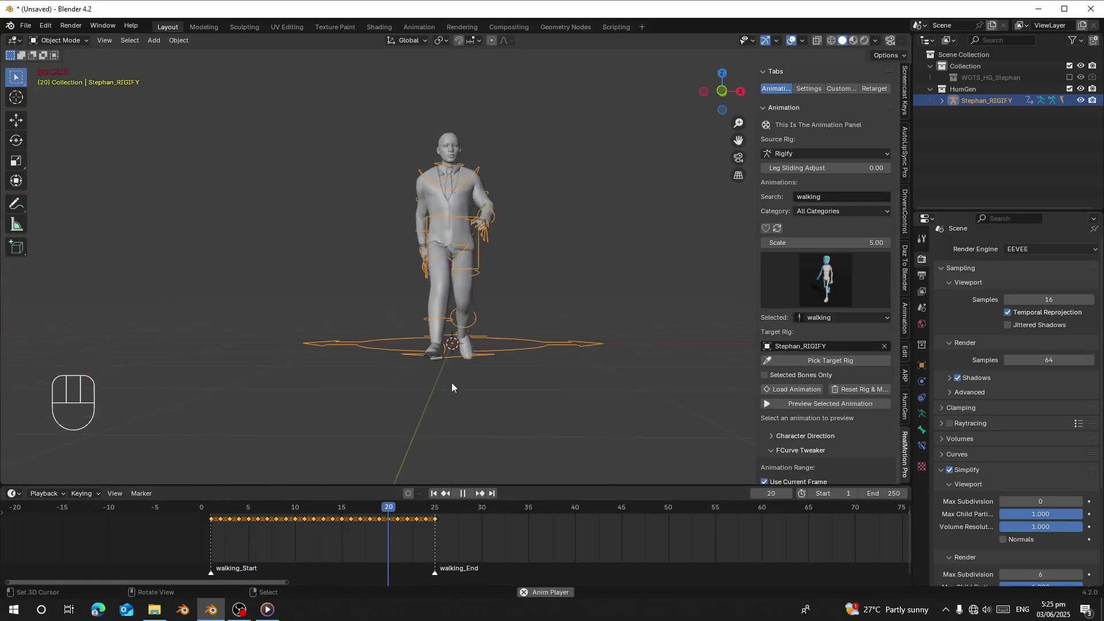
middle_click(458, 401)
click(219, 535)
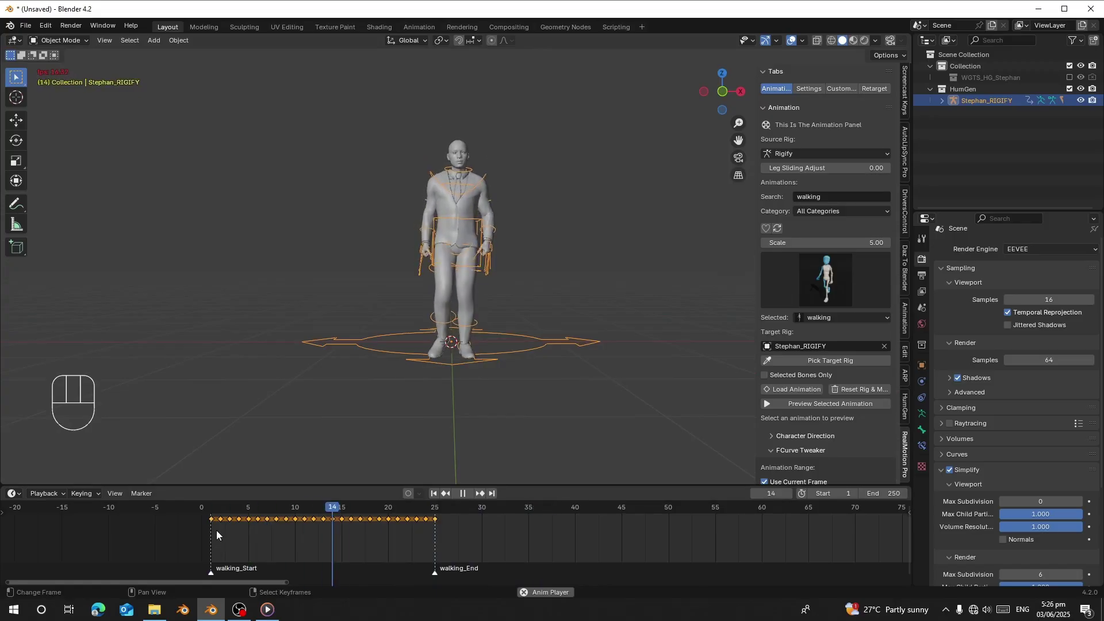
click(220, 535)
middle_click(456, 298)
key(space)
Show the rig's bone collections in Object Data properties and play the walk again
click(930, 417)
click(1072, 289)
drag(490, 301, 513, 314)
drag(974, 290, 487, 376)
drag(487, 376, 521, 360)
key(space)
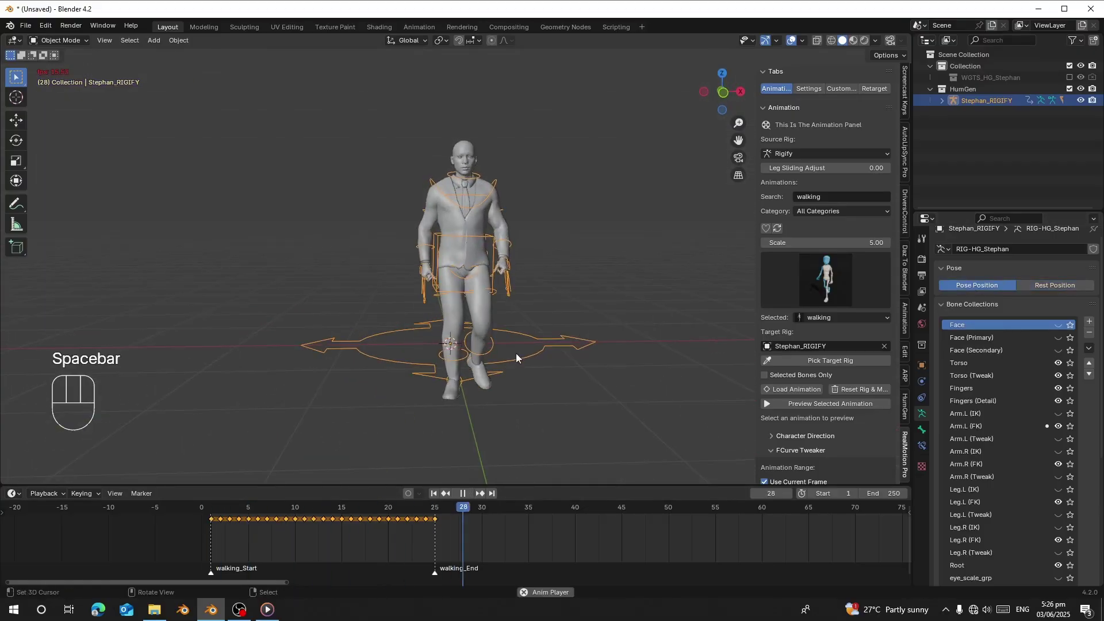
Scrub the timeline and pause at frame 26, just past the walking_End marker
click(262, 540)
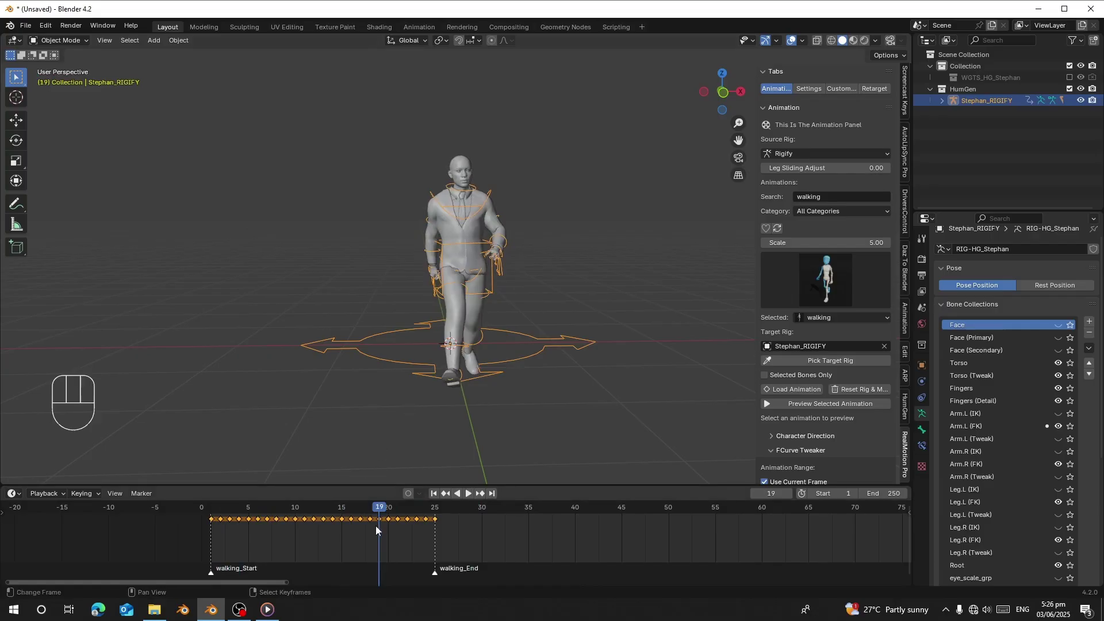
click(357, 535)
key(space)
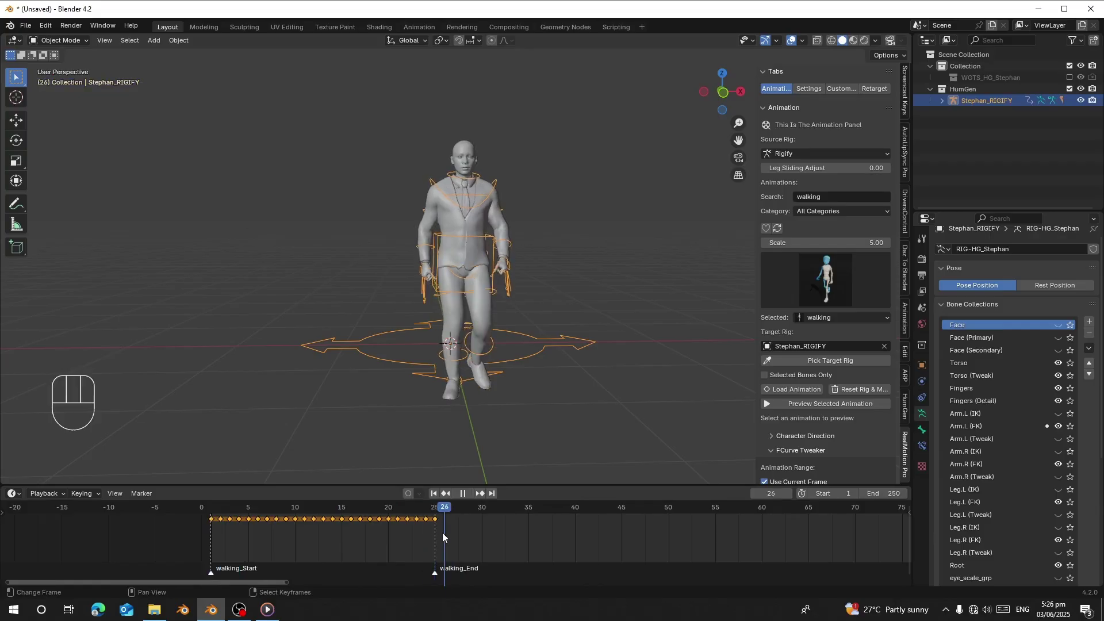
click(839, 206)
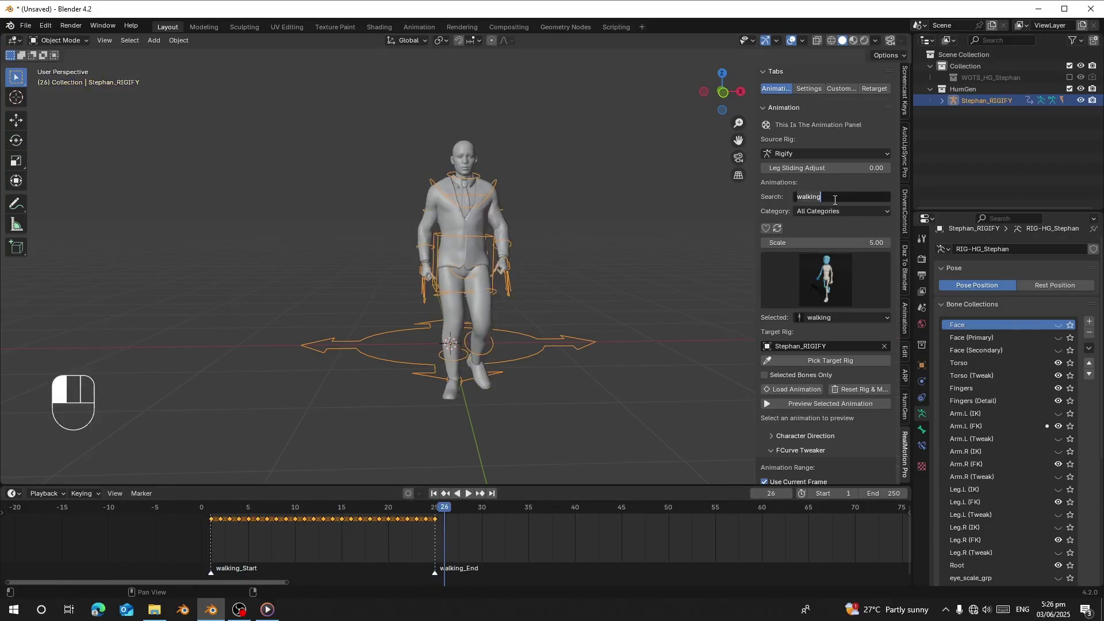
Choose 'zombie walk' and load it onto the rig starting at frame 26 with its own markers
click(762, 264)
drag(854, 317, 781, 297)
drag(782, 297, 830, 271)
drag(841, 319, 839, 313)
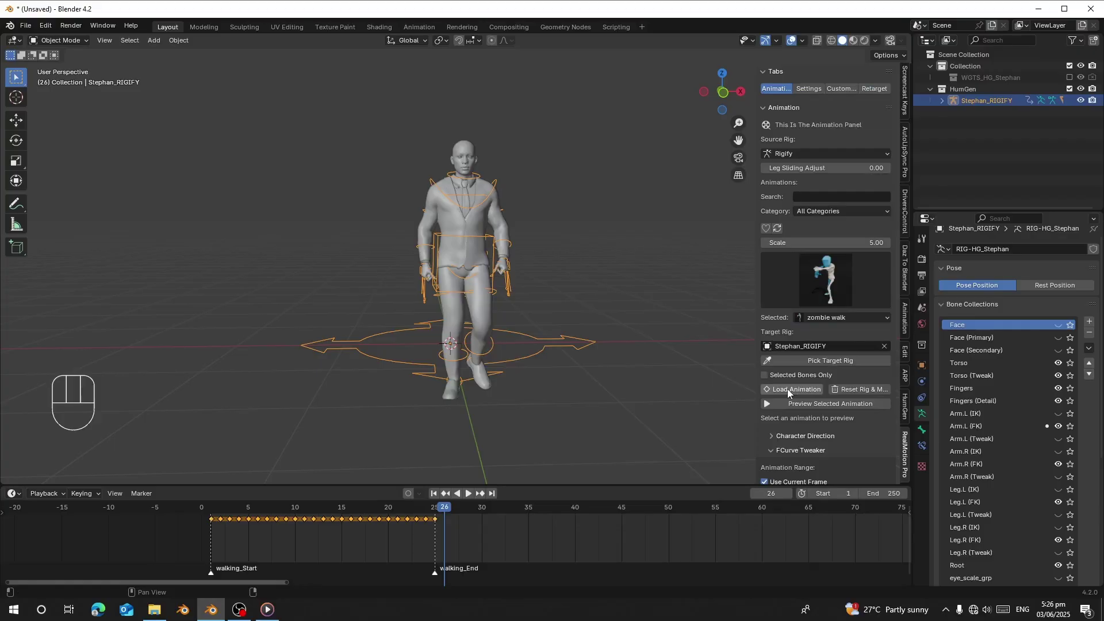
drag(440, 532, 563, 440)
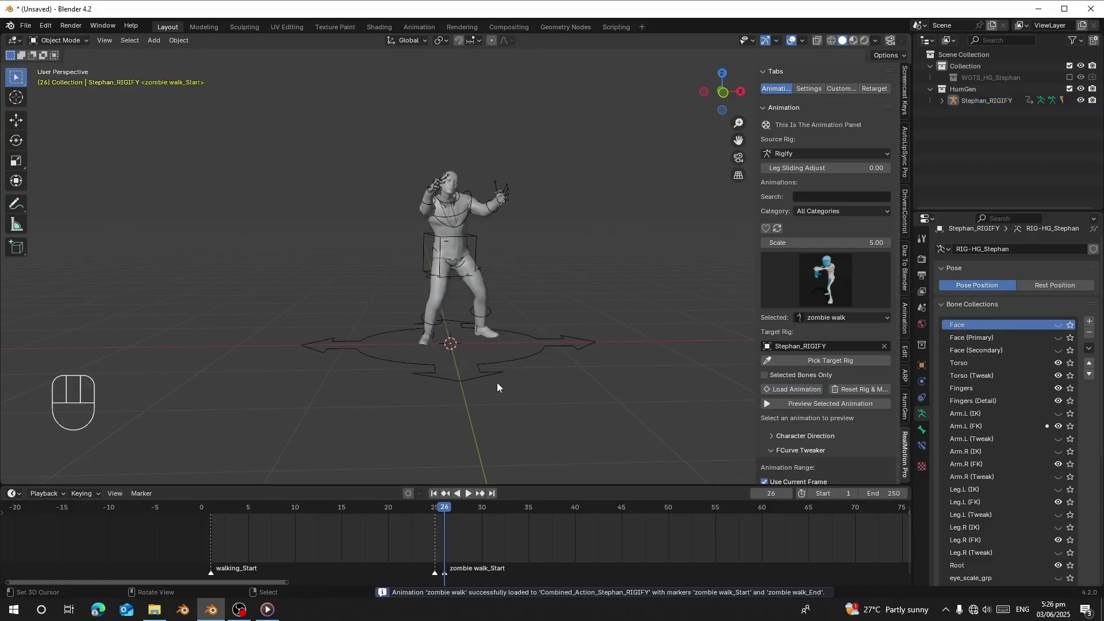
drag(501, 384, 499, 381)
right_click(485, 362)
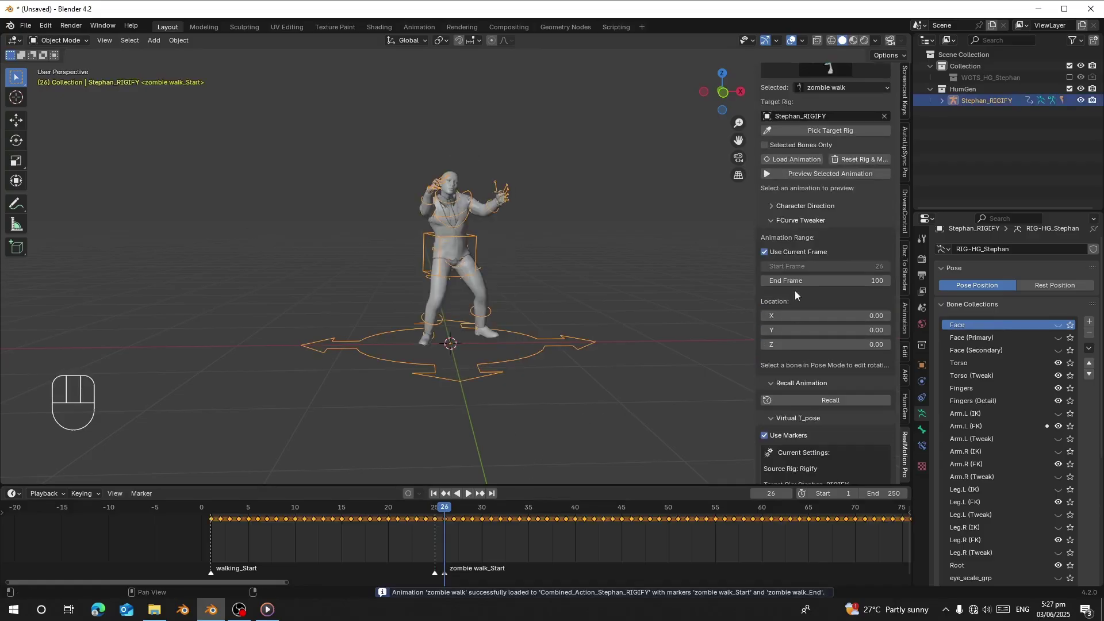
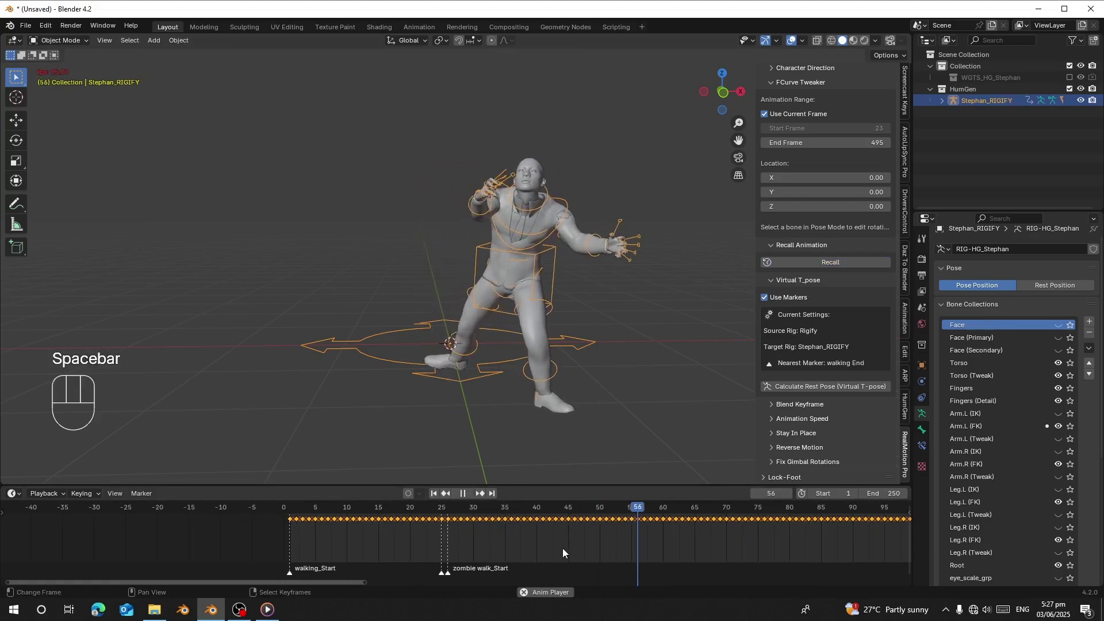
Play the walk into the zombie walk and bring up the zombie walk preview clip at frame 62
drag(587, 314, 590, 323)
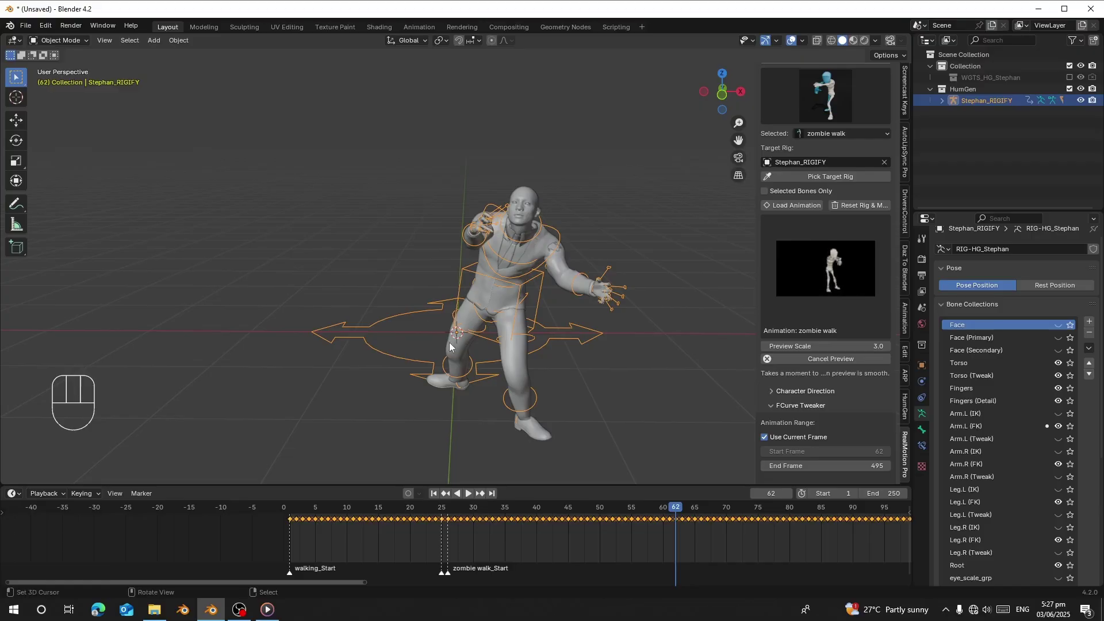
key(d)
key(d)
key(d)
click(489, 232)
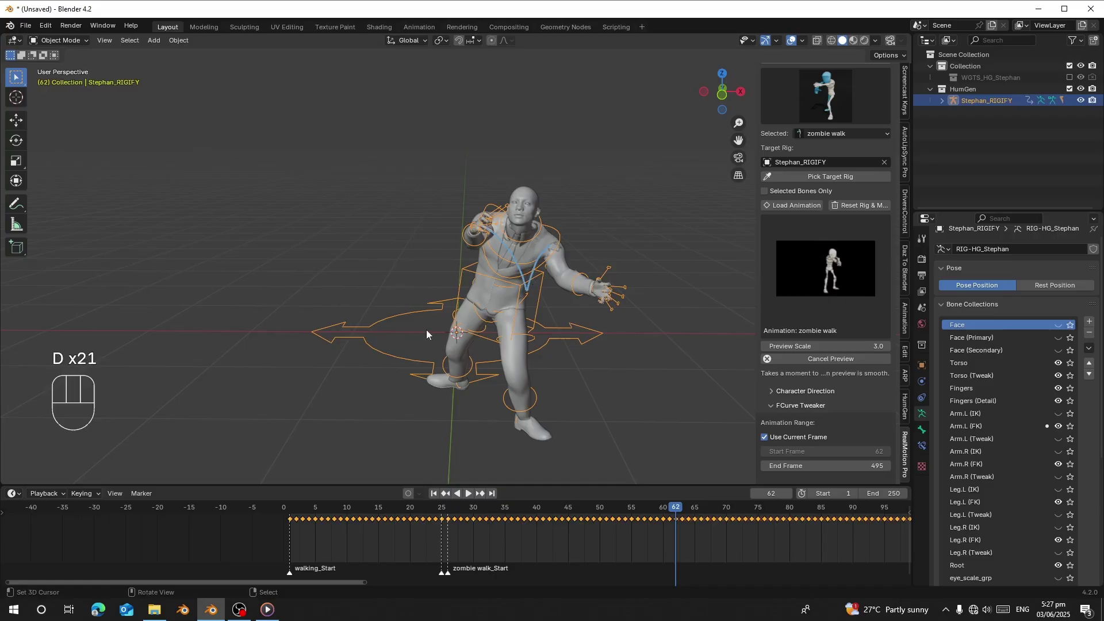
Apply the FCurve Tweaker adjustment to the zombie walk for 10 bones across frames 26–123
middle_click(489, 318)
drag(550, 297, 538, 296)
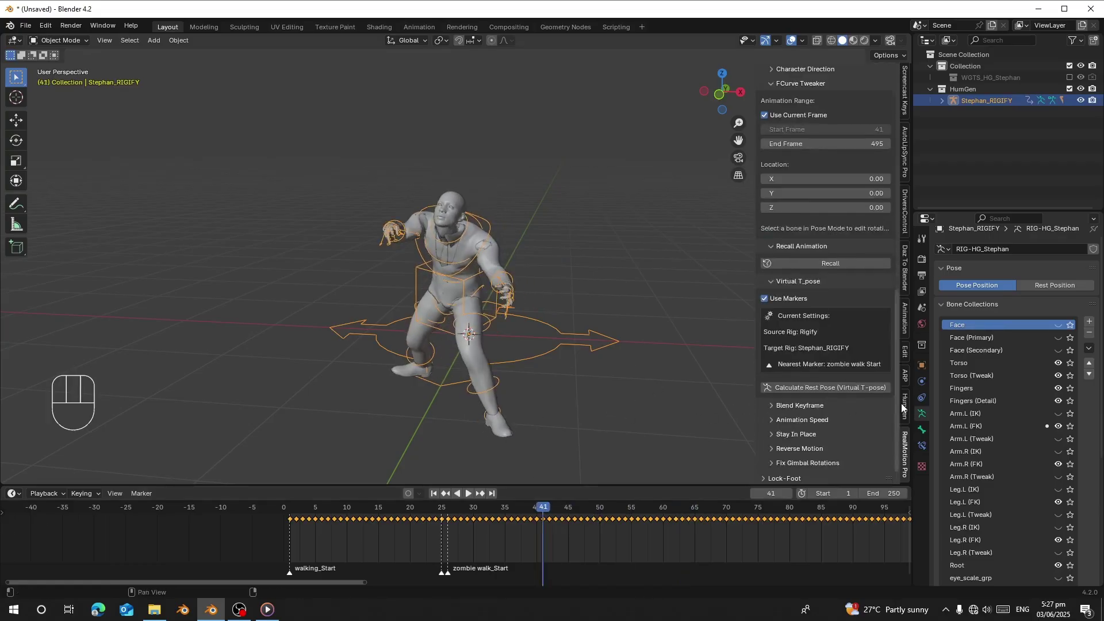
drag(824, 390, 549, 531)
drag(495, 523, 844, 516)
click(841, 521)
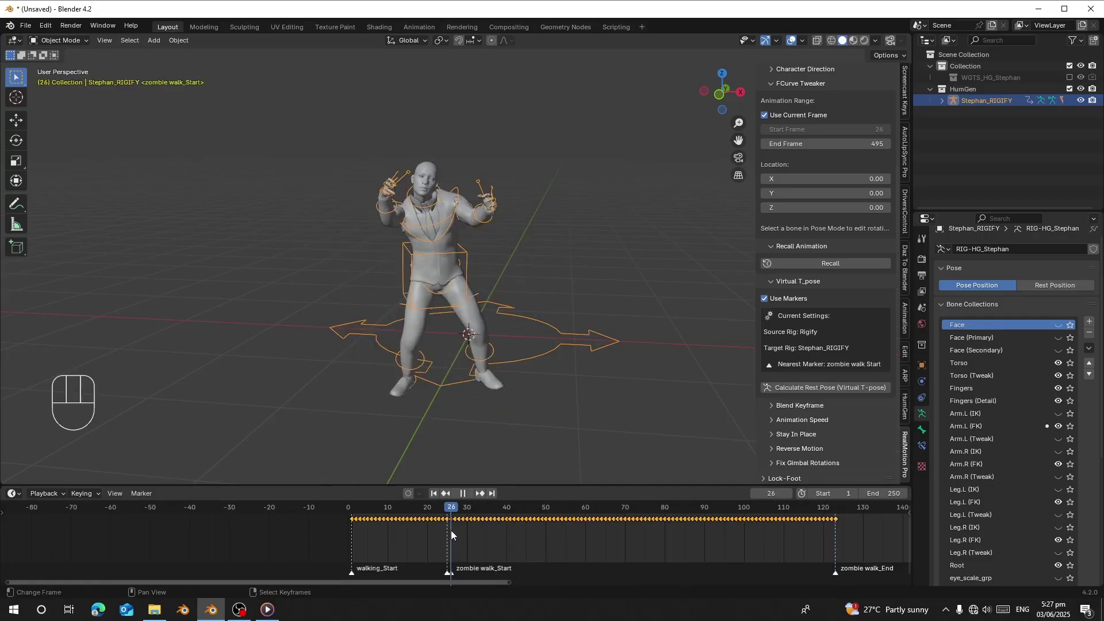
Play to check the adjusted zombie walk, return to its start and switch the rig to Pose Mode
drag(791, 391, 538, 469)
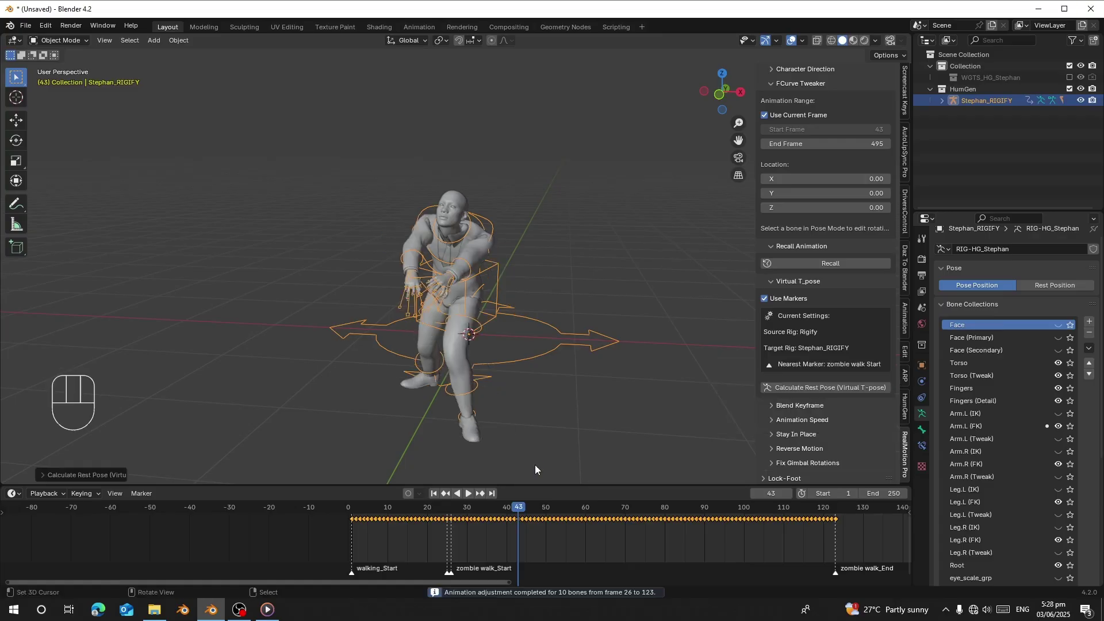
drag(392, 256, 390, 245)
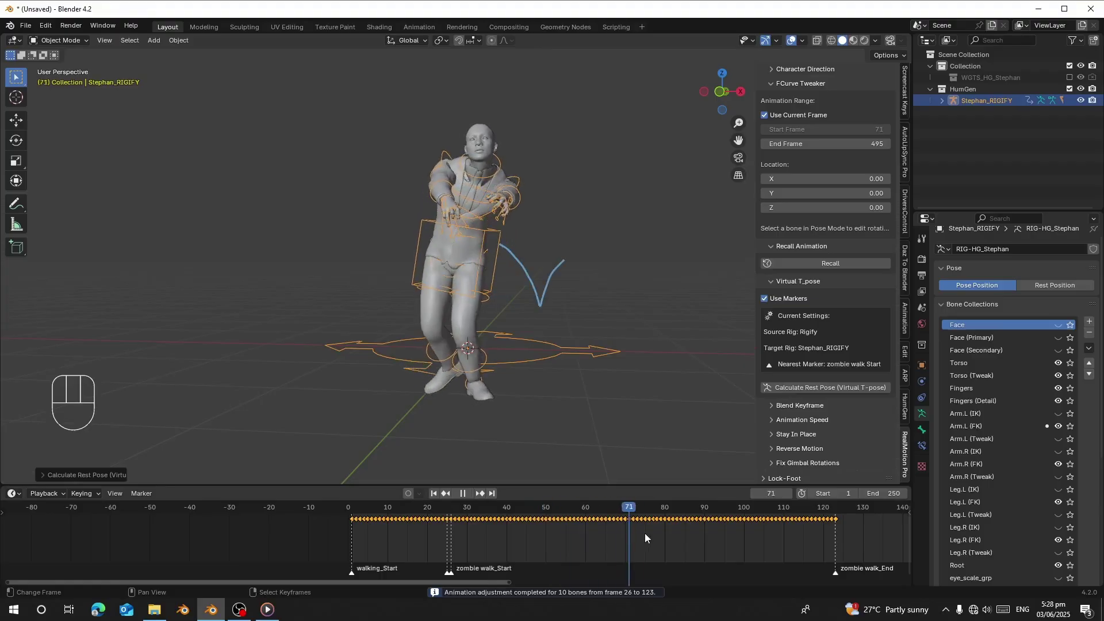
drag(467, 274, 472, 288)
key(space)
key(space)
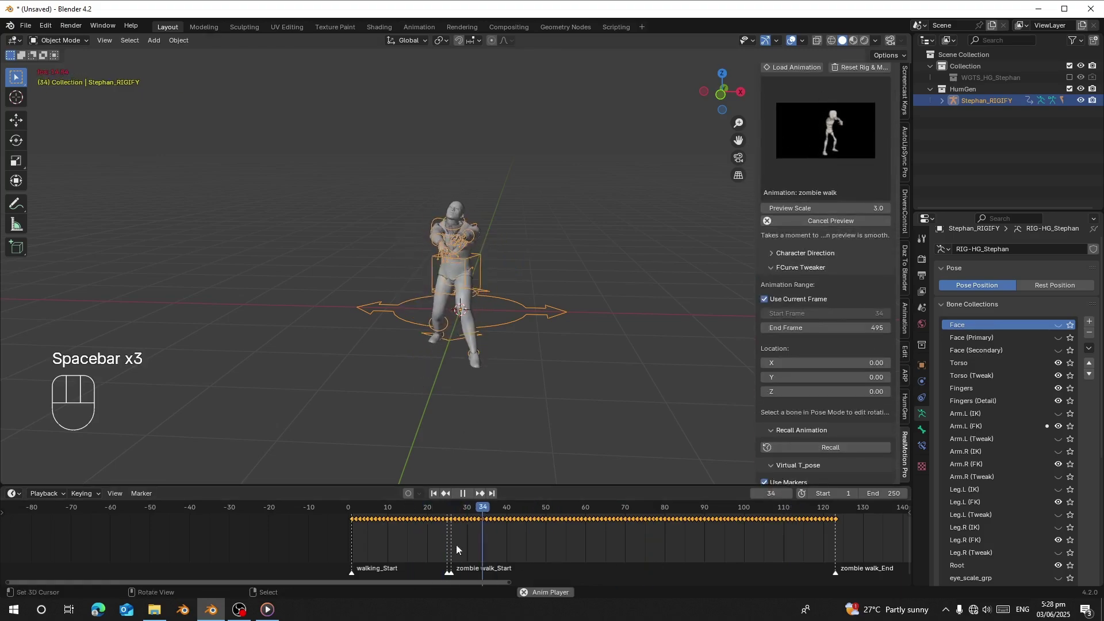
click(442, 527)
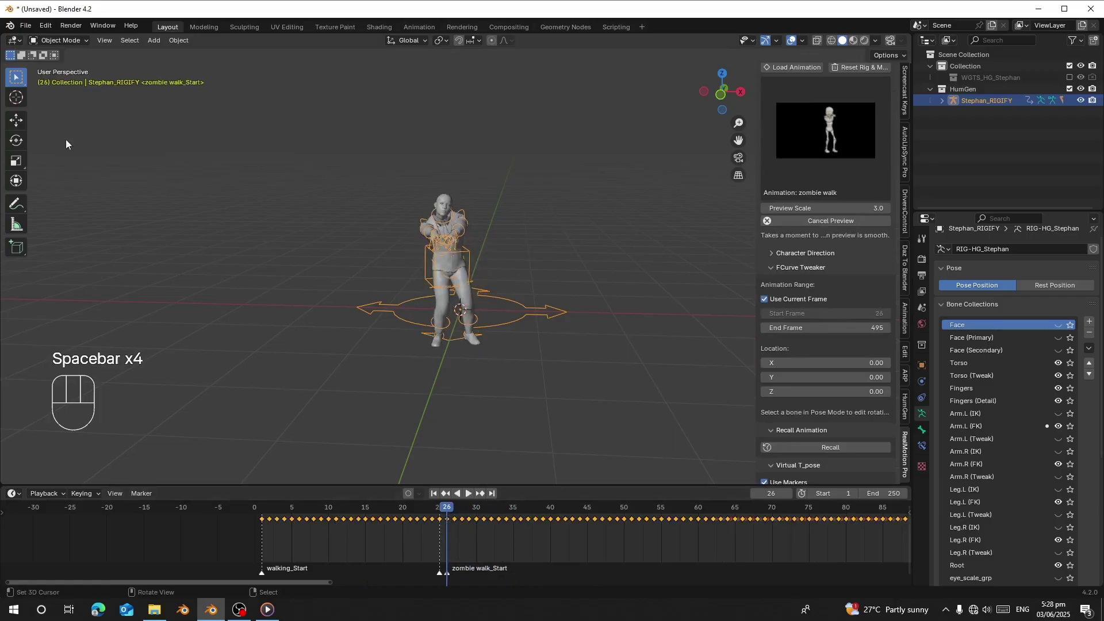
drag(67, 43, 212, 144)
Blend the keyframes where the walk and zombie walk meet, then play the result
key(a)
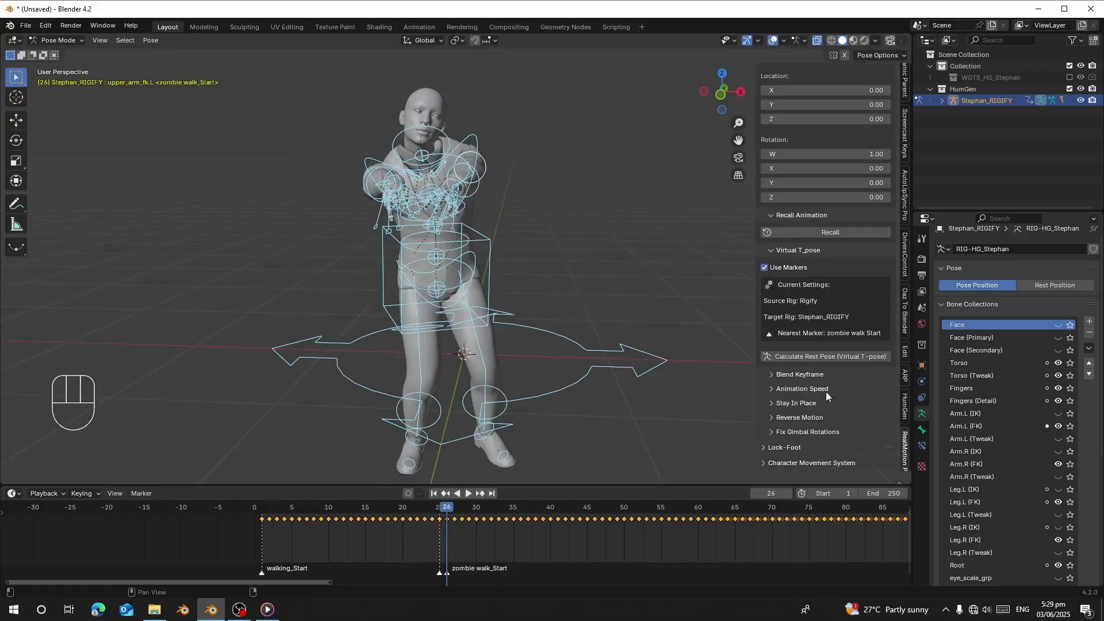
click(800, 378)
click(814, 372)
click(391, 535)
key(space)
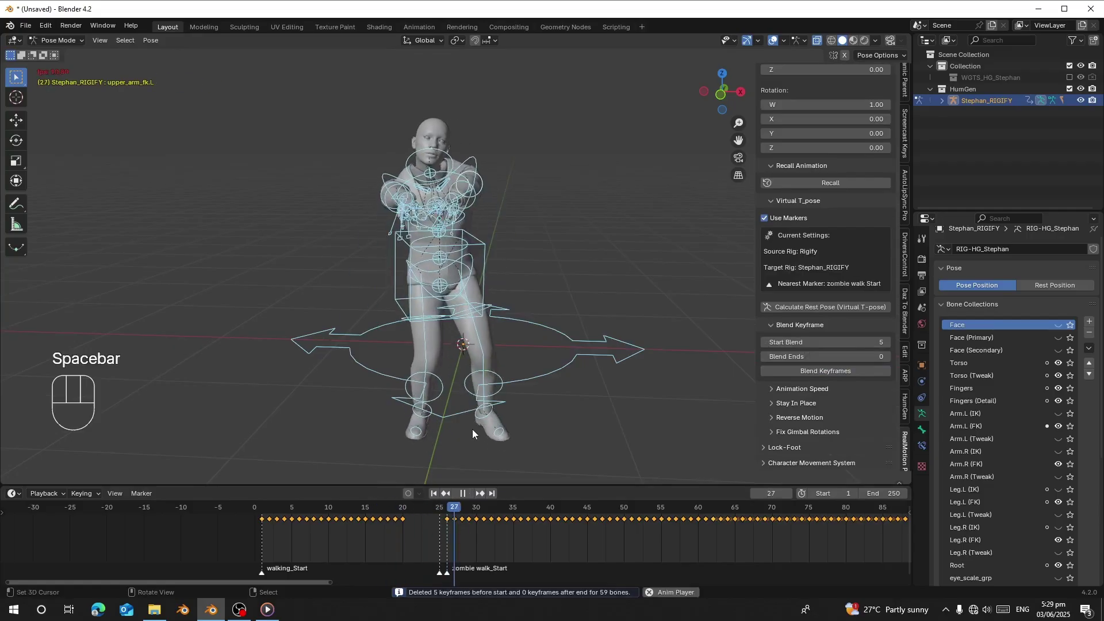
click(391, 550)
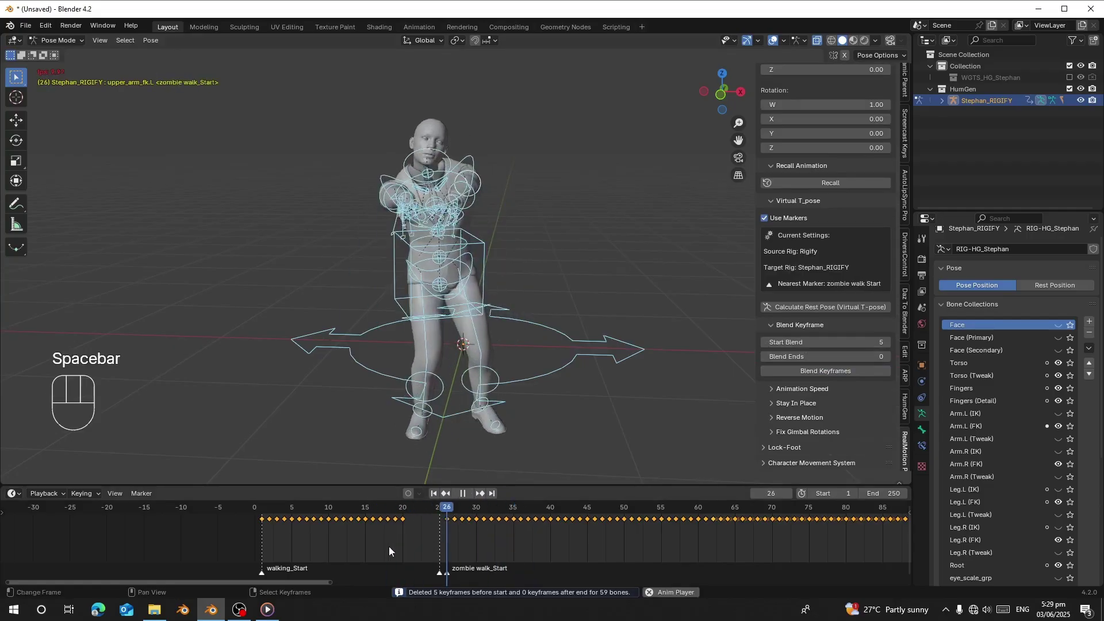
key(space)
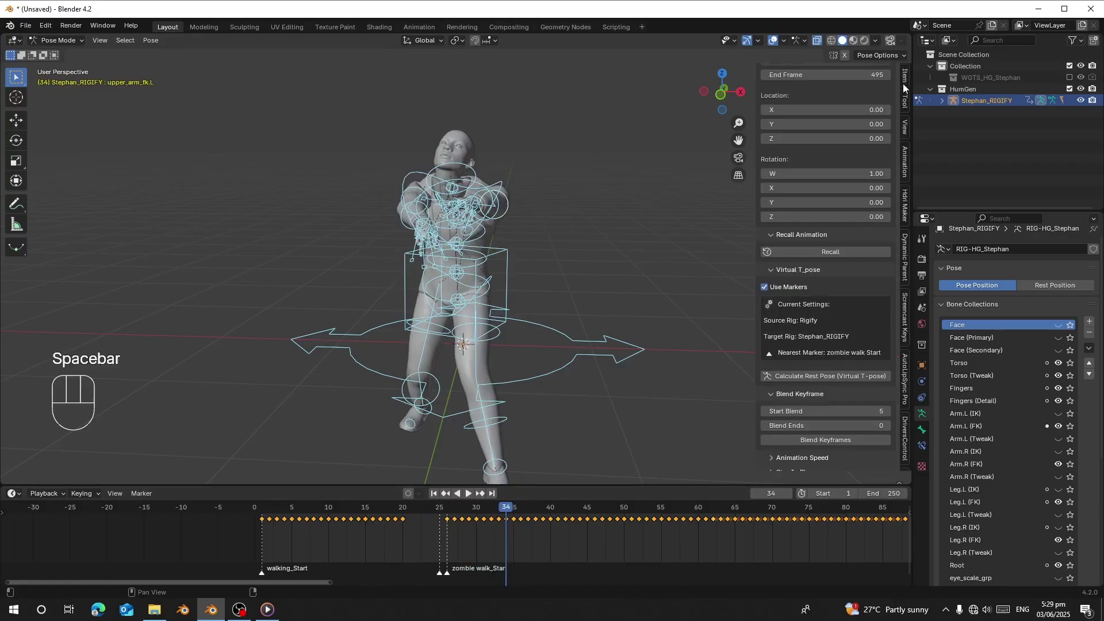
Show the selected bone's transform values and play the combined walk animations
click(908, 86)
right_click(477, 169)
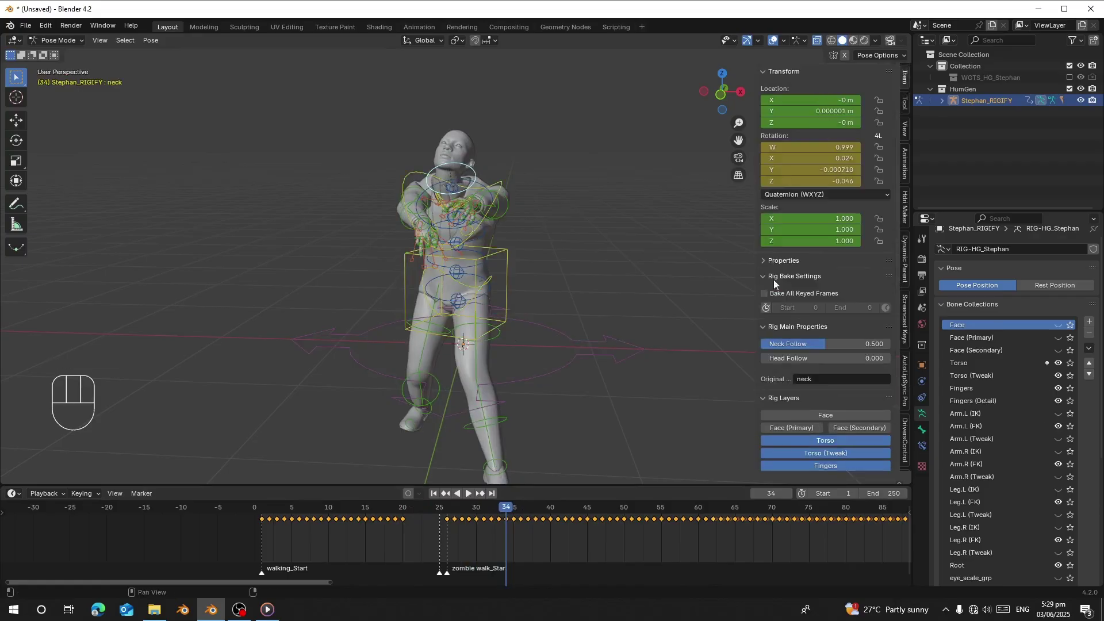
click(802, 343)
click(794, 364)
drag(385, 522, 451, 566)
key(space)
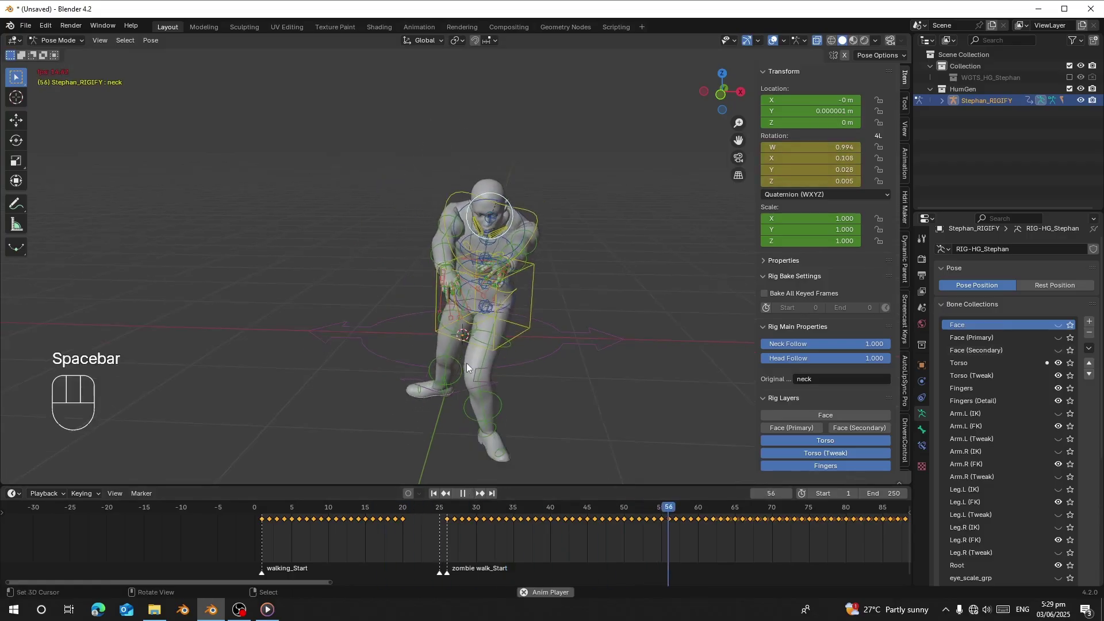
drag(389, 542, 415, 517)
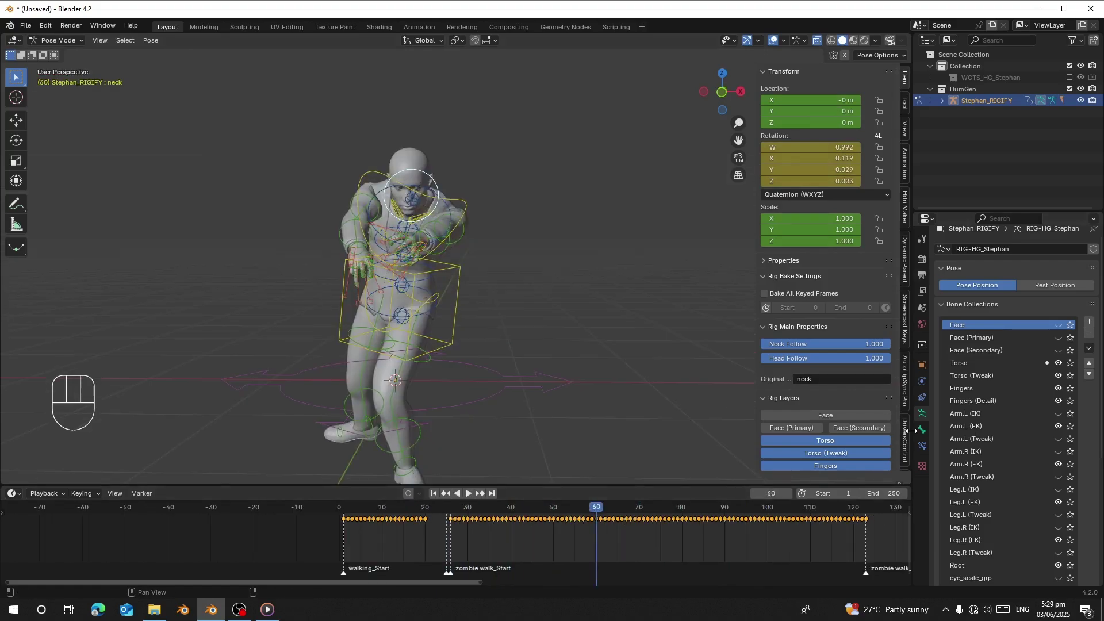
Reset Rig & Markers in ReadyMotion Pro, clearing all keyframes and timeline markers
click(907, 440)
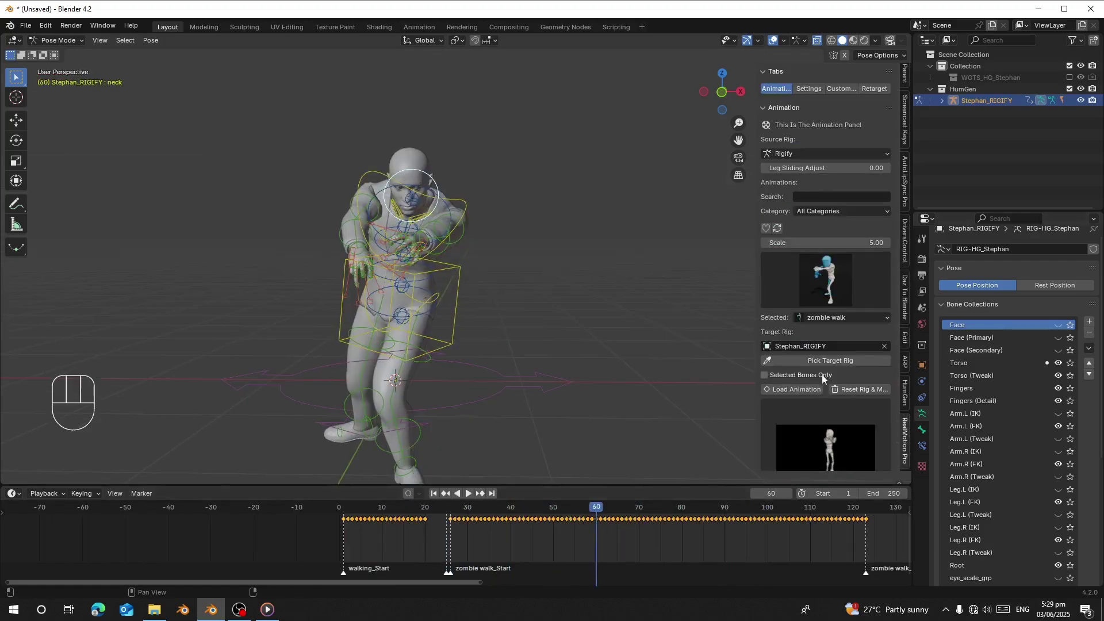
drag(848, 391, 541, 445)
click(438, 496)
click(813, 379)
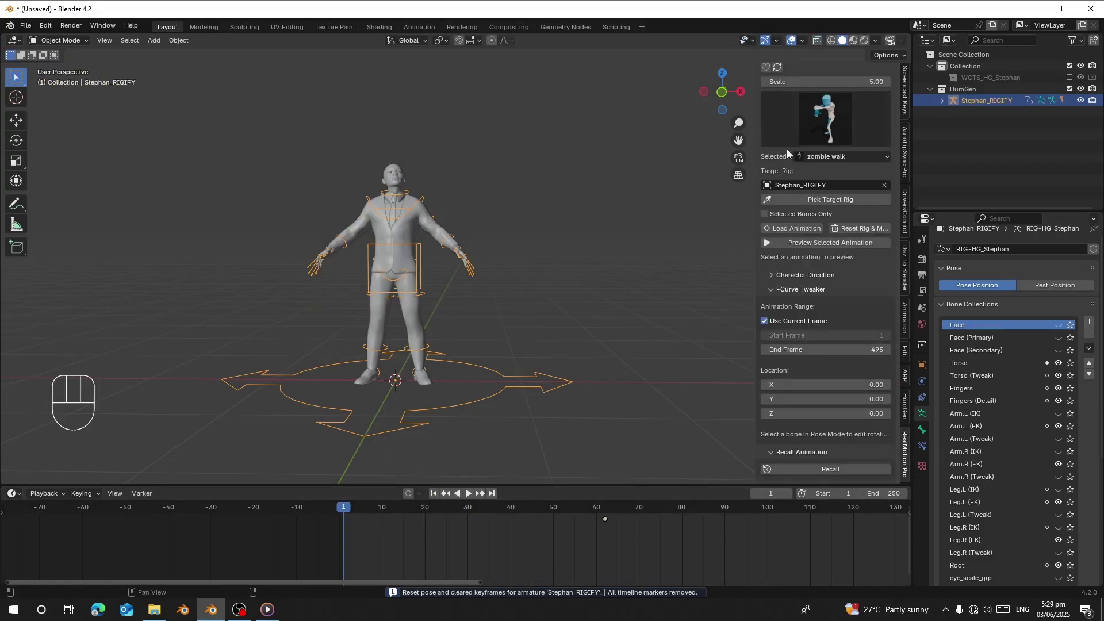
Load the Boxing animation between Boxing_Start and Boxing_End markers, play and preview it
drag(828, 277, 829, 537)
drag(771, 349, 567, 322)
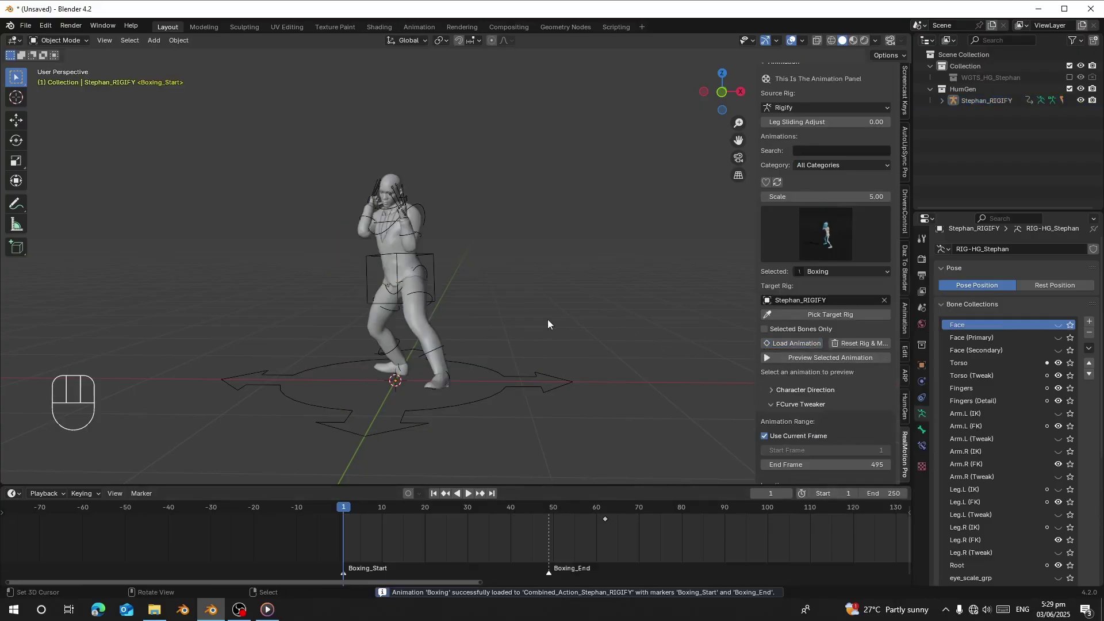
drag(431, 268, 468, 280)
key(space)
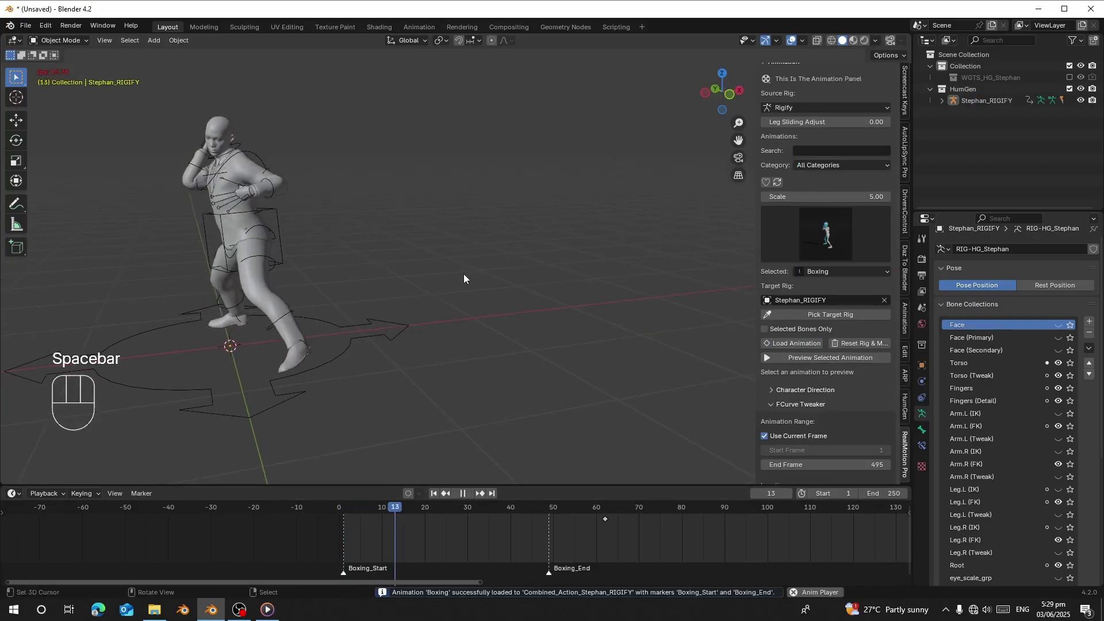
click(835, 361)
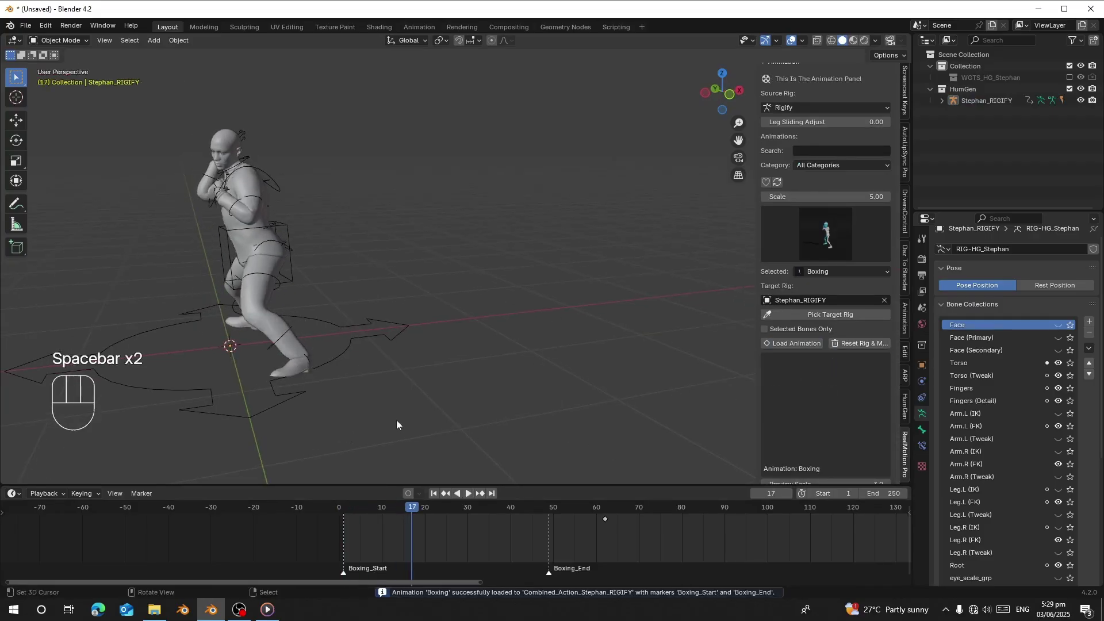
Step through the Boxing frames to inspect the poses from different angles
drag(375, 311, 493, 342)
middle_click(232, 341)
middle_click(458, 289)
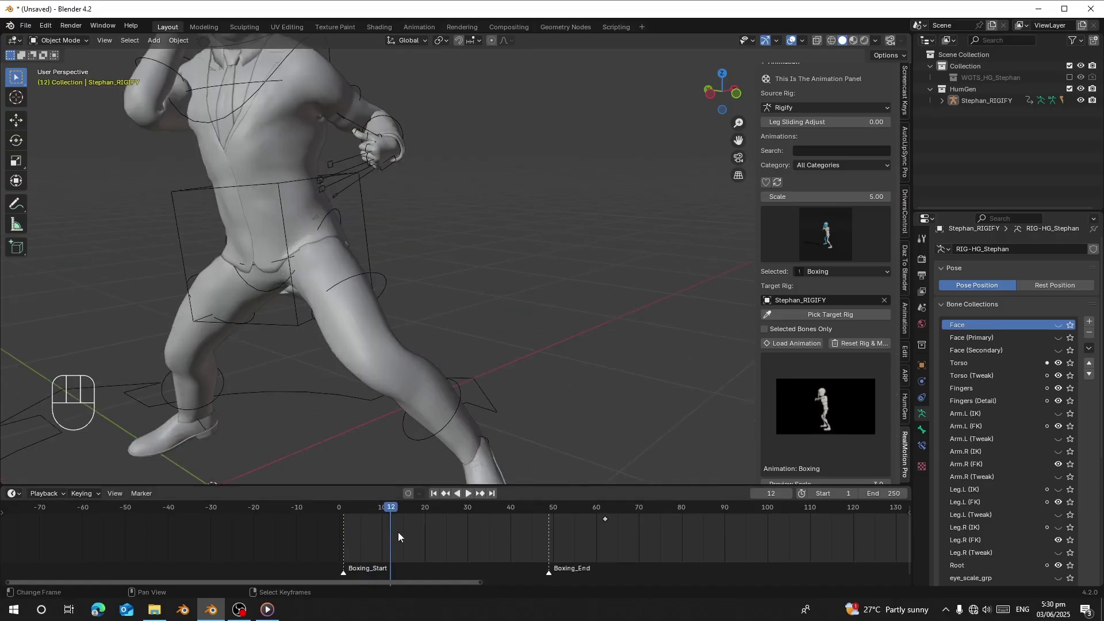
middle_click(424, 264)
click(419, 539)
click(432, 550)
drag(470, 350, 419, 326)
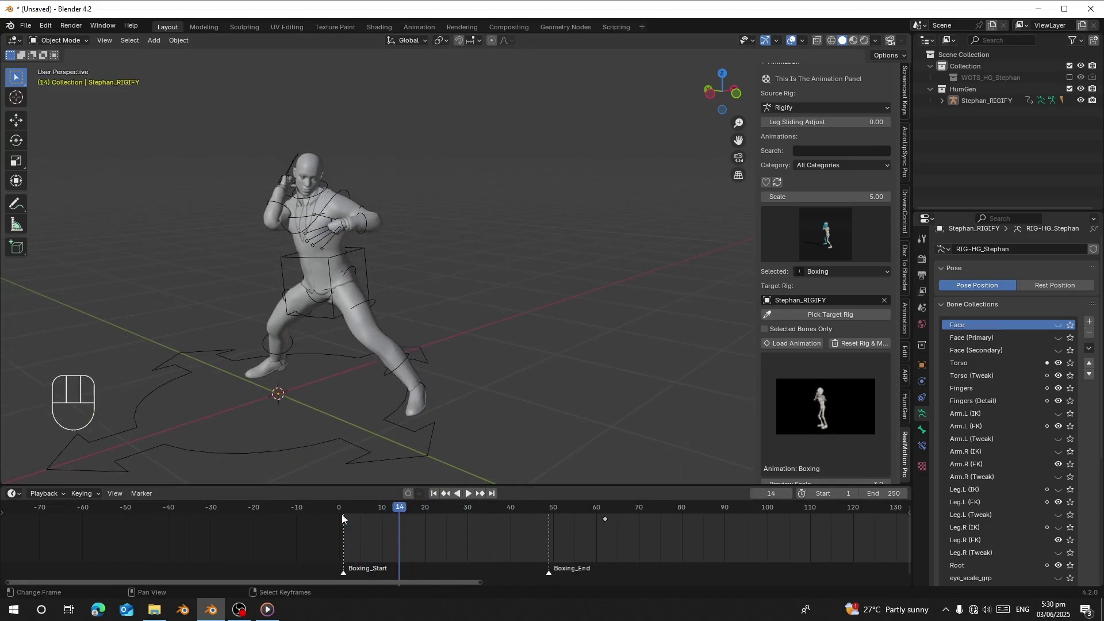
Orbit around the character and settle in Pose Mode at frame 10 of the boxing clip
right_click(348, 280)
drag(57, 44, 471, 249)
middle_click(425, 230)
middle_click(399, 296)
drag(141, 247, 310, 234)
drag(353, 241, 302, 252)
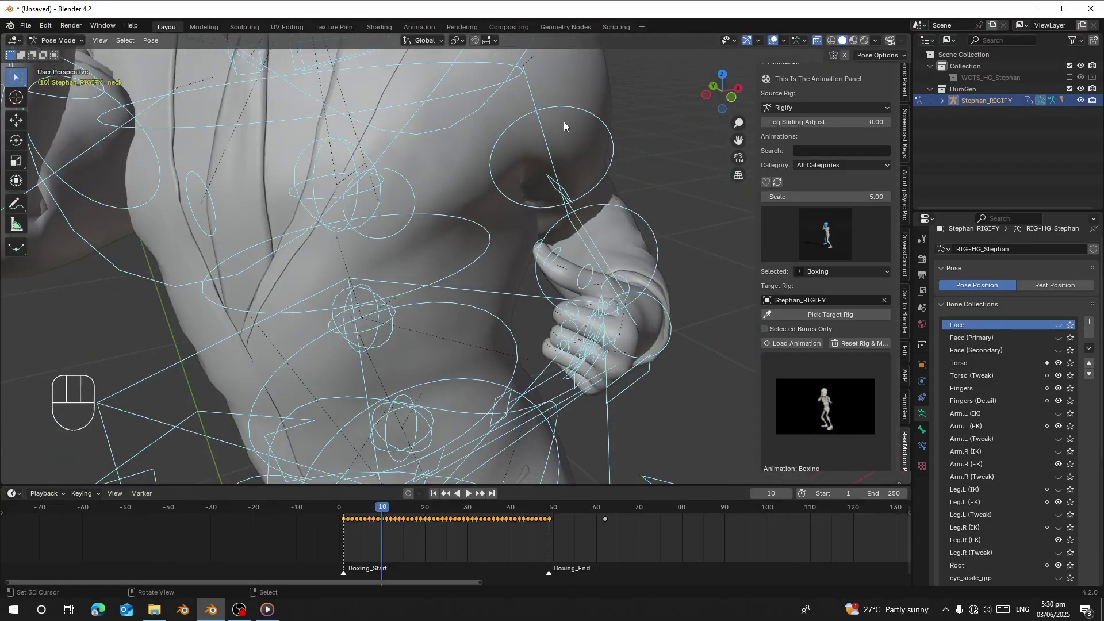
Rotate the forearm and upper arm FK bones to correct the boxing arm pose
drag(544, 119, 567, 178)
drag(556, 227, 483, 220)
right_click(586, 277)
drag(801, 311, 486, 291)
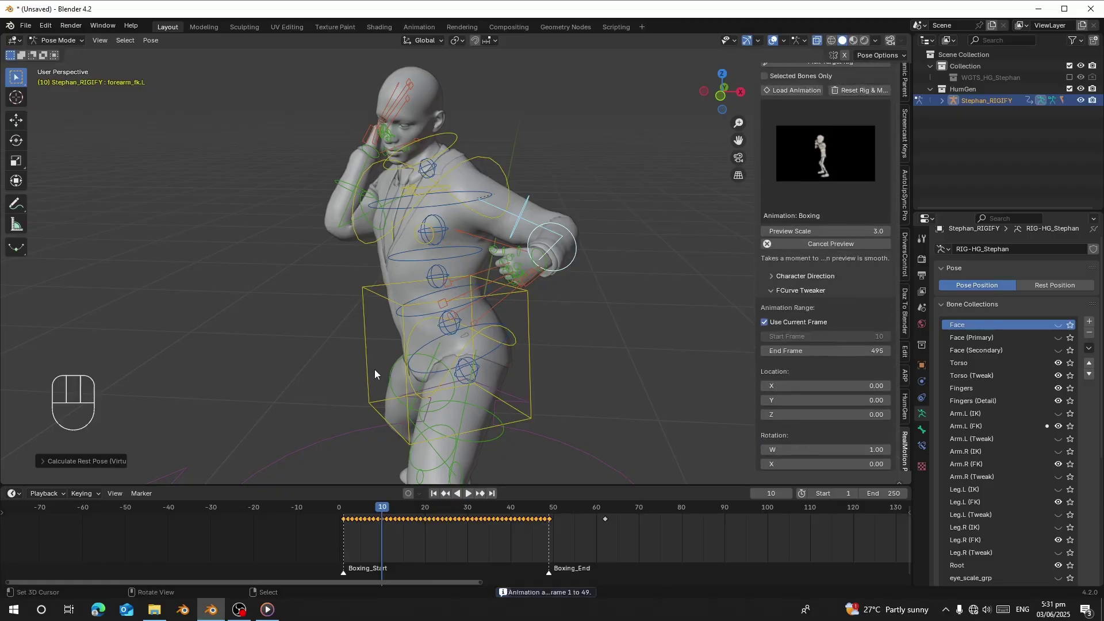
drag(397, 388, 411, 393)
Play the adjusted Boxing animation and refine the arm bone rotations further
key(space)
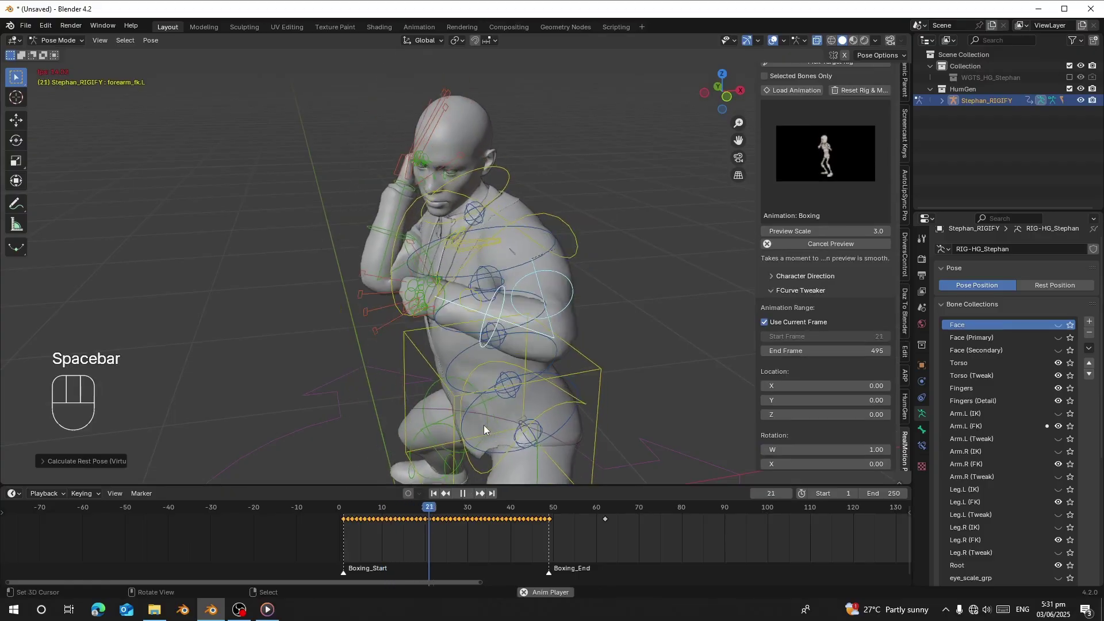
click(357, 542)
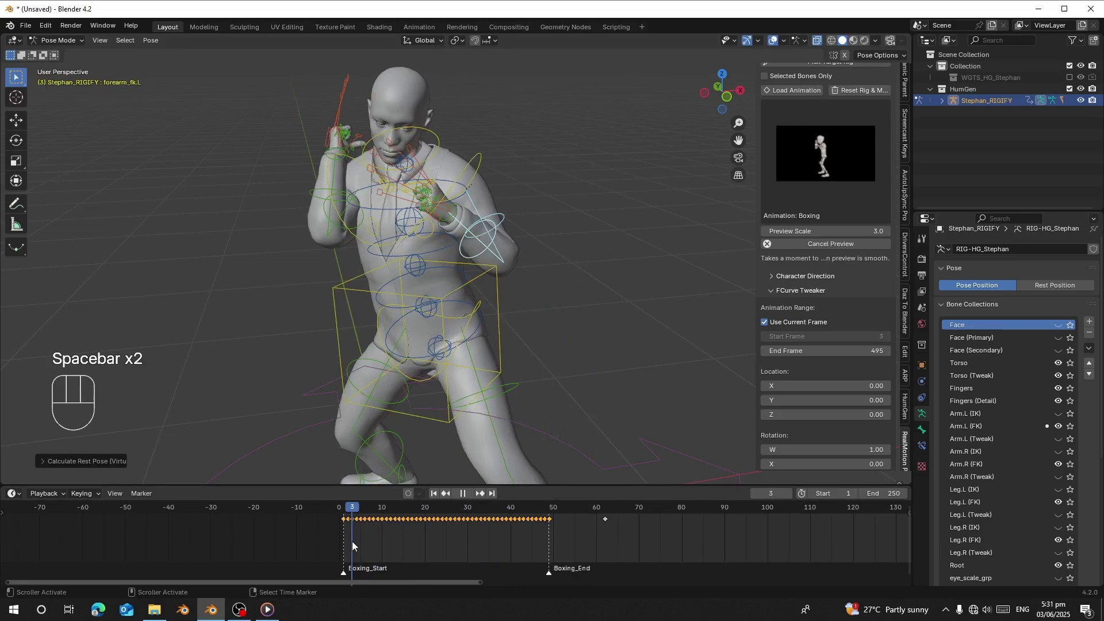
drag(510, 373, 562, 398)
key(space)
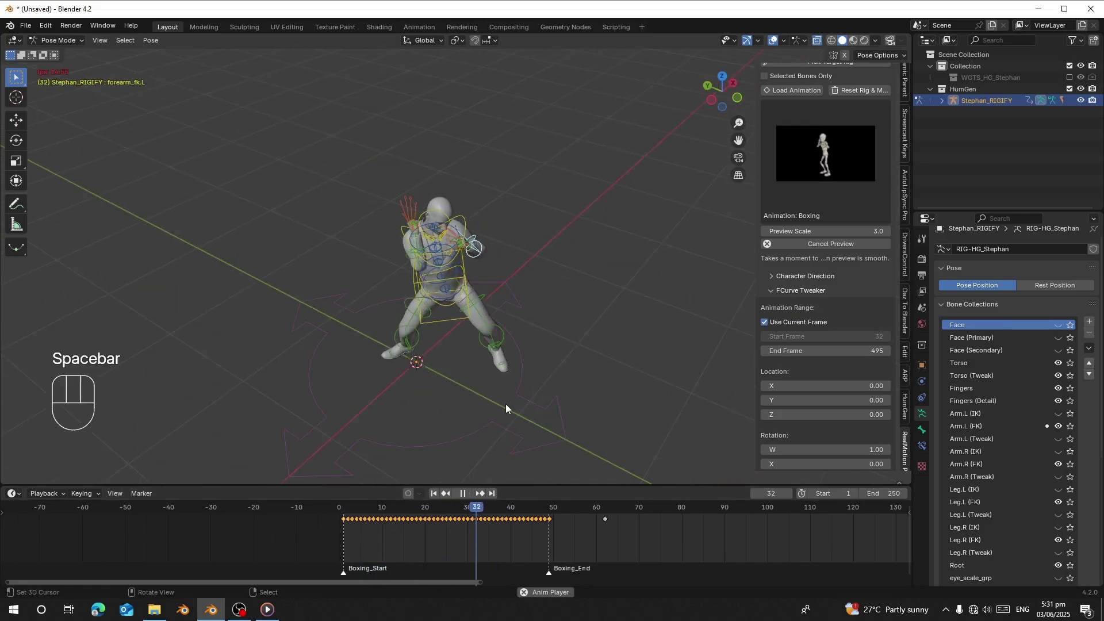
drag(457, 297, 482, 275)
right_click(379, 234)
drag(418, 274, 472, 272)
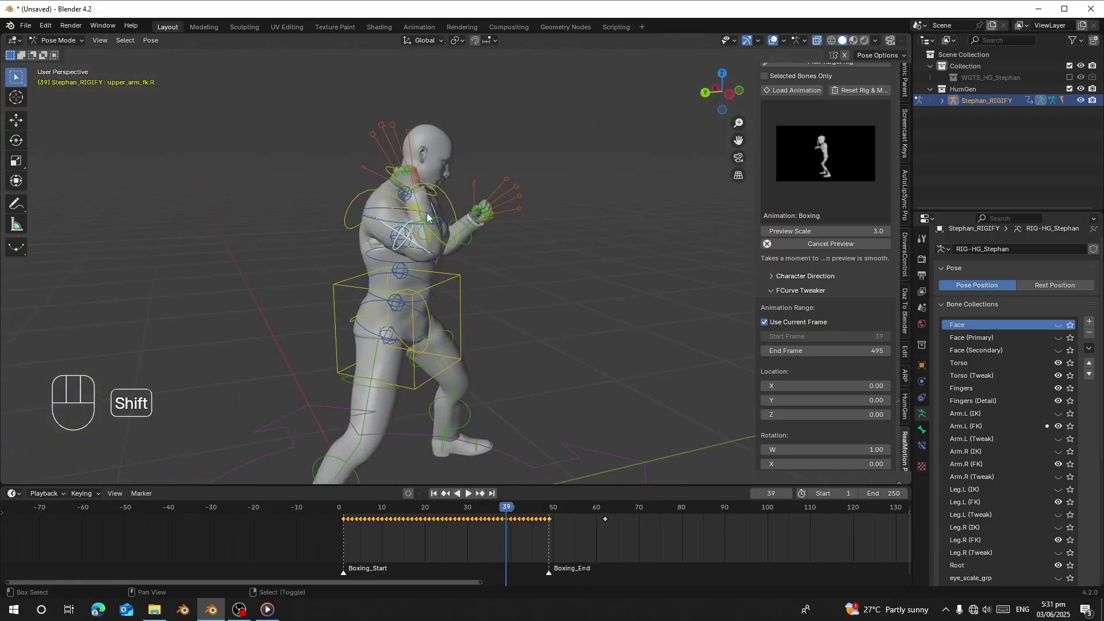
Apply the FCurve Tweaker adjustment to the four arm bones across frames 1–49
drag(807, 307, 330, 282)
middle_click(358, 274)
key(space)
click(523, 417)
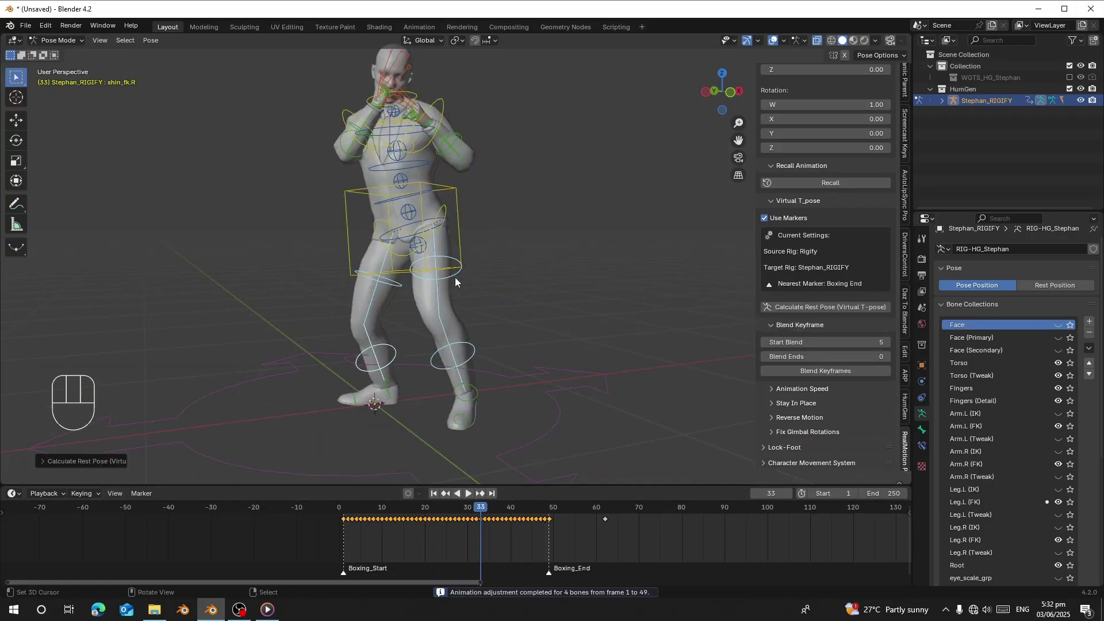
Search 'cross' and load the Jab Cross animation between its start and end markers instead
drag(783, 277, 596, 382)
middle_click(440, 341)
key(space)
Orbit around the Jab Cross pose and select the arm bones to adjust
drag(487, 350, 539, 355)
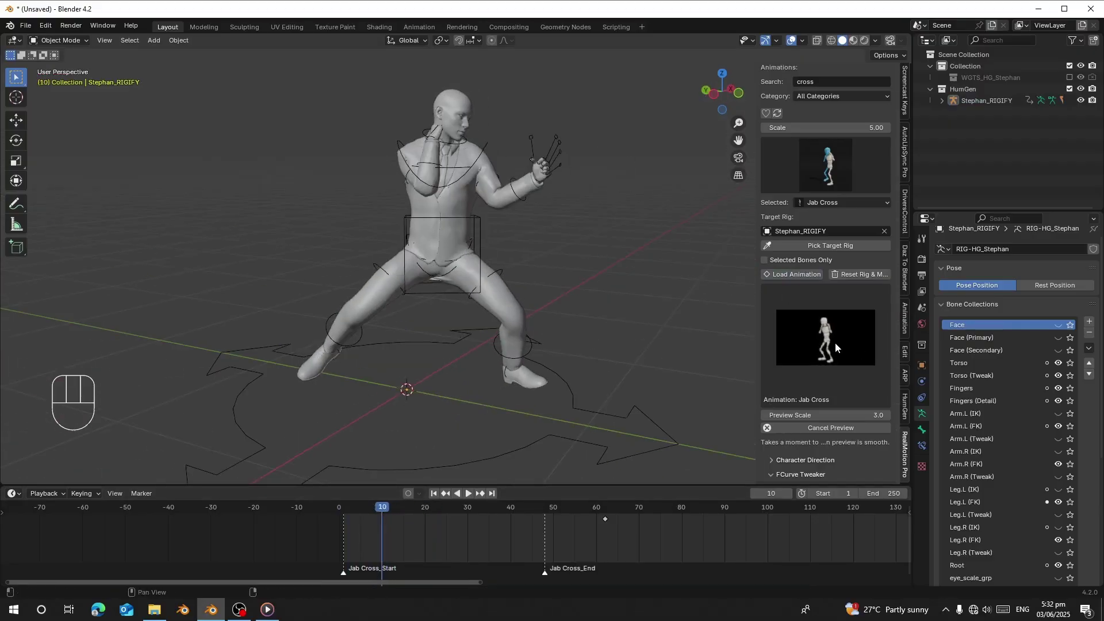
drag(525, 217, 565, 230)
click(387, 532)
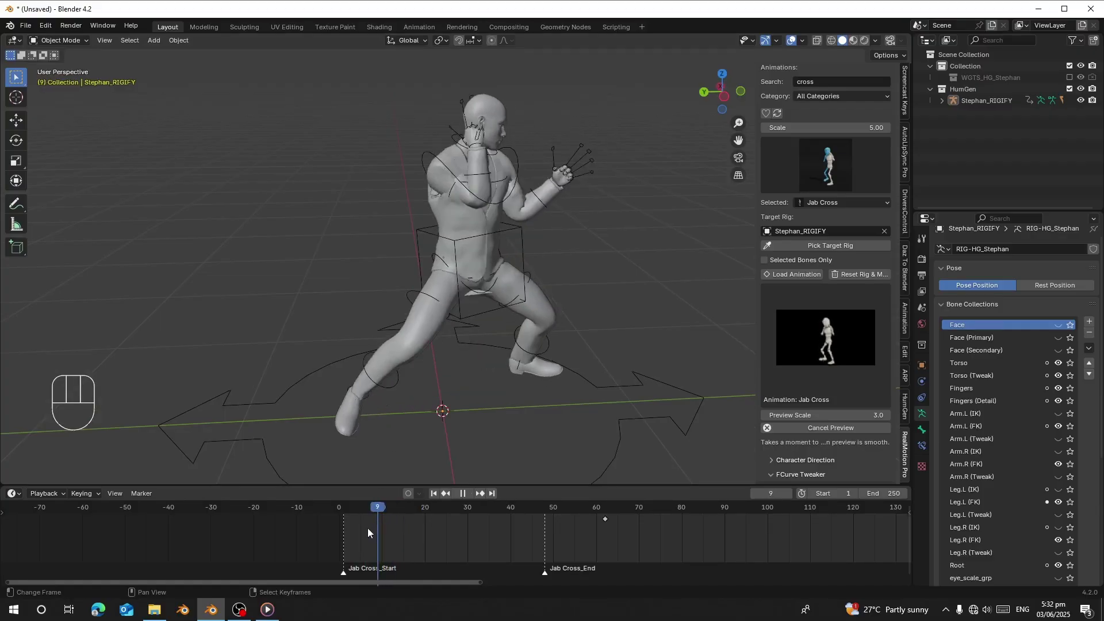
middle_click(502, 271)
Rotate the selected bones and run the FCurve Tweaker rest-pose fix for 10 bones over frames 1–48
right_click(535, 230)
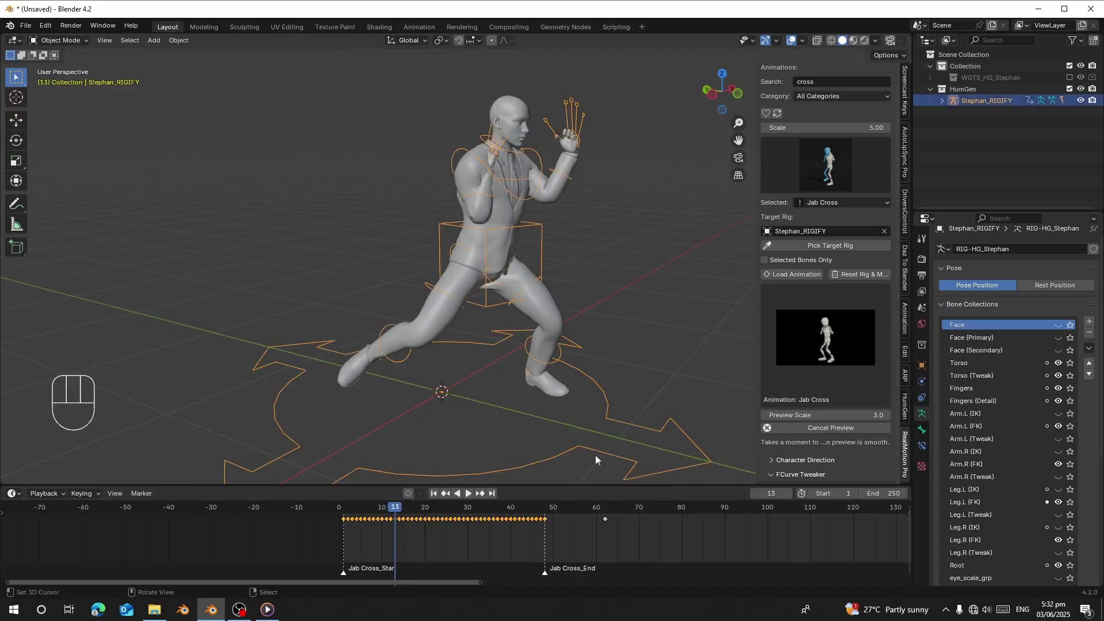
middle_click(356, 285)
drag(579, 299, 584, 313)
drag(844, 330, 539, 335)
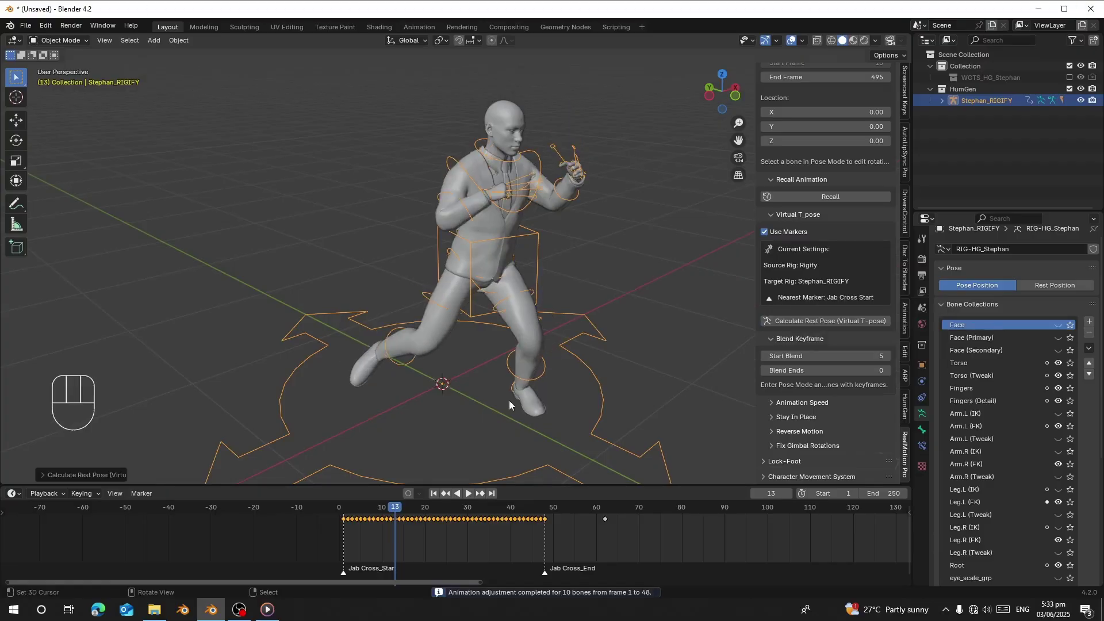
Play back the adjusted Jab Cross clip and scrub the timeline while orbiting the character
key(space)
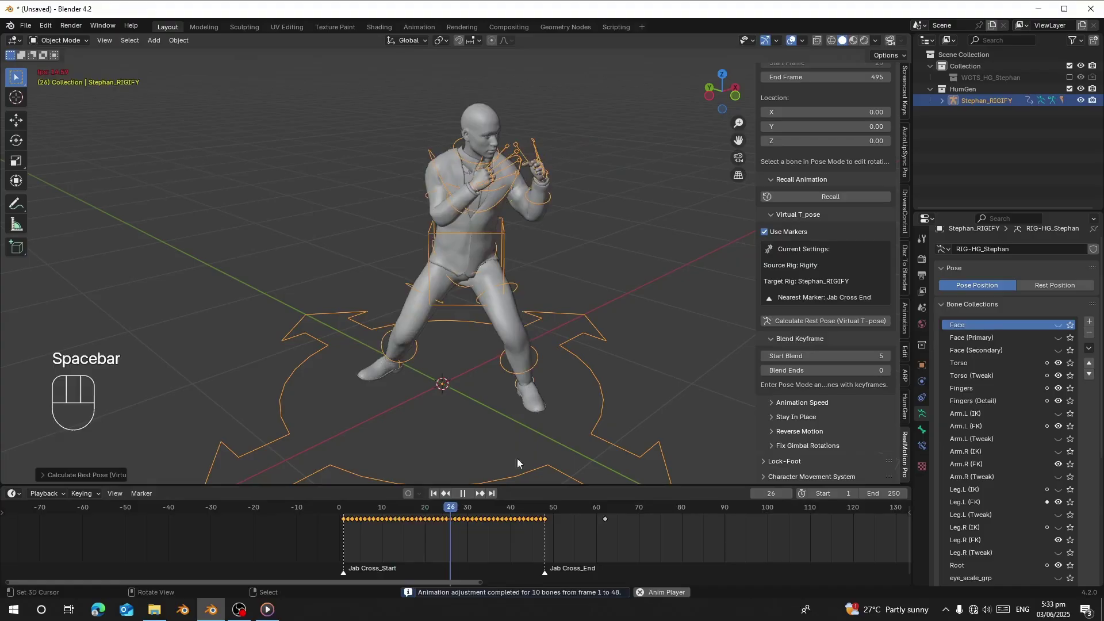
click(378, 536)
click(351, 532)
middle_click(543, 382)
middle_click(548, 272)
key(space)
middle_click(511, 284)
Scrub through further frames and orbit to check the punch poses from several angles
drag(450, 536, 409, 536)
drag(439, 276, 407, 297)
drag(428, 375, 420, 449)
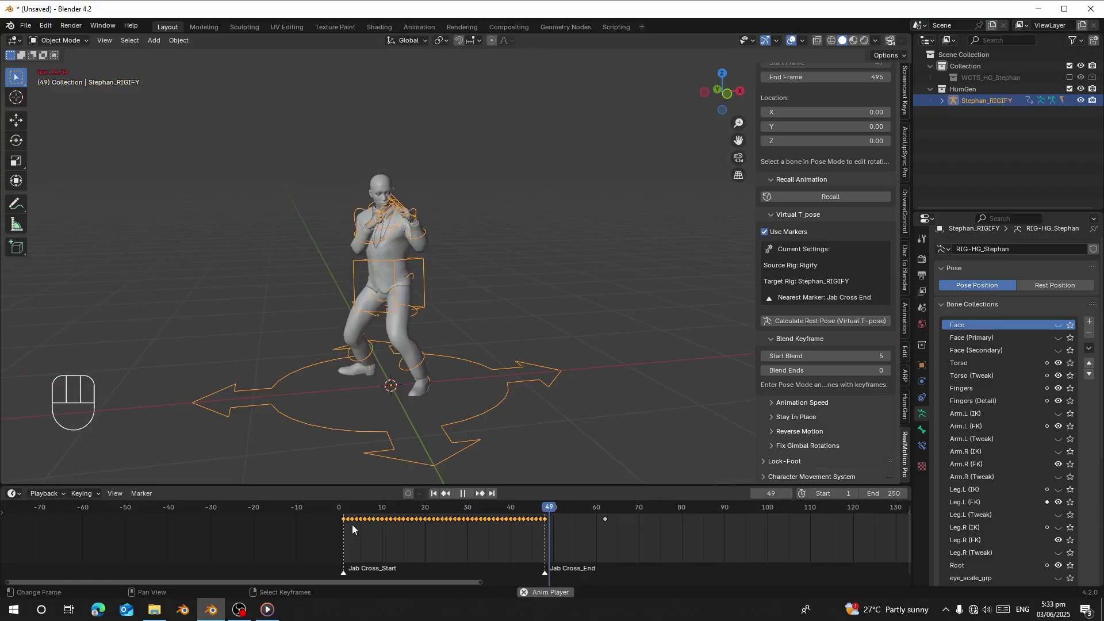
click(344, 532)
drag(433, 336, 444, 337)
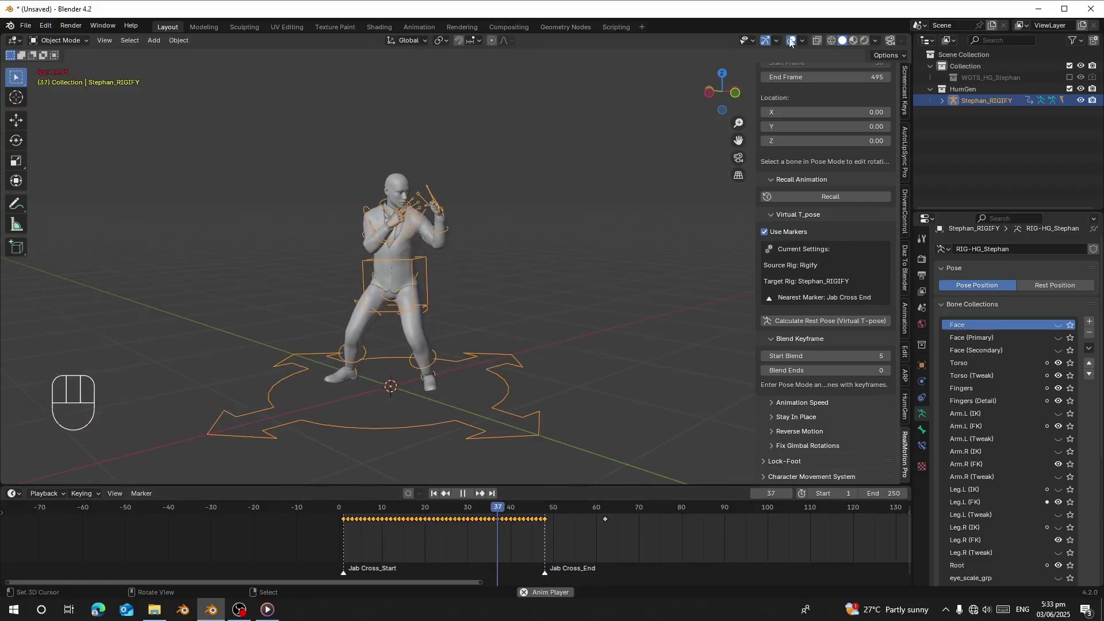
Toggle the rig and grid overlays off and on, then switch to Material Preview shading
click(376, 538)
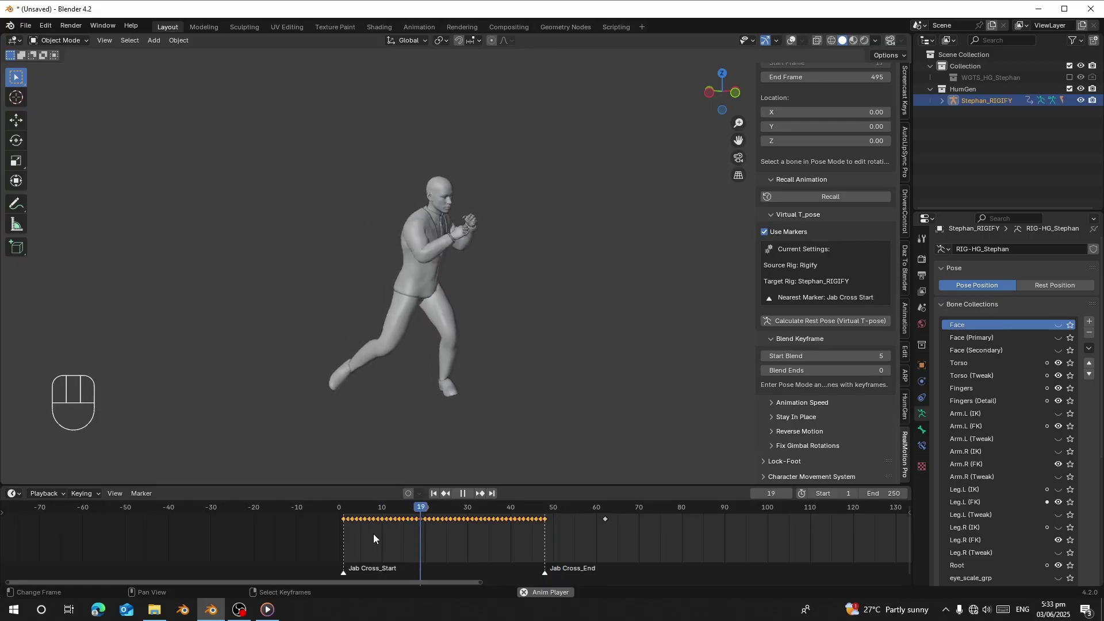
click(789, 47)
click(800, 46)
Resume playback of Jab Cross in full suit and skin colours, orbiting and scrolling the sidebar up
key(space)
drag(474, 333, 392, 321)
drag(394, 305, 434, 341)
drag(433, 340, 429, 551)
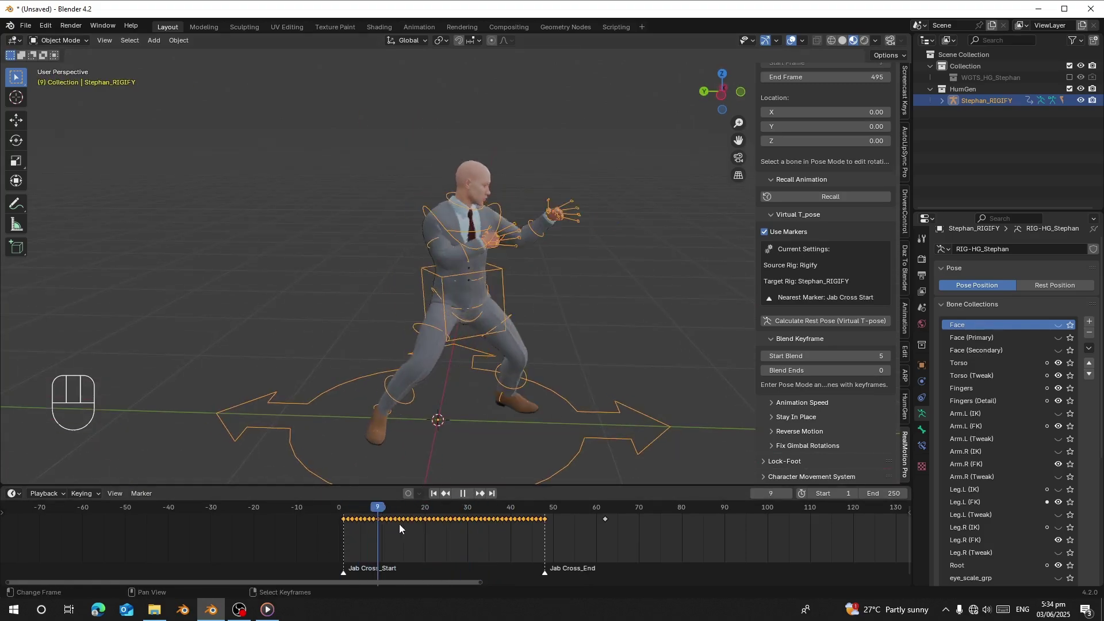